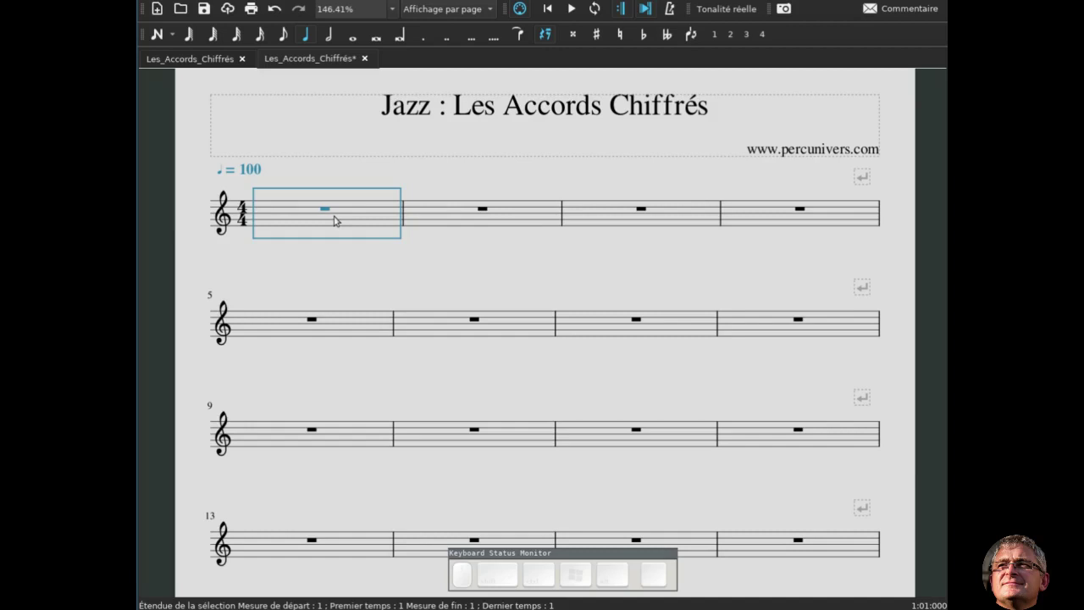
Enter a C major scale in half notes from C4 up to C5 across measures 1–4
key("n")
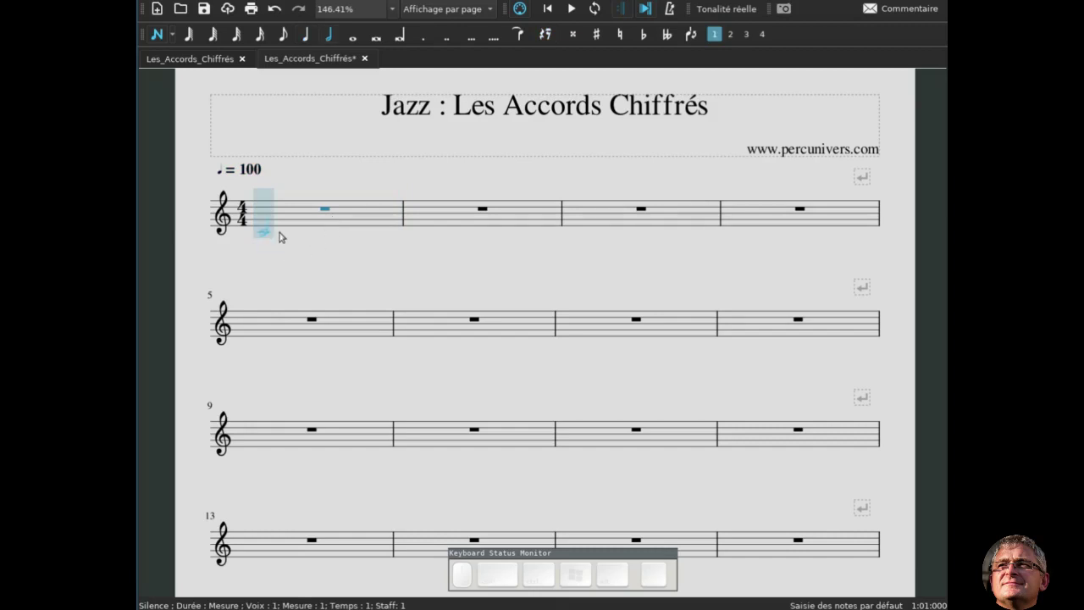
left_click(282, 232)
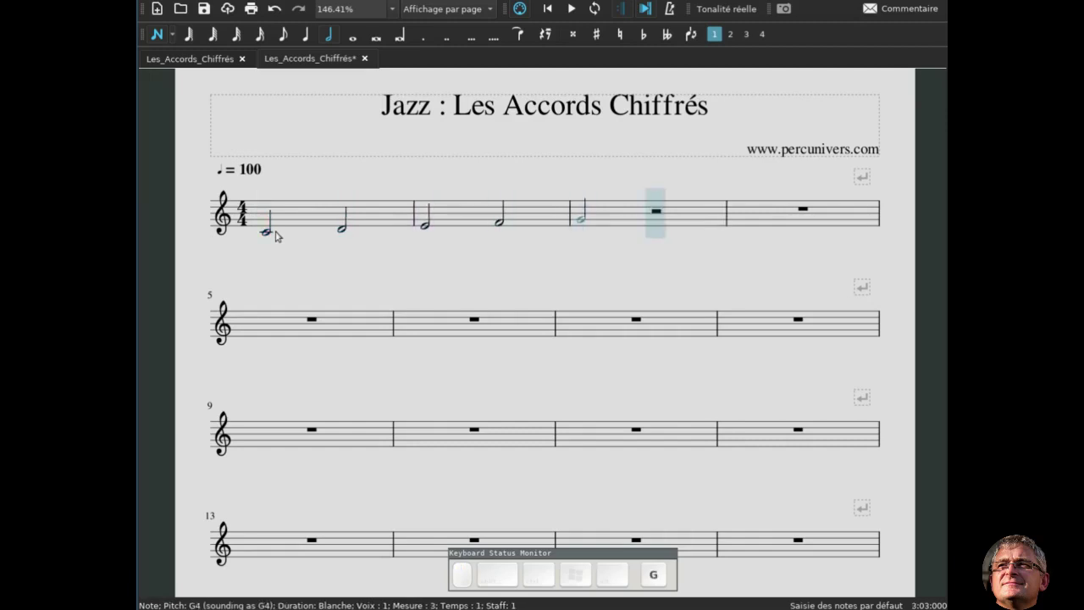
key("a")
key("b")
key("c")
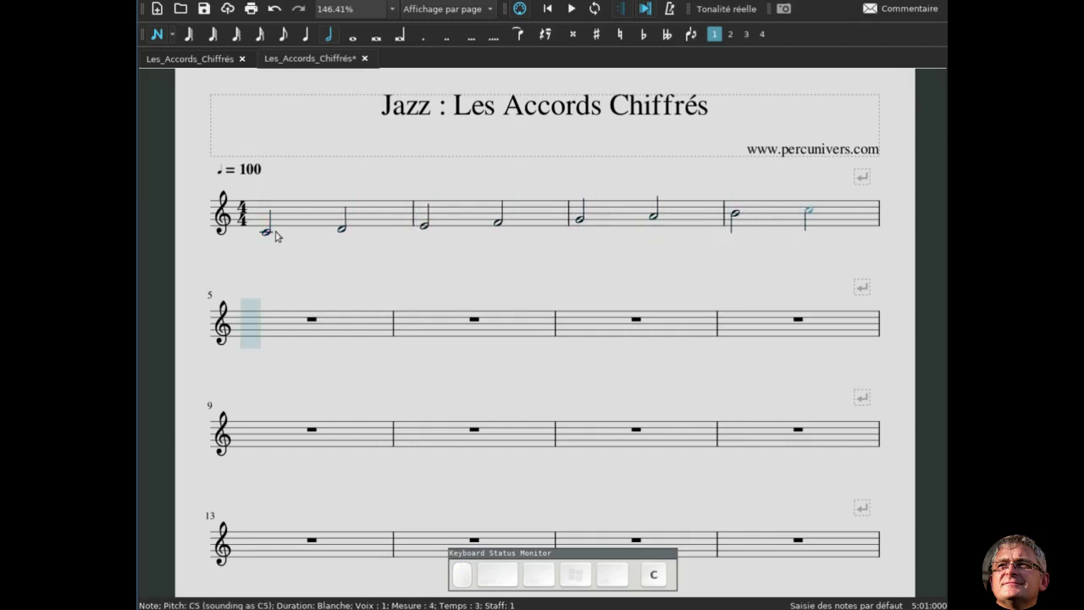
key("Escape")
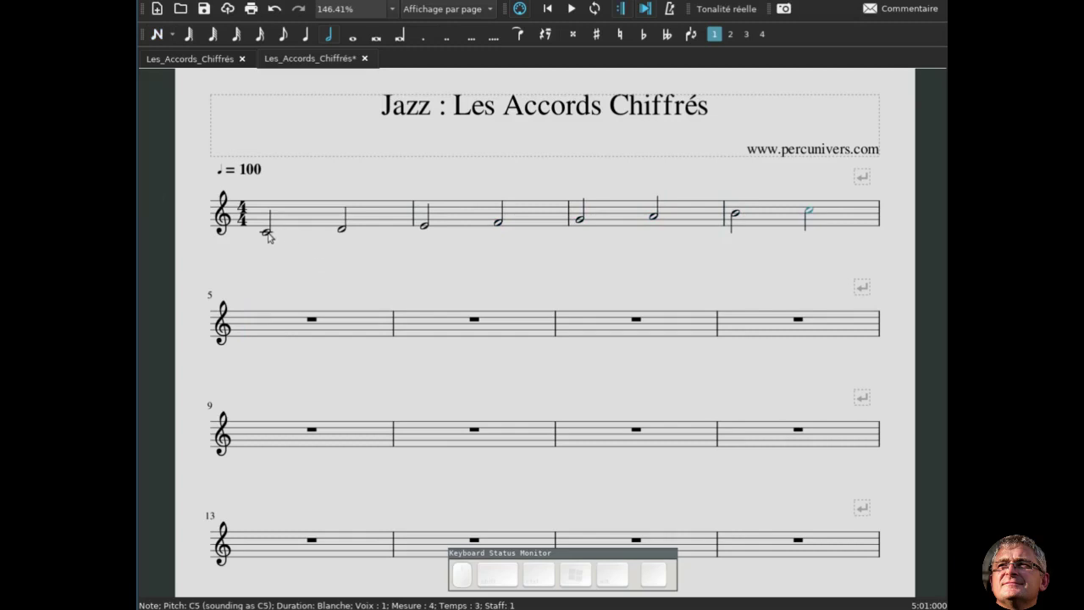
Add lyrics under the scale starting 'Degrés: 1' and number the first notes 1–4
left_click(273, 234)
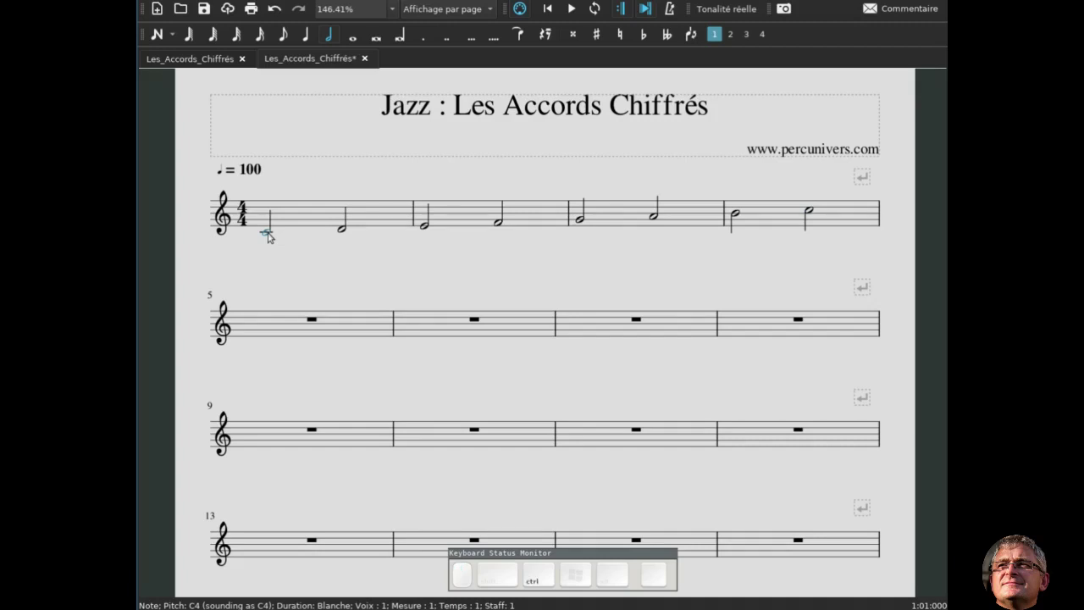
key("ctrl+l")
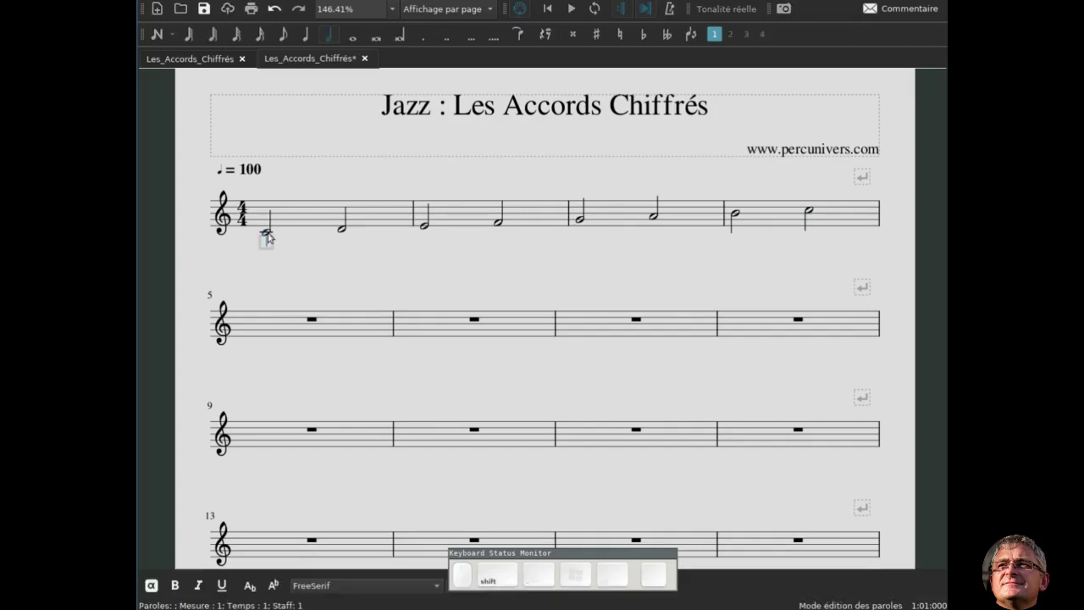
key("s")
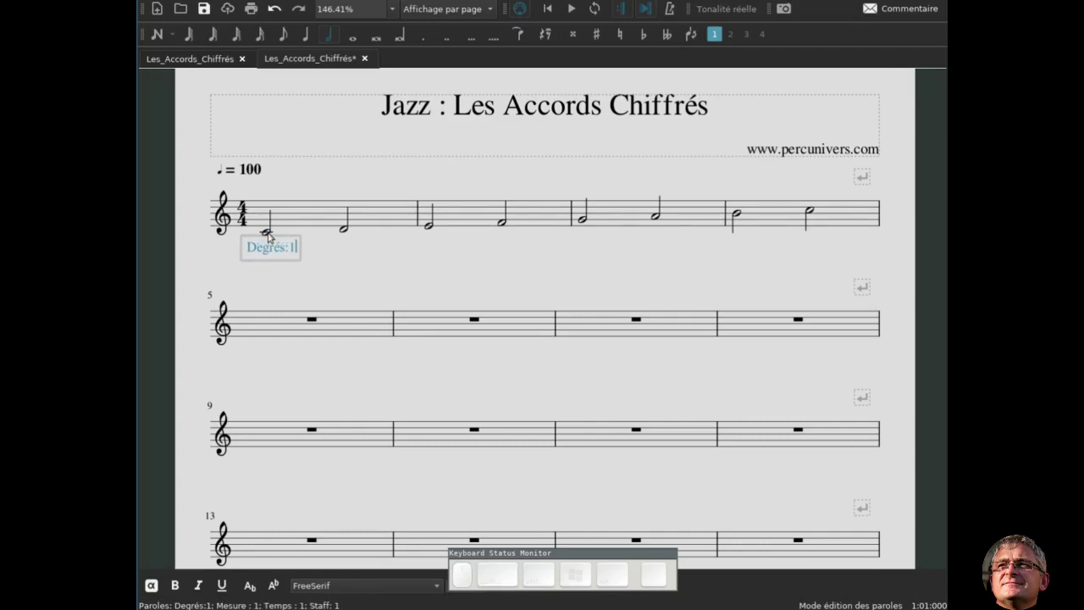
key("space")
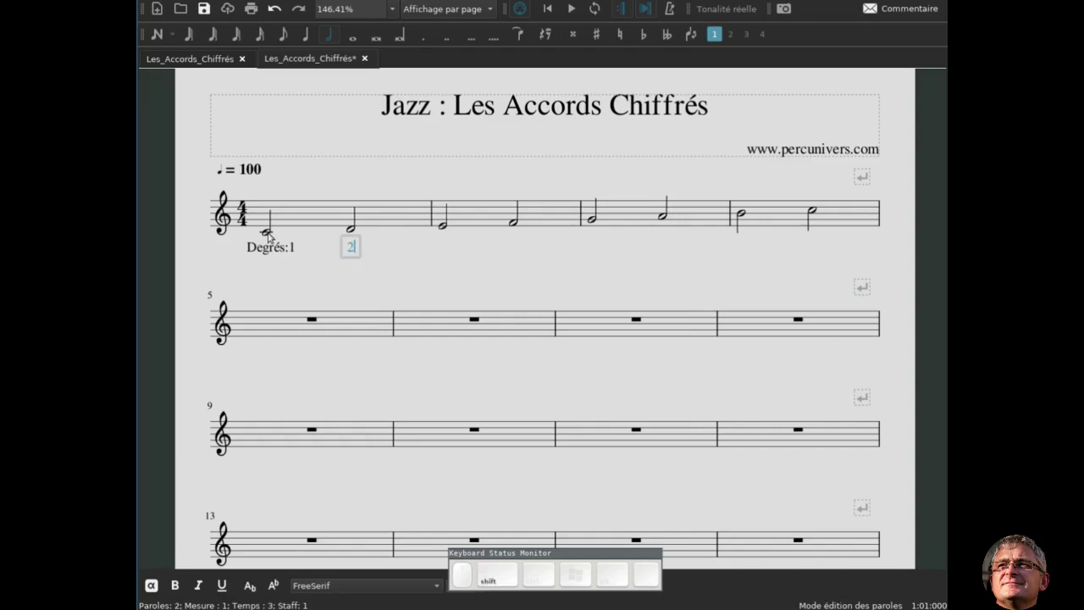
key("shift+space")
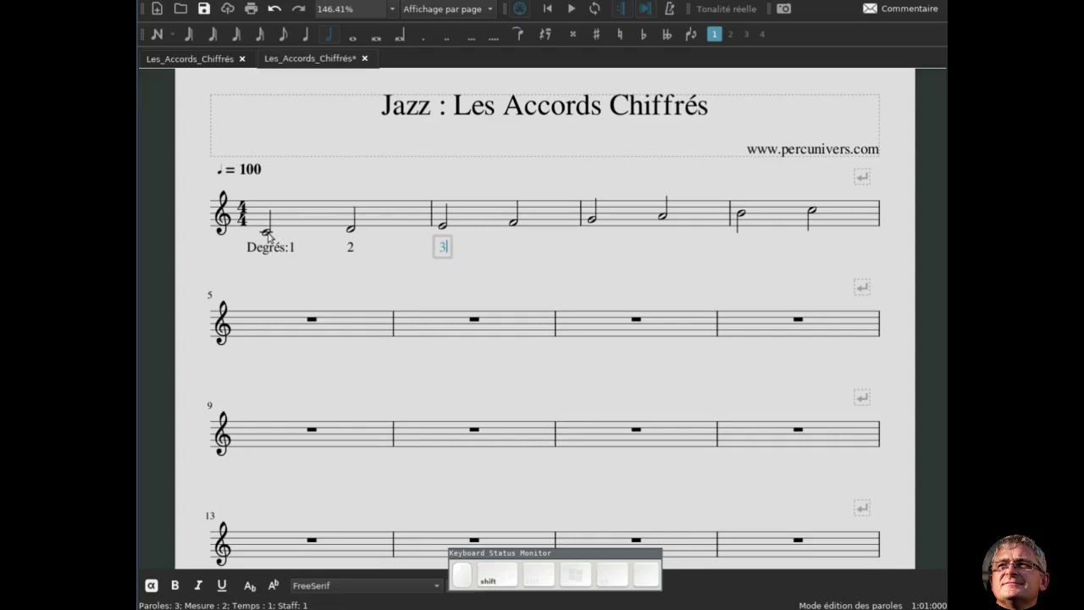
key("space")
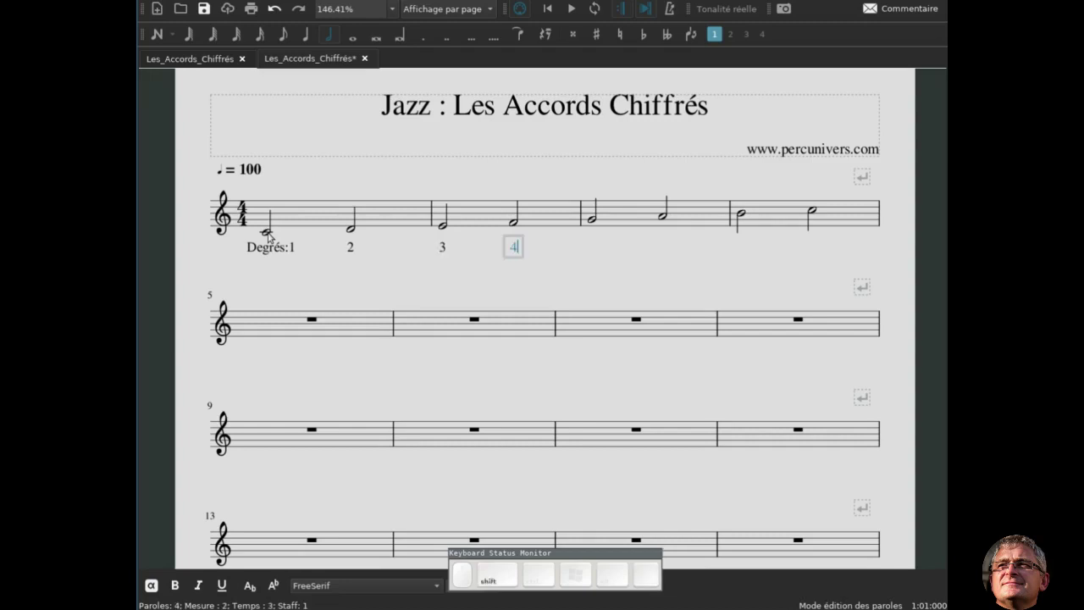
Continue the degree numbers 5–8 under the remaining notes and finish the lyrics
key("space")
key("shift+9")
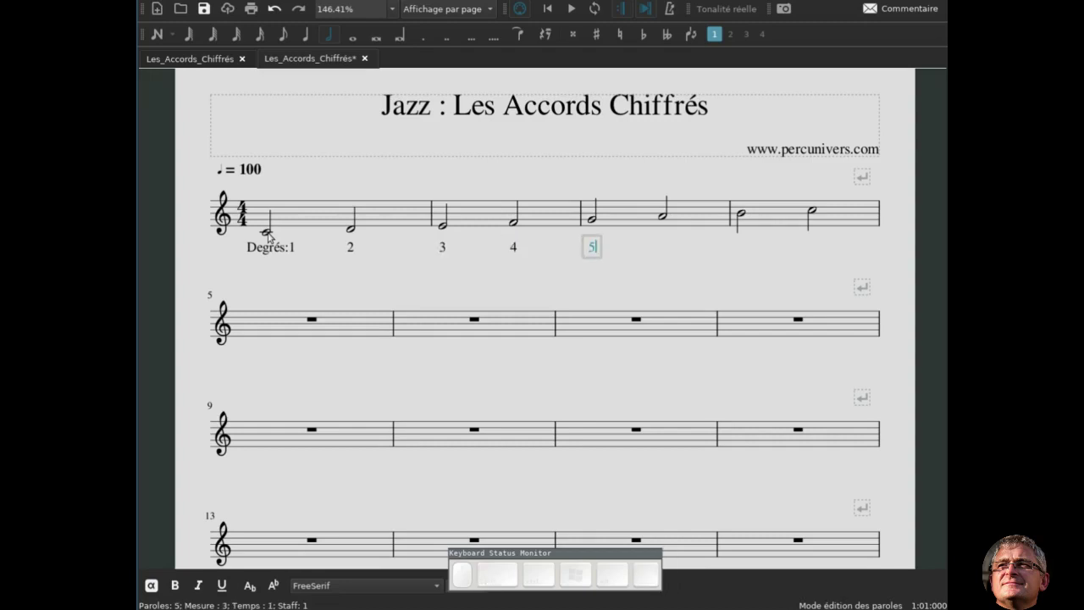
key("space")
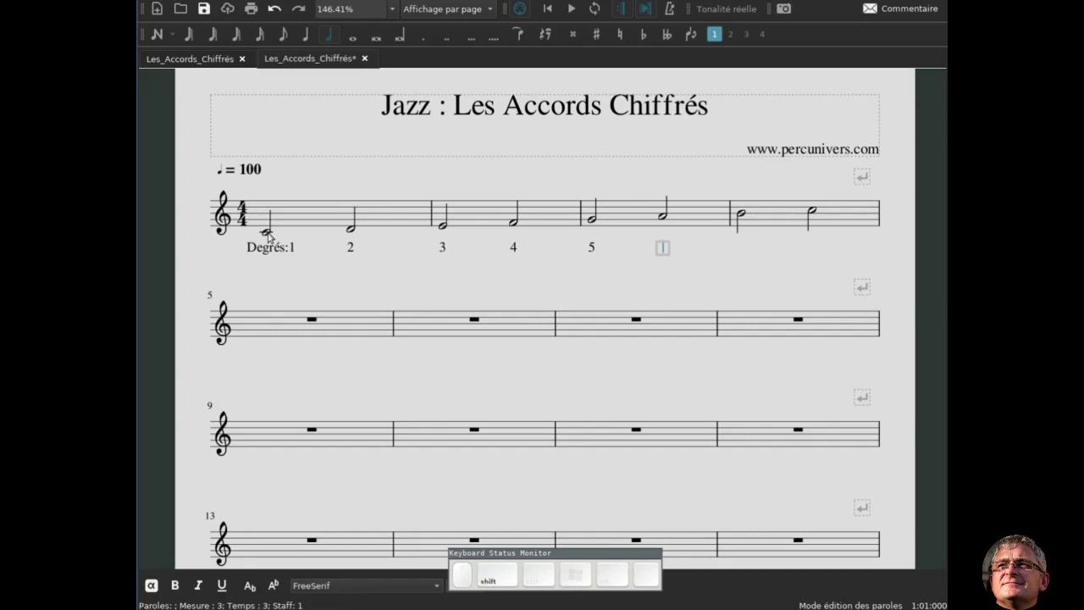
key("shift+space")
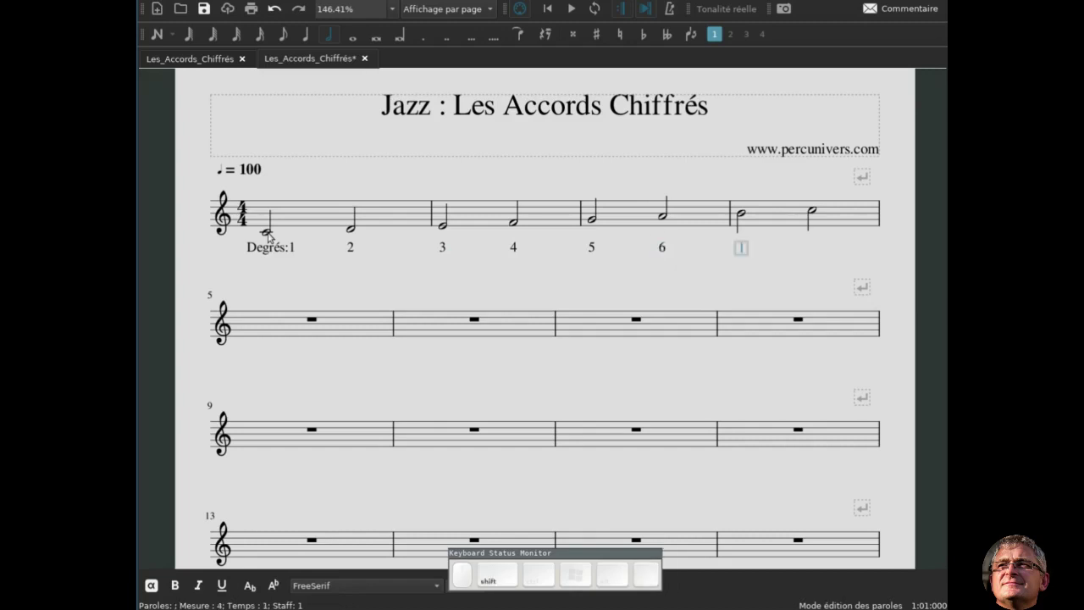
key("space")
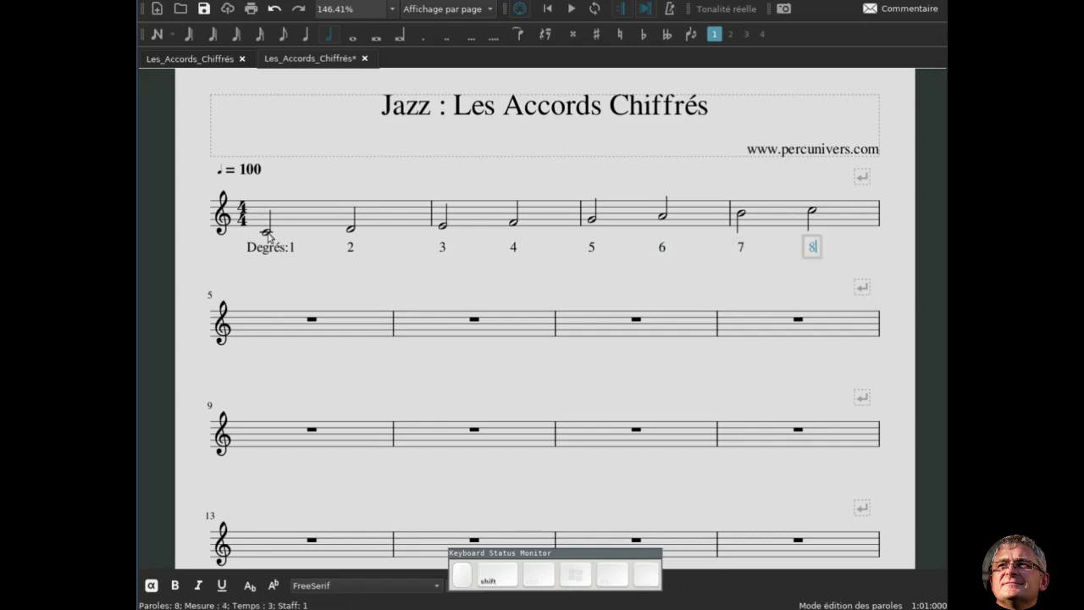
key("Escape")
left_click(273, 233)
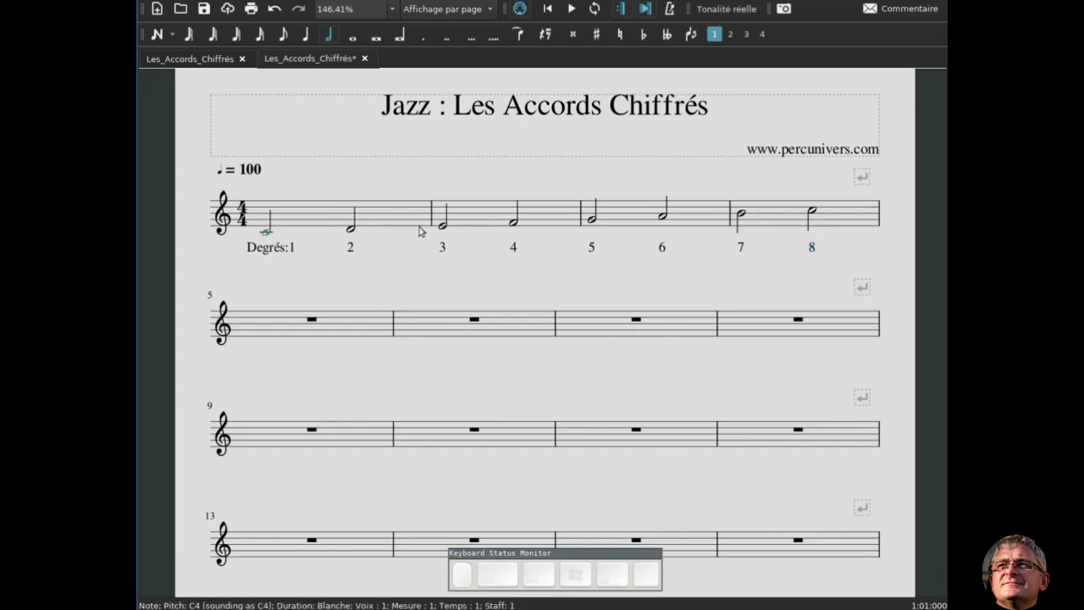
Add staff texts 'Intervalles : Unison' over the first C and 'Seconde' over the D
left_click(445, 228)
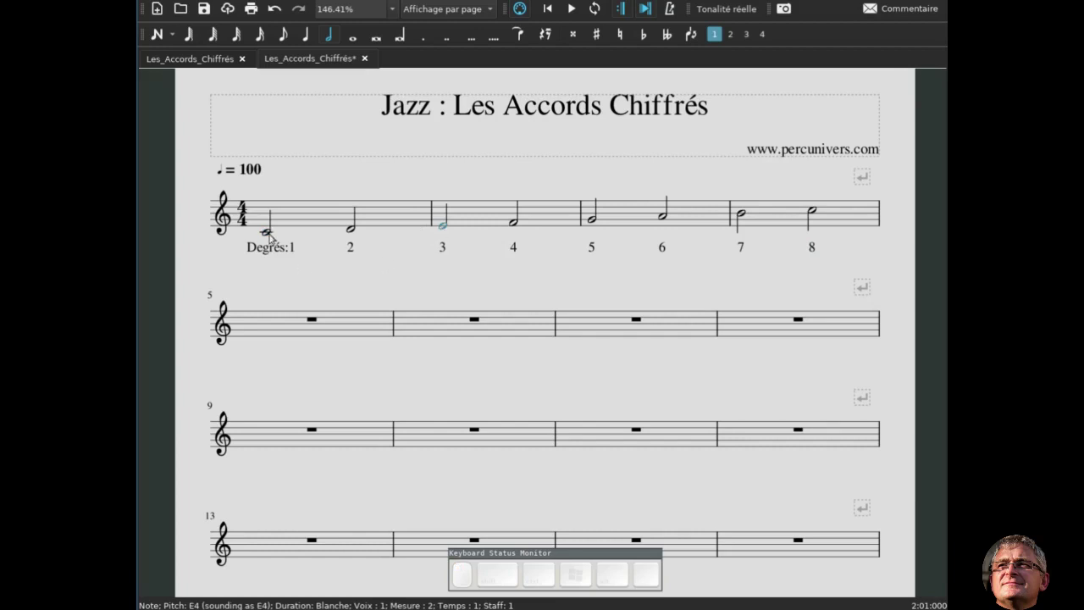
left_click(274, 234)
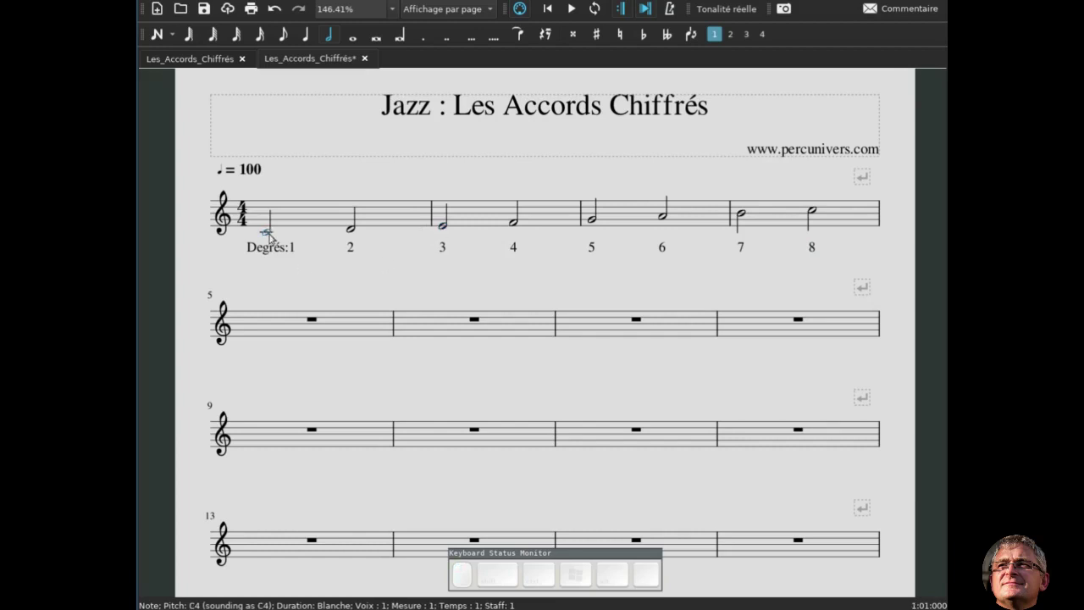
key("ctrl+t")
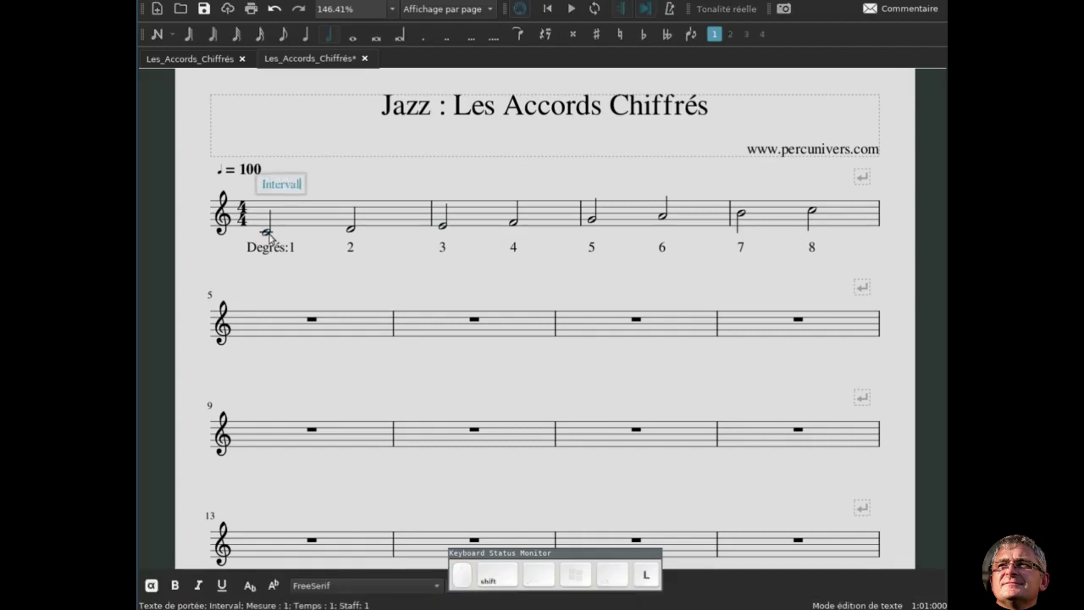
key("shift+space")
key("Return")
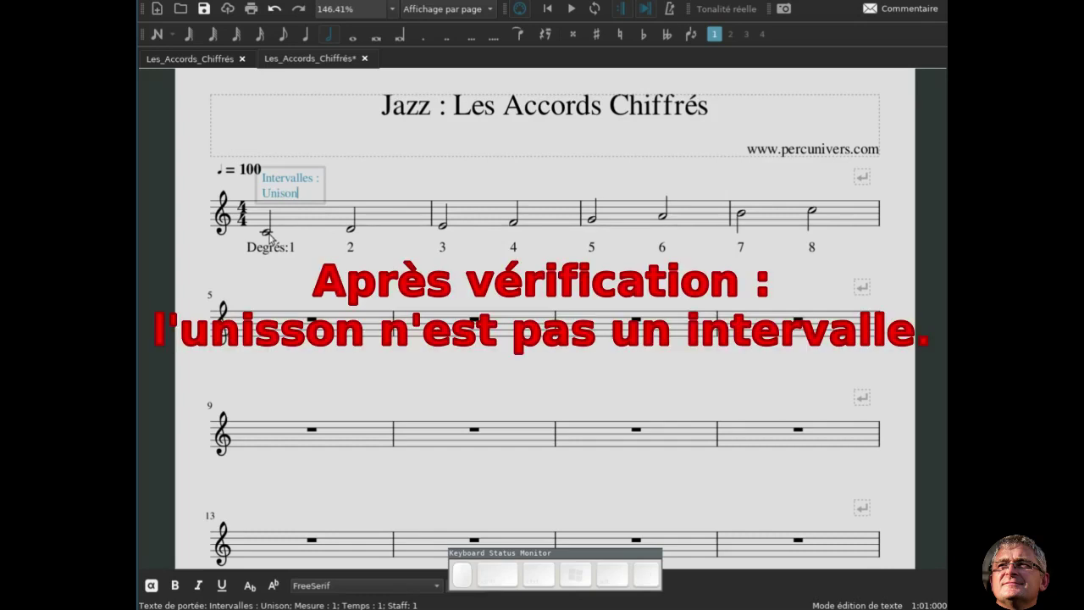
key("Escape")
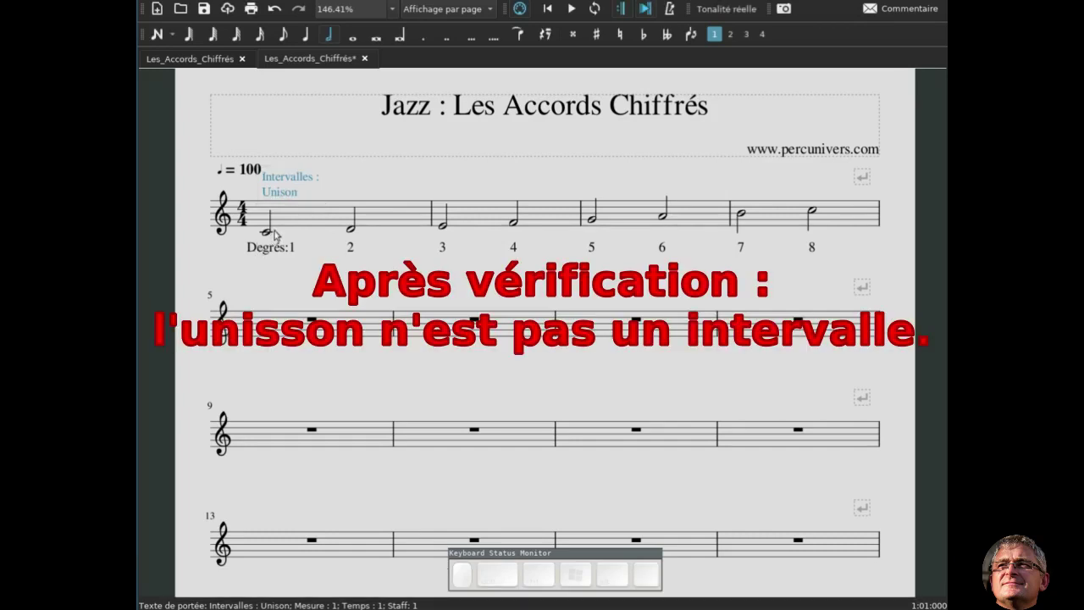
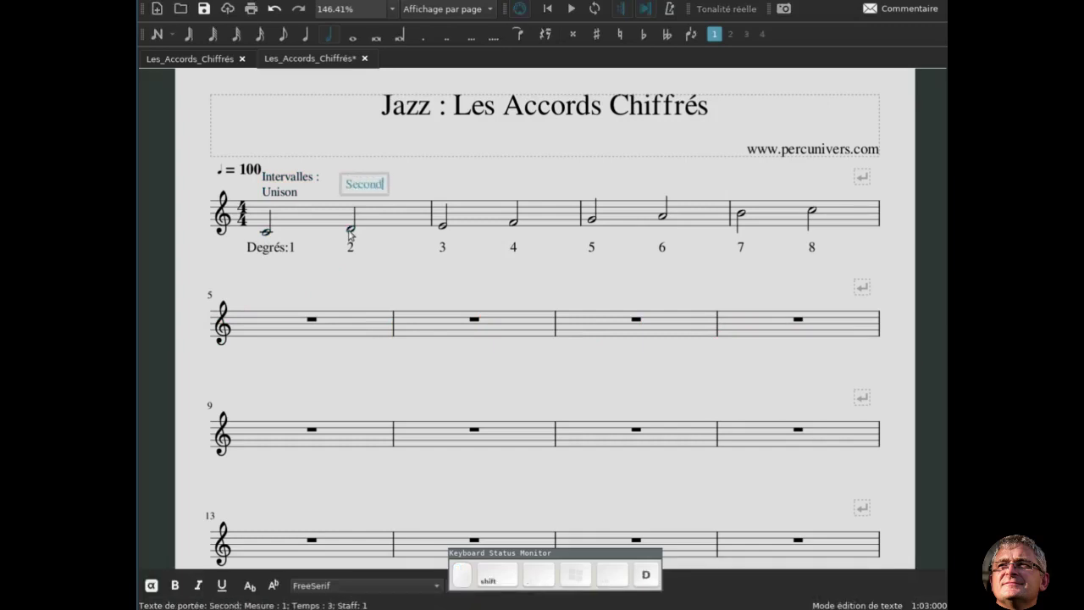
key("Escape")
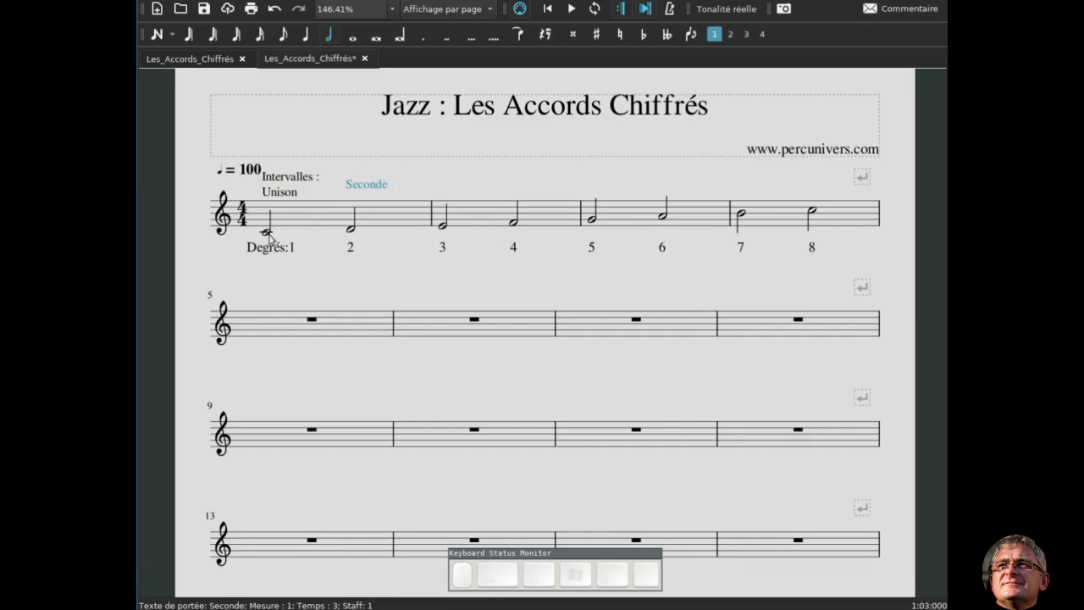
Name the intervals over the next notes up to 'Quarte' on F and 'Quinte' on G
left_click(273, 234)
left_click(446, 226)
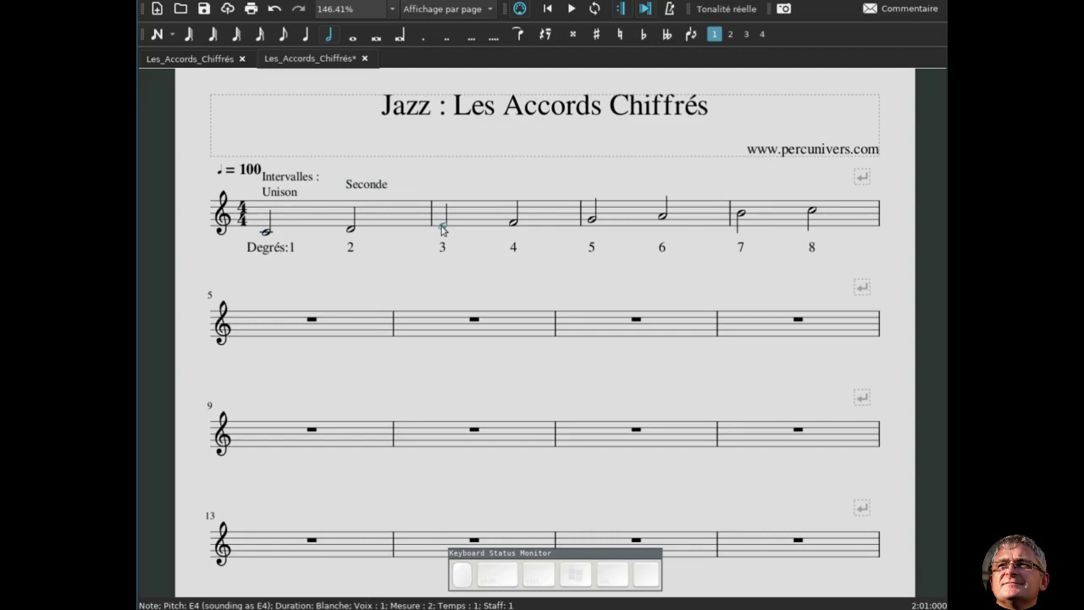
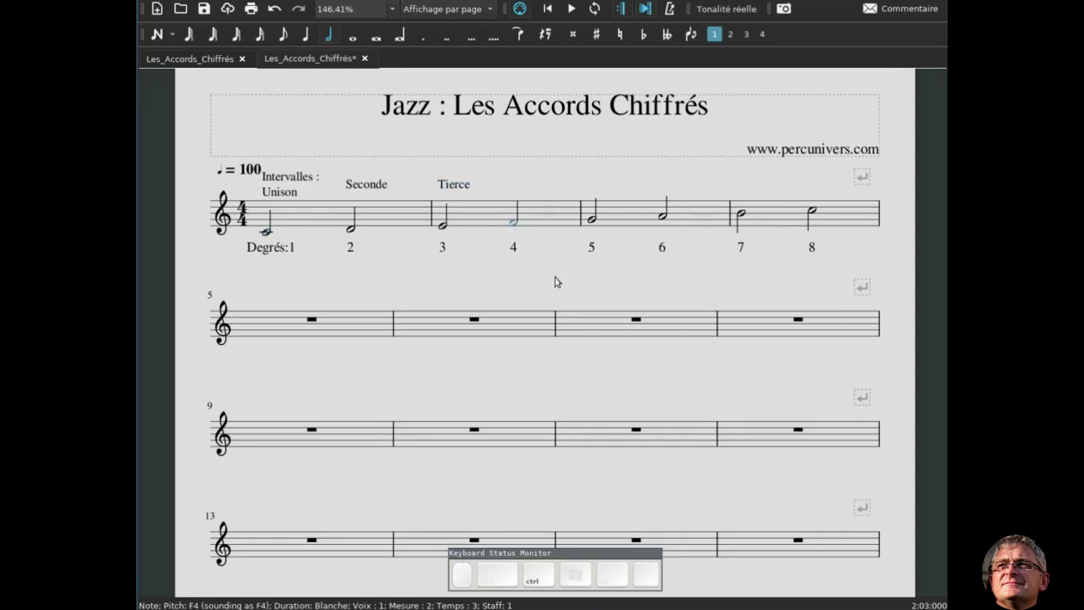
key("ctrl+t")
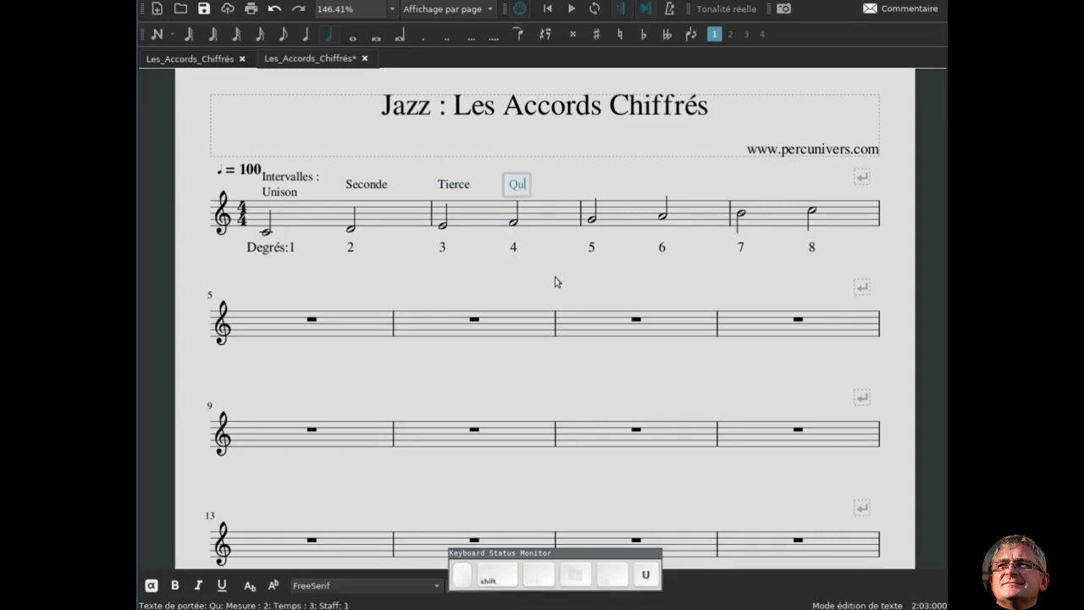
key("Escape")
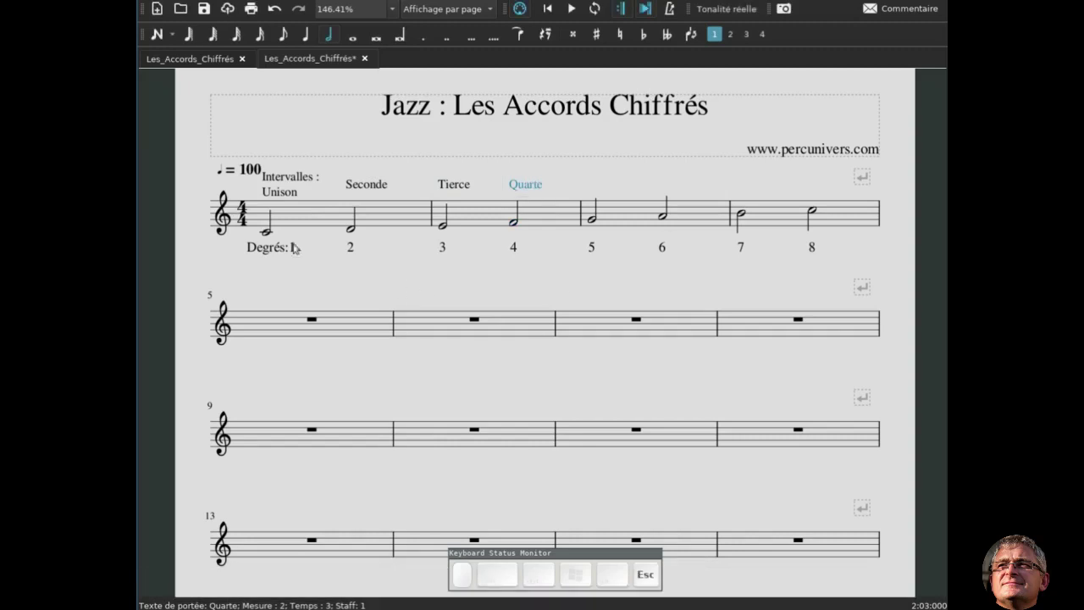
left_click(273, 233)
left_click(599, 222)
key("ctrl+t")
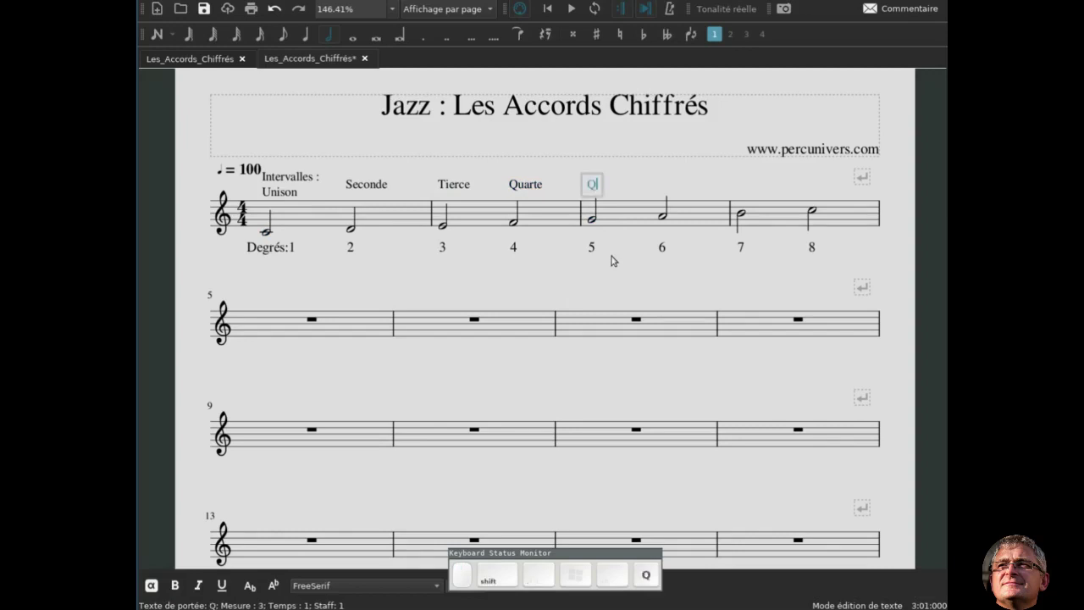
key("Escape")
Add the 'Sixte' staff text above the A in measure 3
left_click(268, 231)
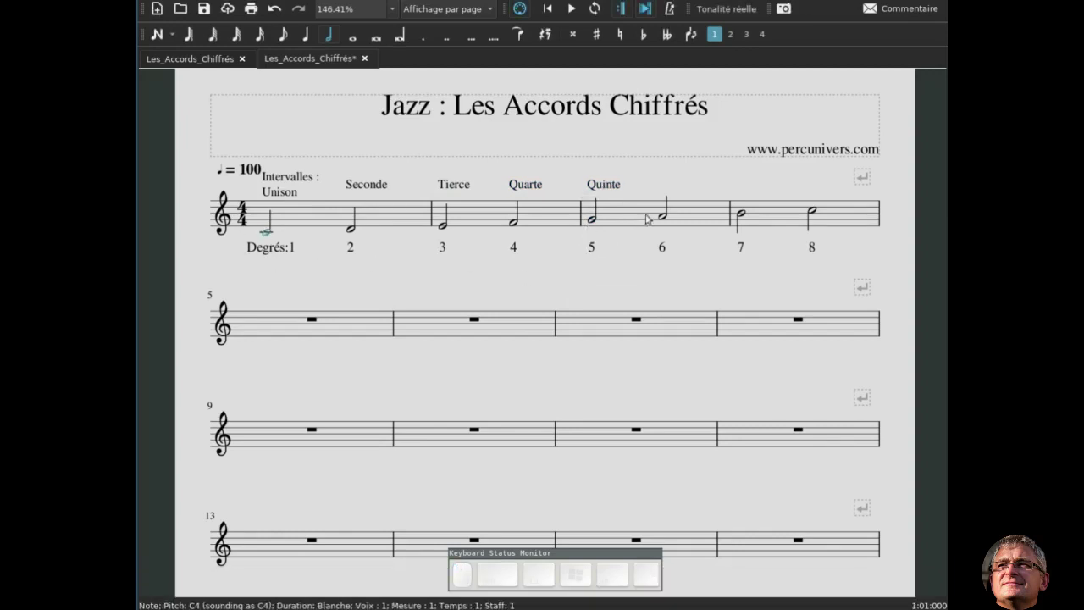
left_click(669, 216)
key("ctrl+t")
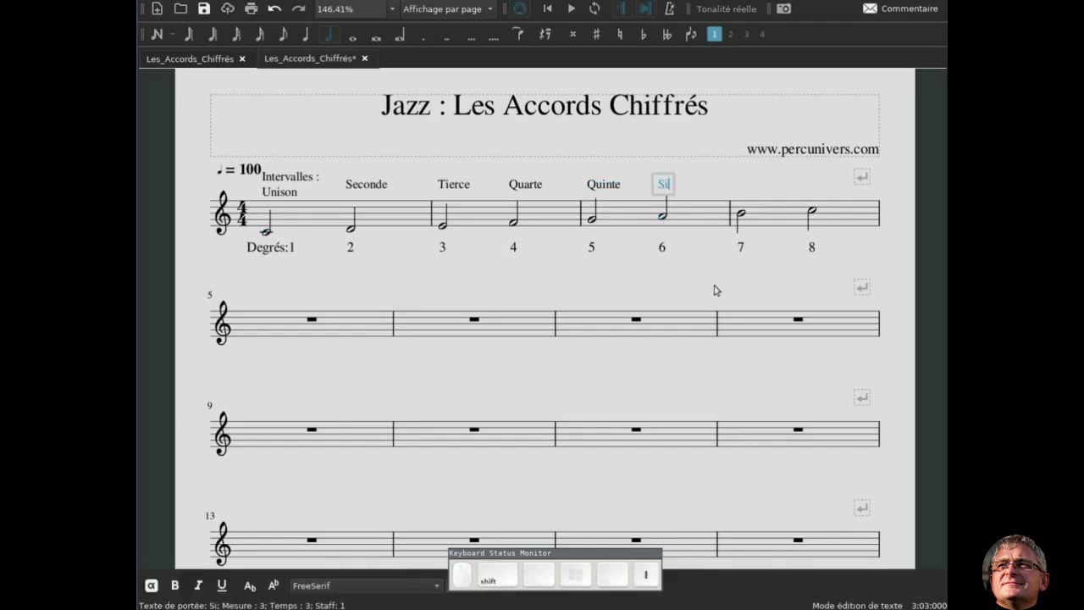
key("Escape")
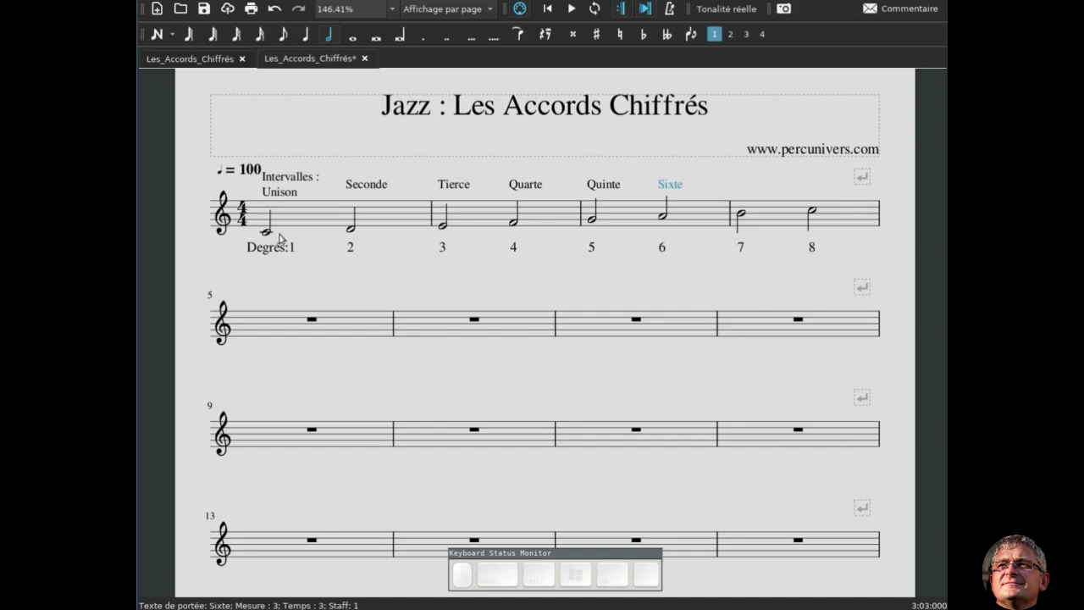
Add the 'Septième' staff text above the B in measure 4
left_click(272, 234)
left_click(745, 216)
key("ctrl+t")
key("ctrl+shift+s")
key("ctrl+shift+e")
key("ctrl+shift+p")
key("t")
key("i")
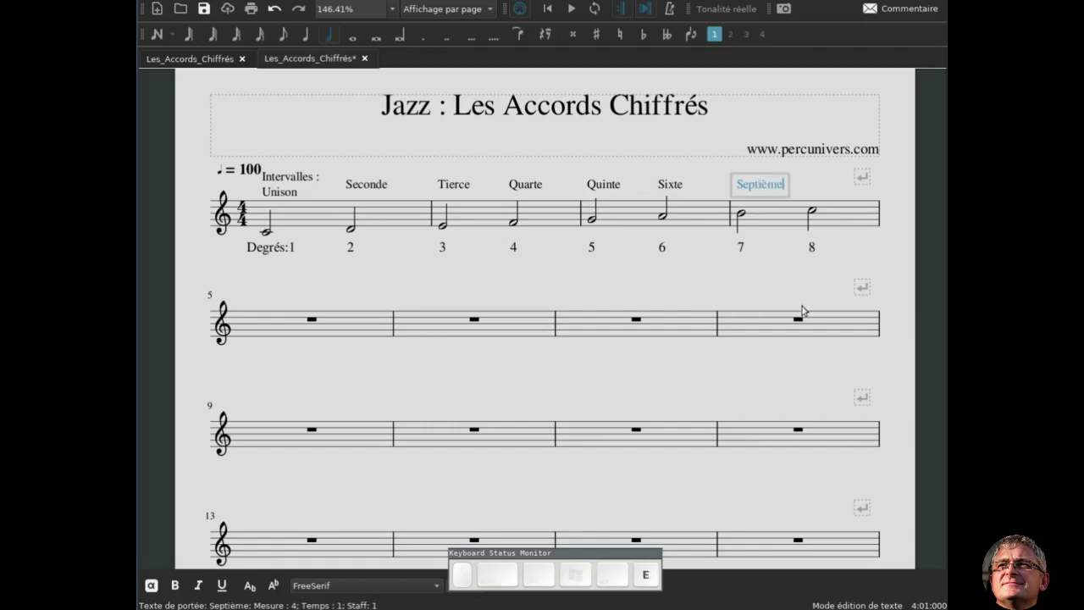
key("Escape")
Add the 'Octave' staff text above the top C in measure 4
left_click(272, 233)
left_click(818, 216)
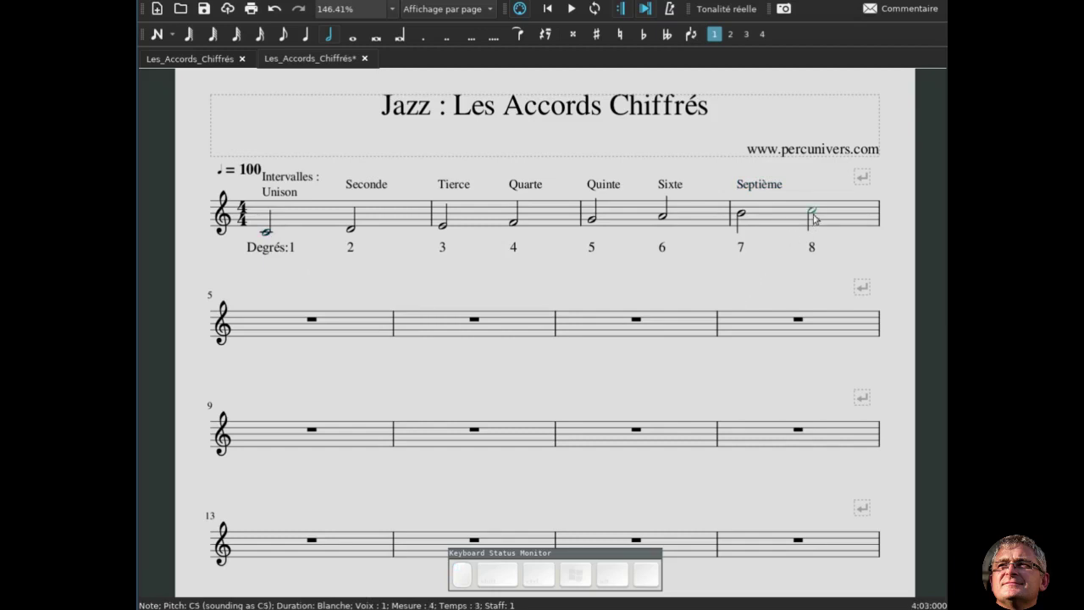
key("ctrl+t")
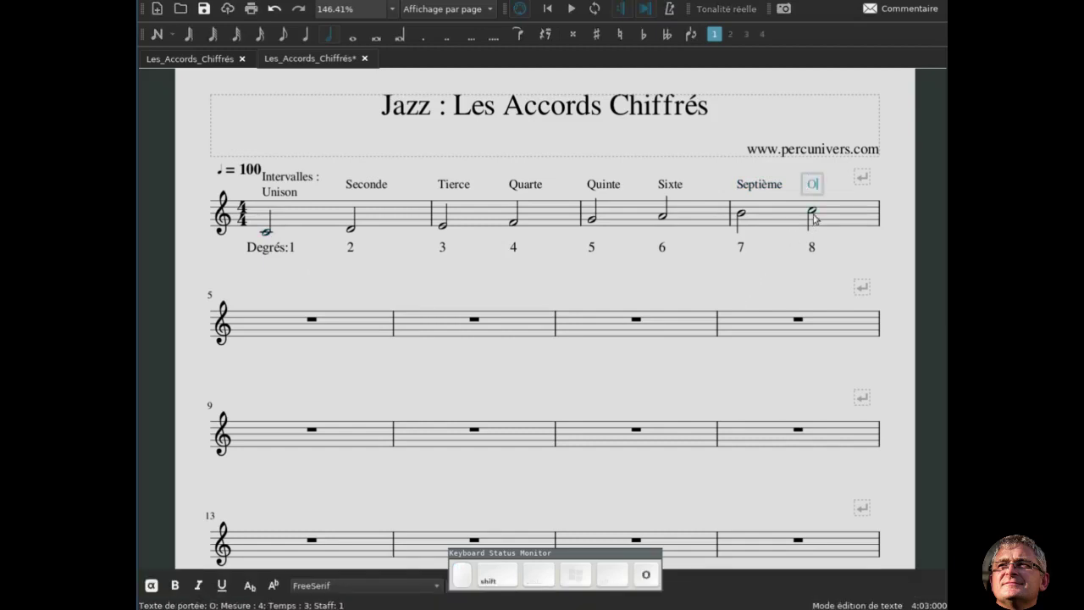
key("Escape")
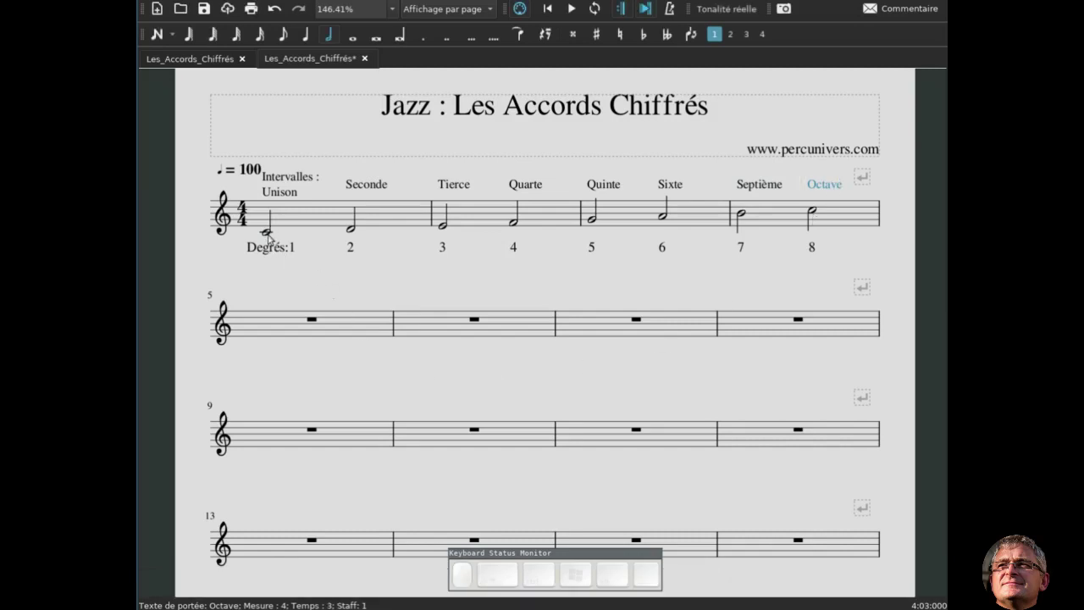
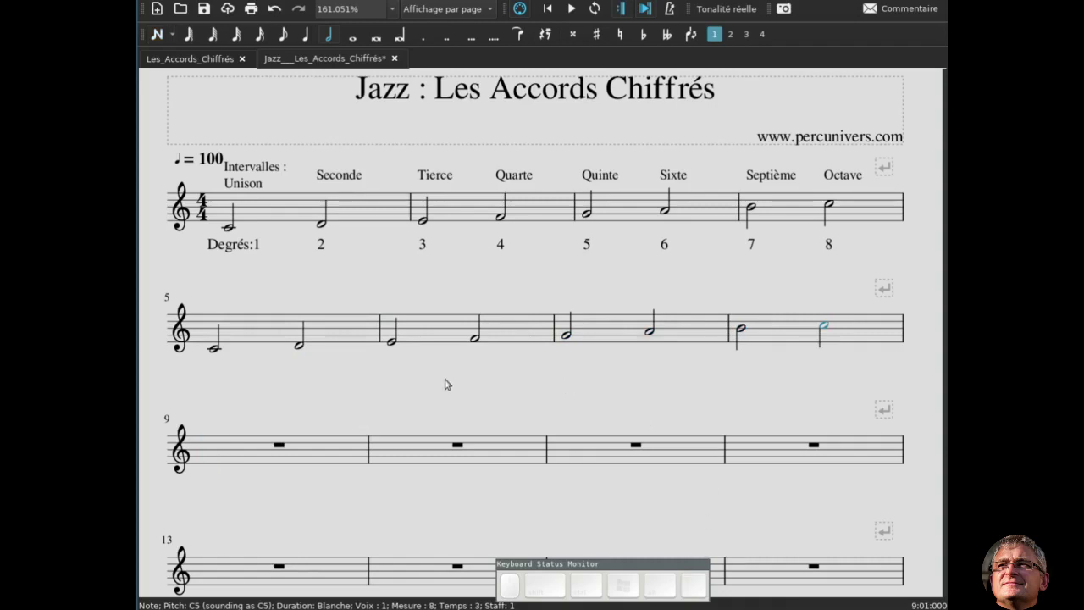
Head measure 5 with the two-line text 'Accords à 3 sons / par empilement de 2 tierces'
left_click(219, 347)
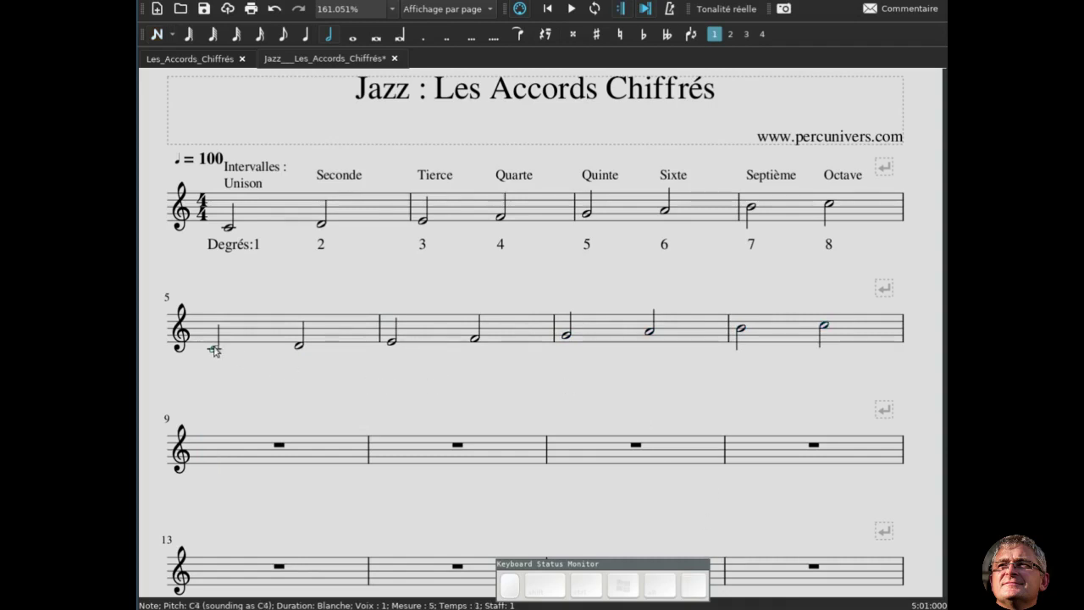
key("ctrl+t")
key("shift+c")
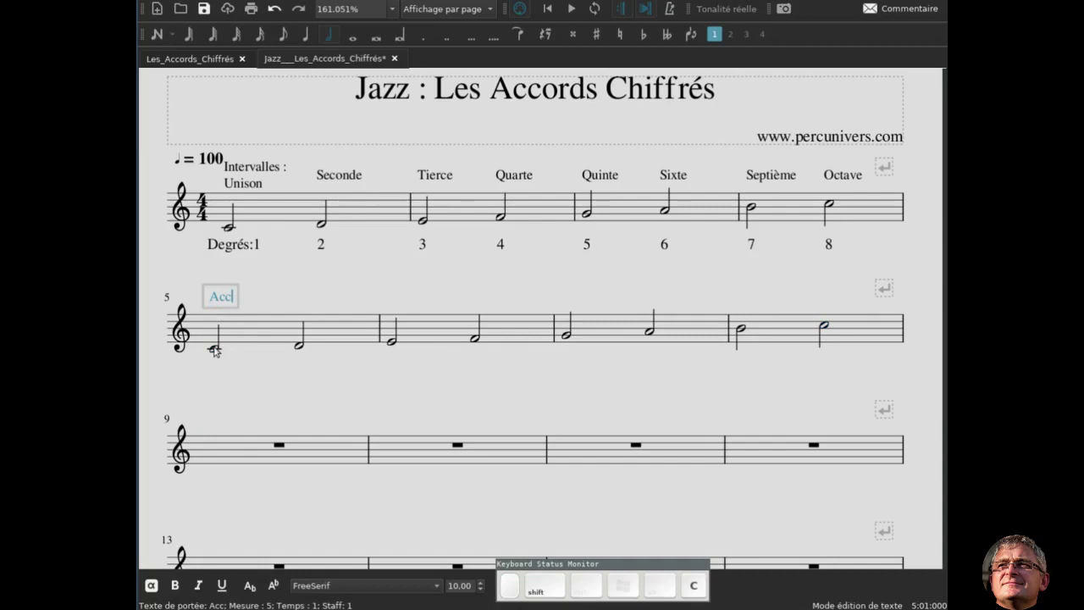
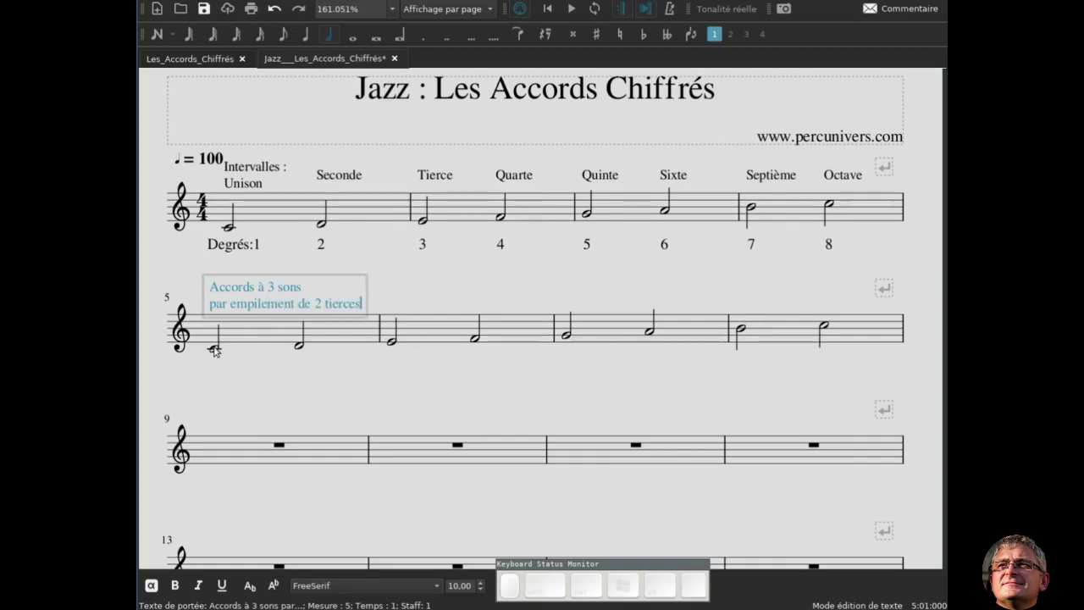
key("Escape")
left_click_drag(236, 285, 290, 391)
Add a 'Fondamentale' staff text to the first C of measure 5 and place it below the staff
left_click(294, 399)
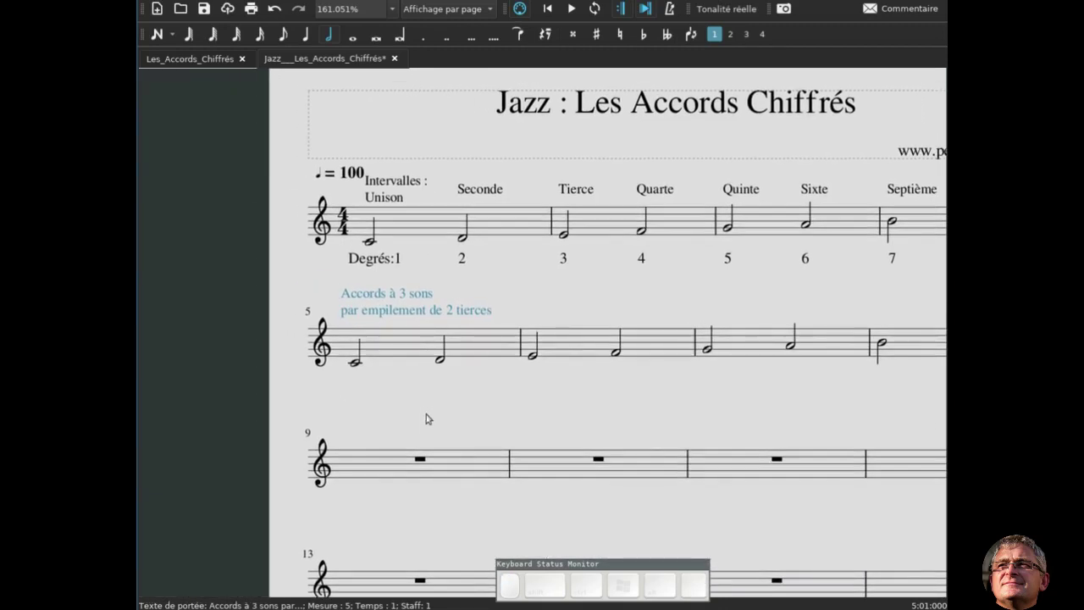
scroll("up", 3)
left_click(416, 395)
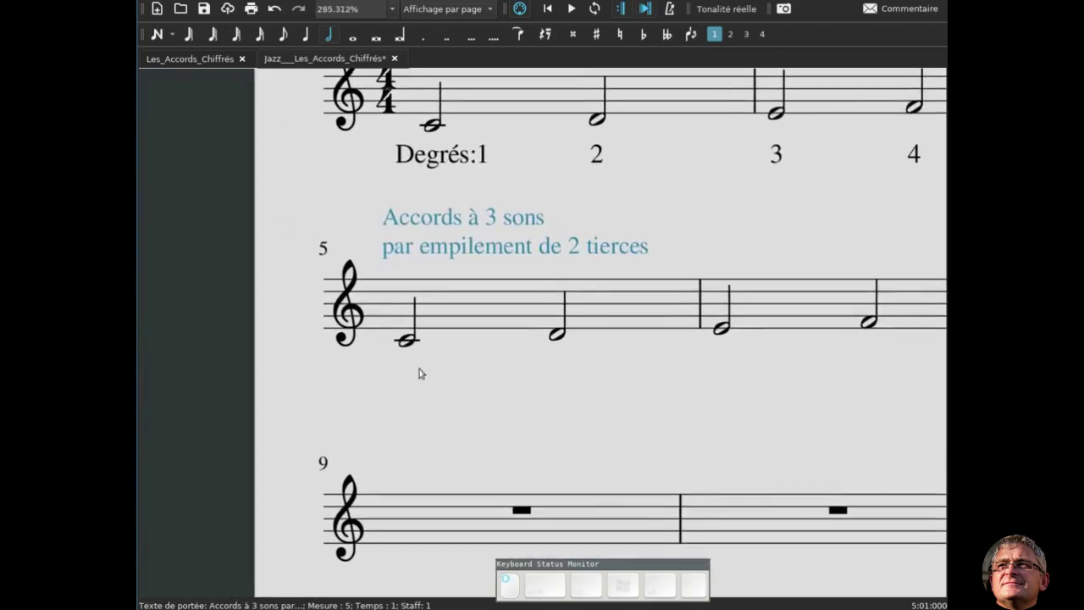
left_click(412, 340)
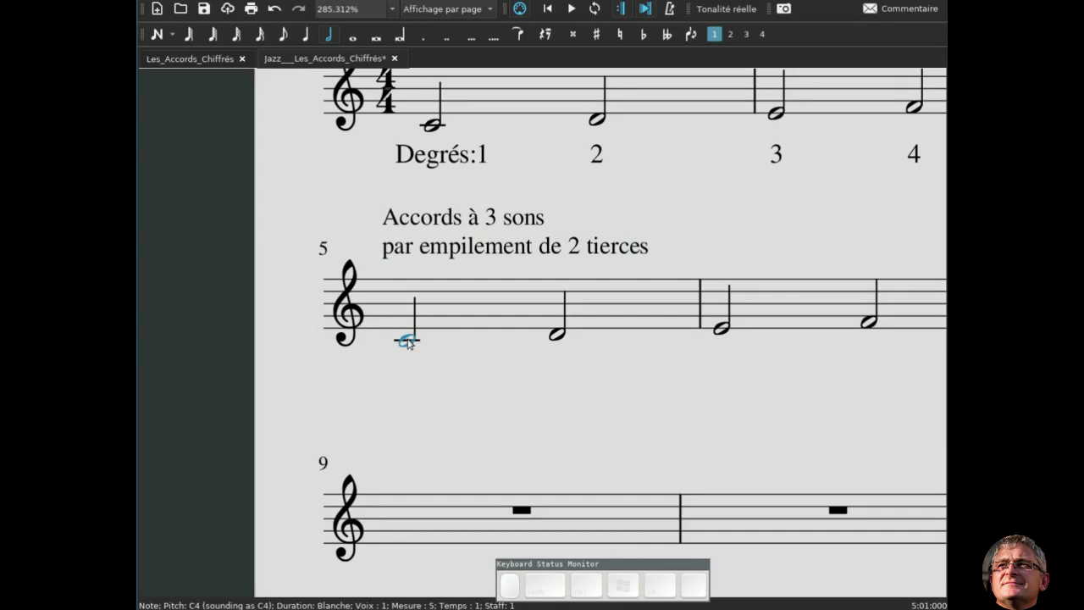
key("ctrl+t")
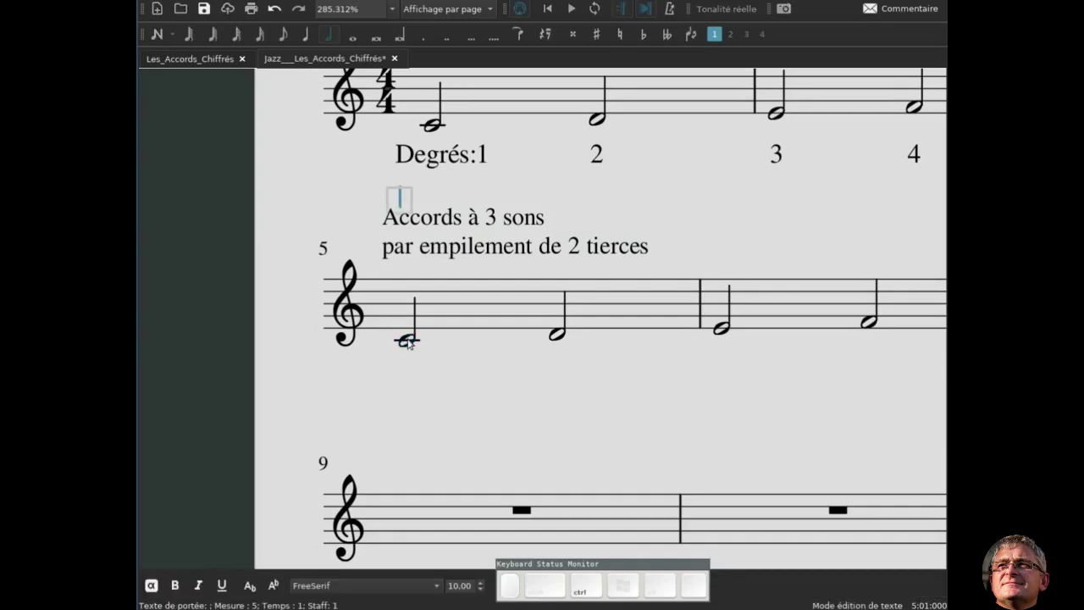
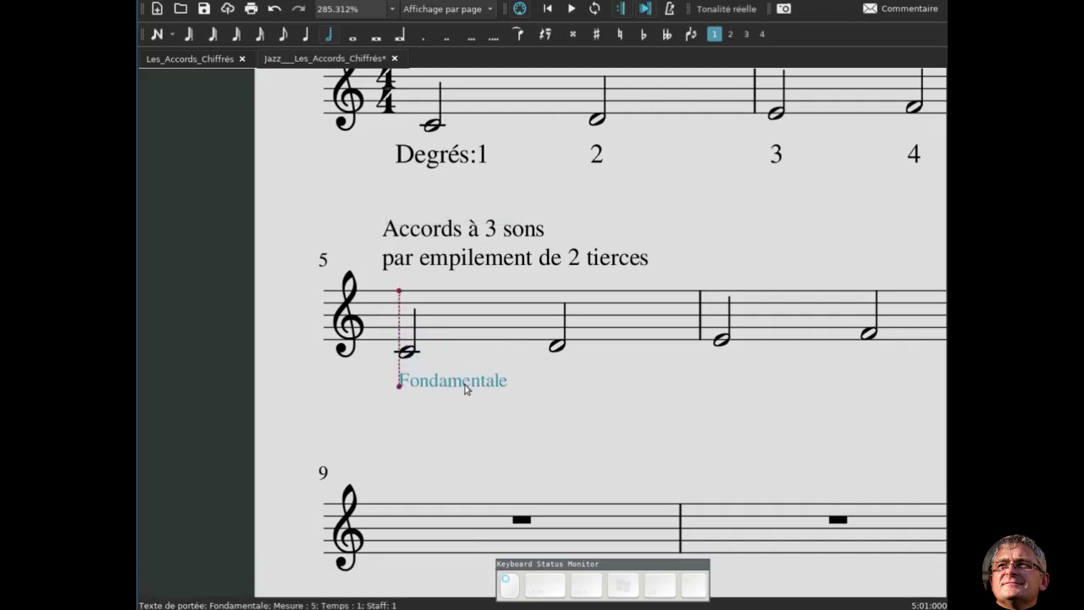
left_click(468, 394)
left_click(460, 410)
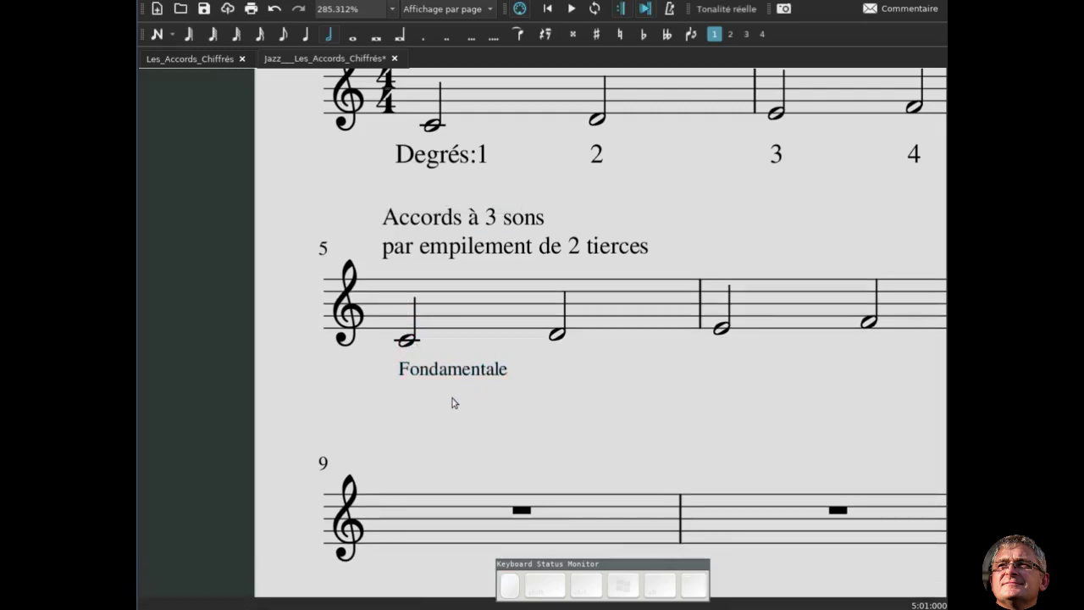
left_click(450, 368)
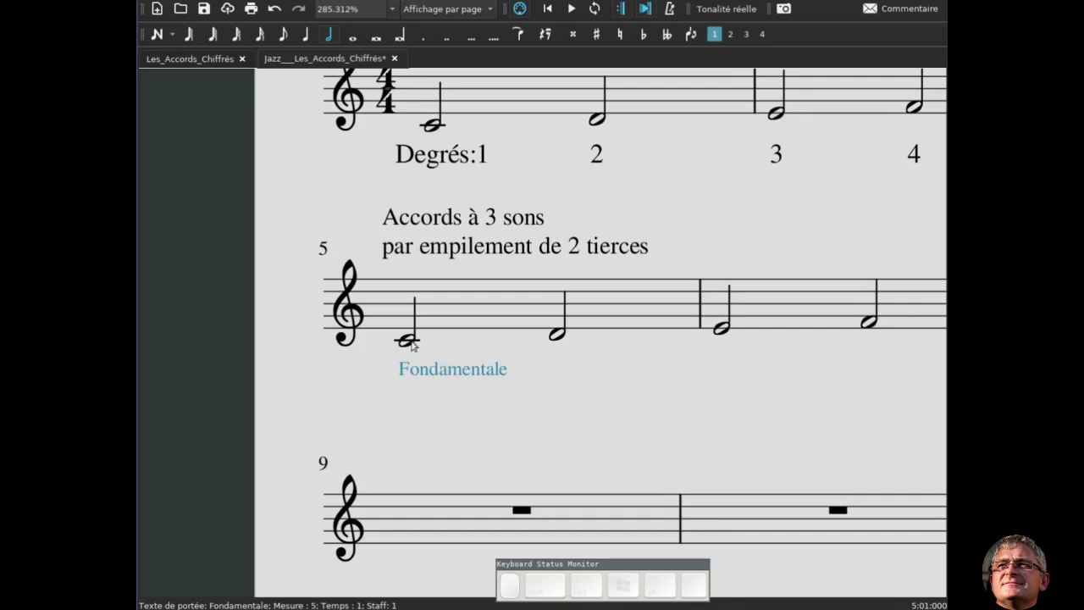
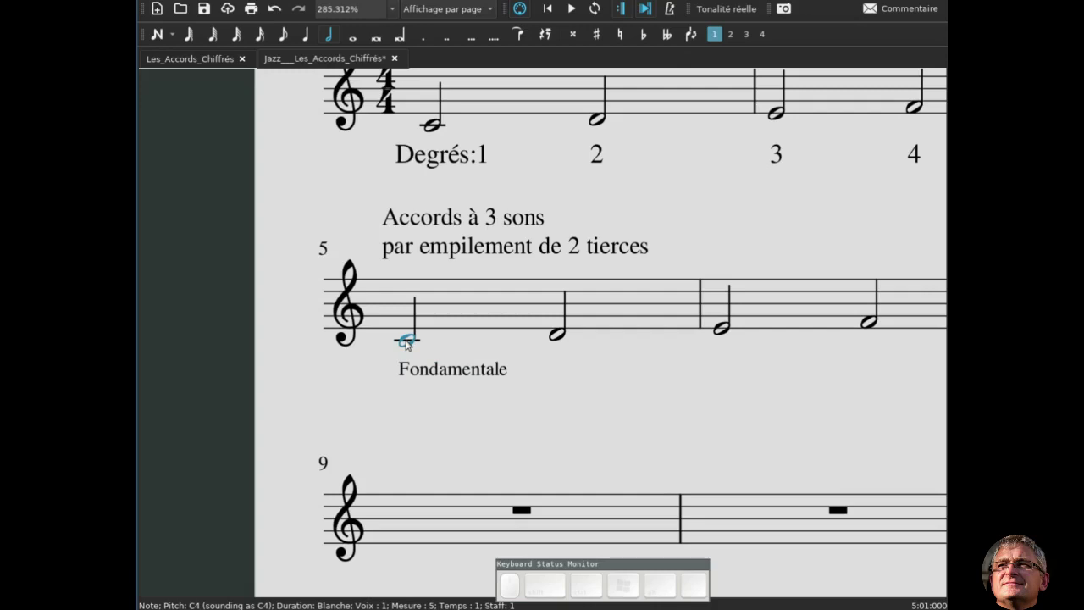
Stack E and G above the first C to form a C–E–G triad, marked 3ce and 5te
key("n")
key("shift+-")
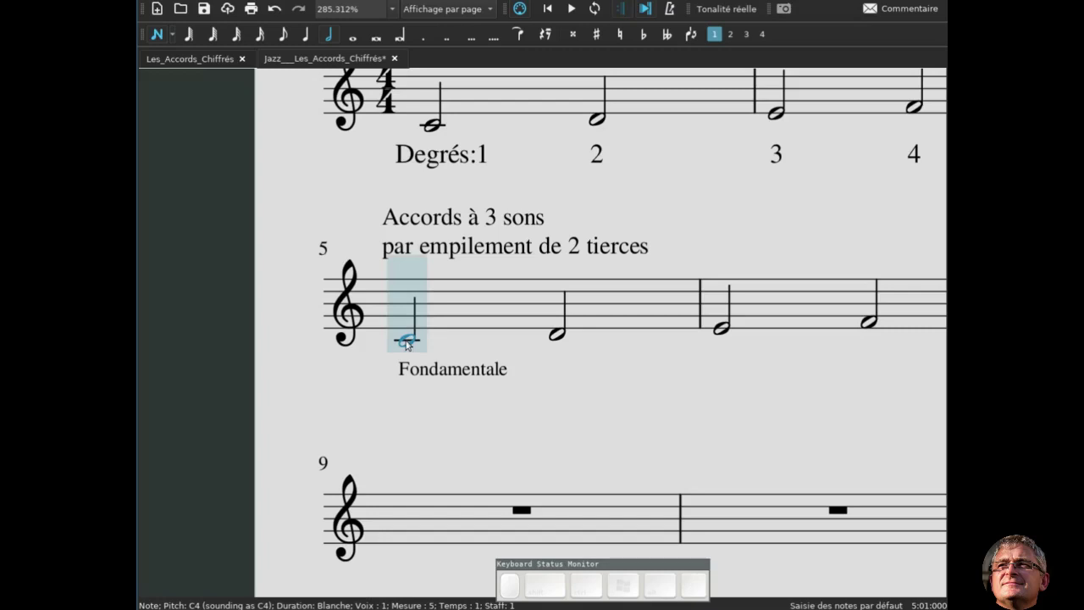
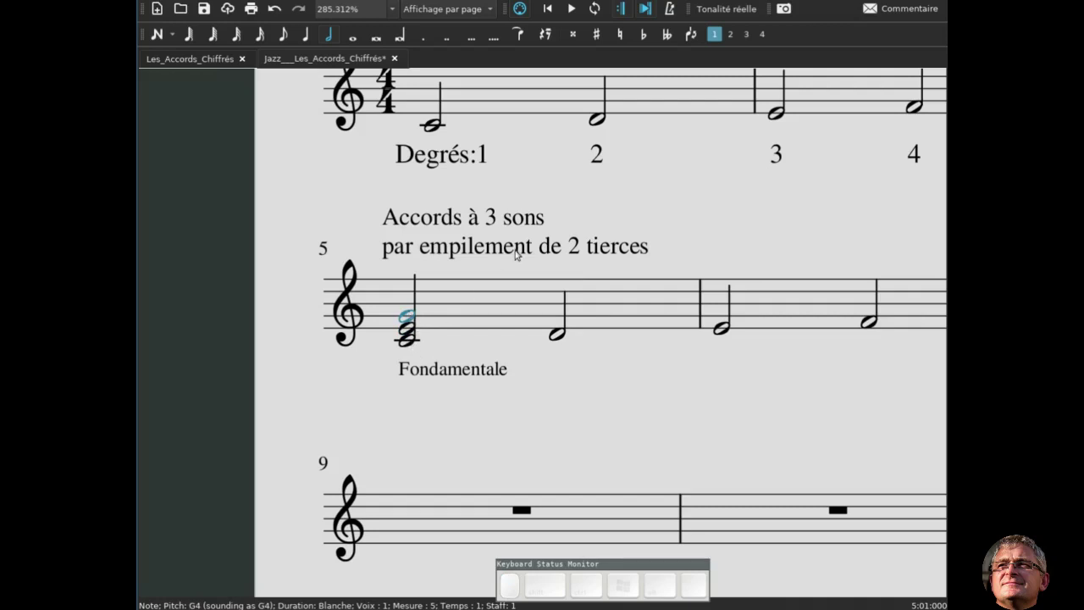
left_click(413, 343)
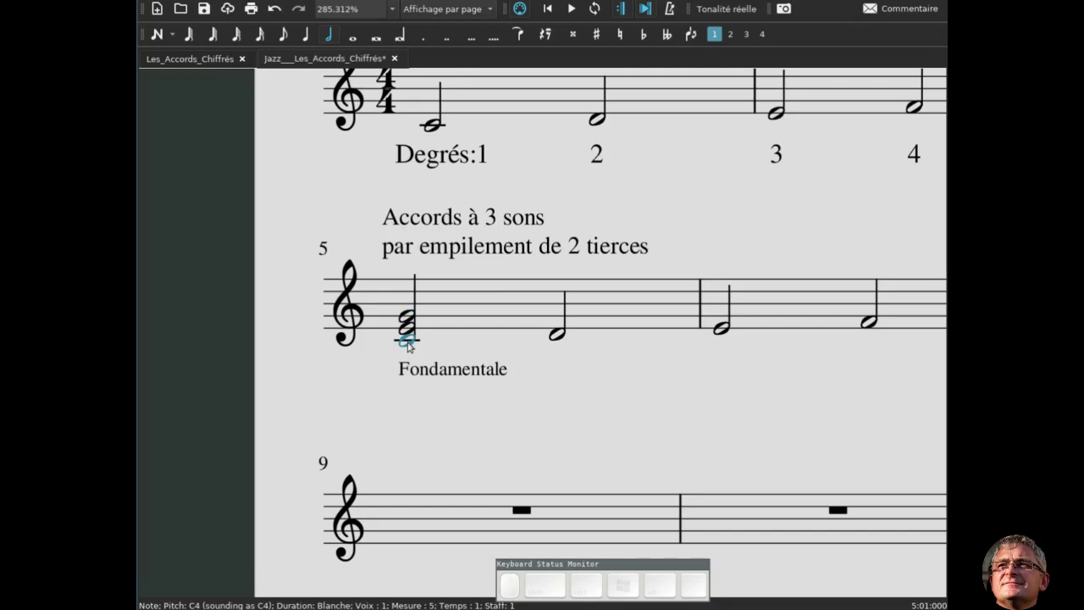
double_click(415, 325)
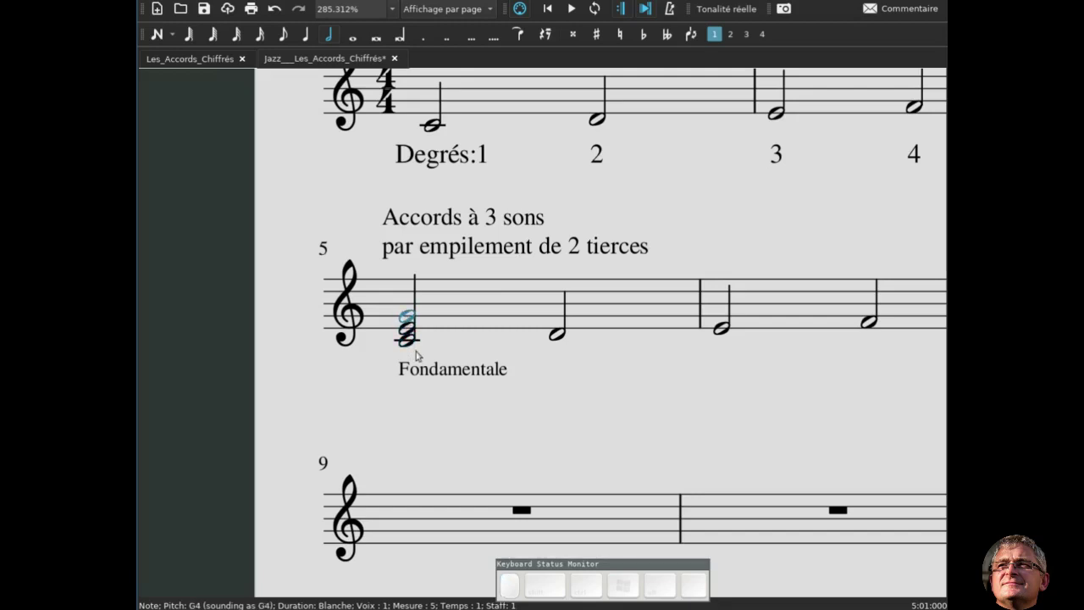
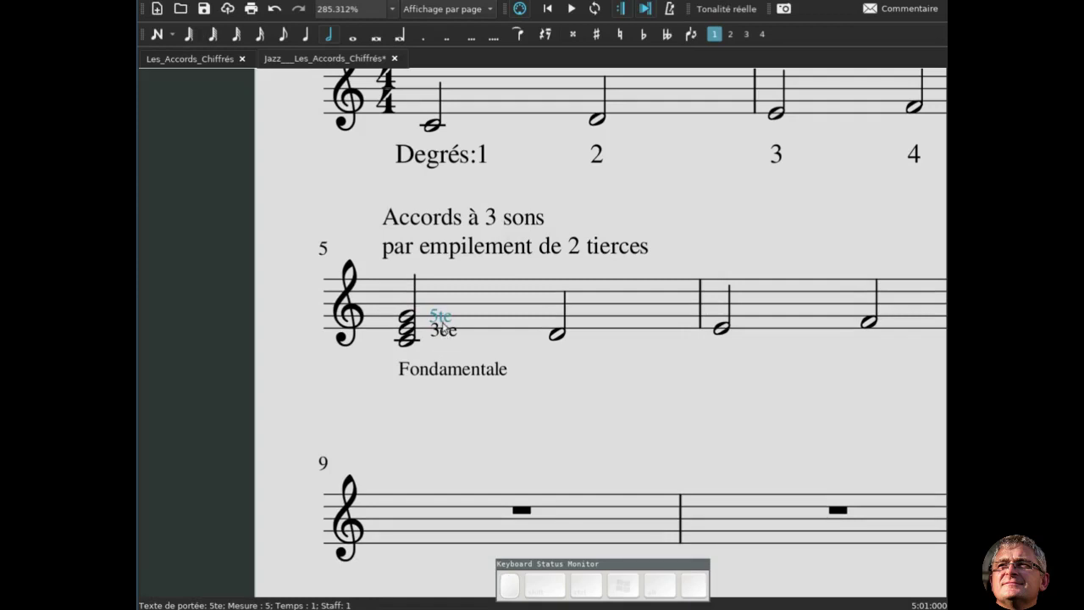
Position the 5te label just above 3ce beside the triad and reselect the root C
left_click_drag(448, 314, 513, 354)
left_click(513, 354)
left_click(569, 376)
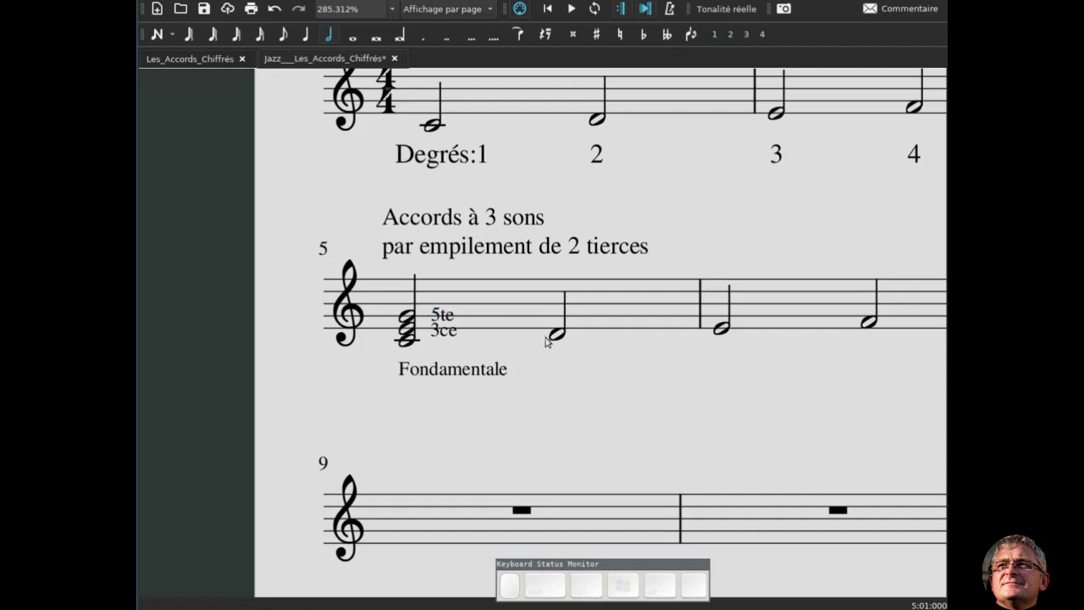
left_click(412, 342)
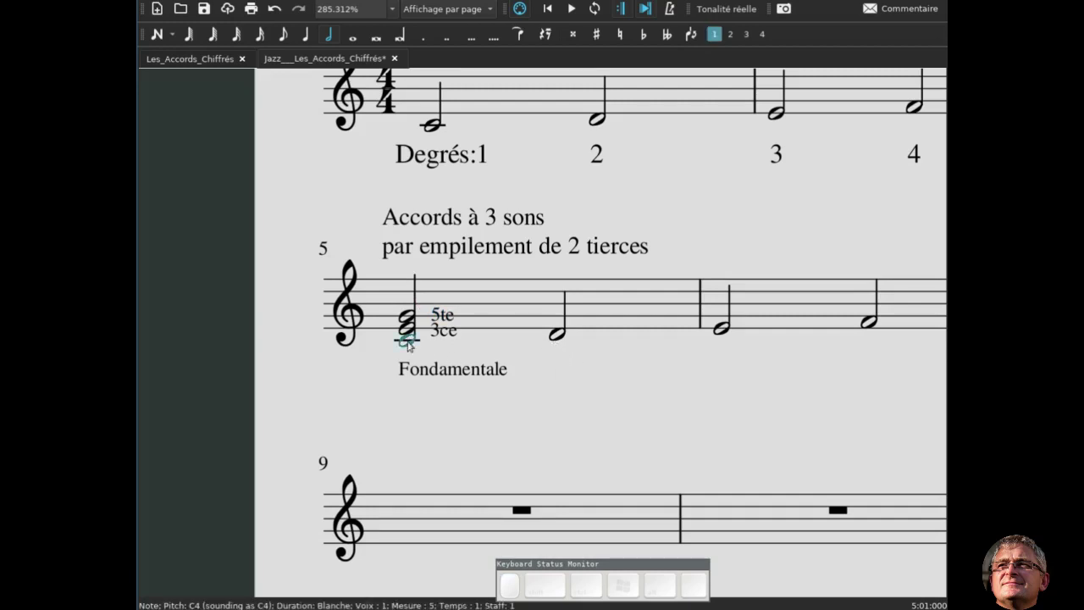
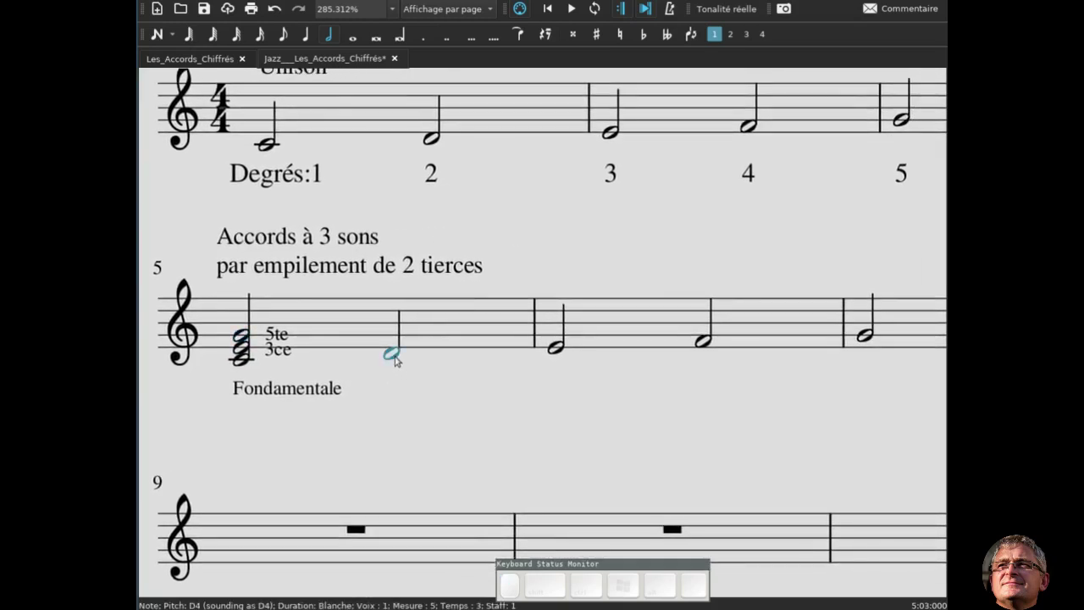
Stack thirds on the D, E and F half notes of measures 5–6 to make triads
key("n")
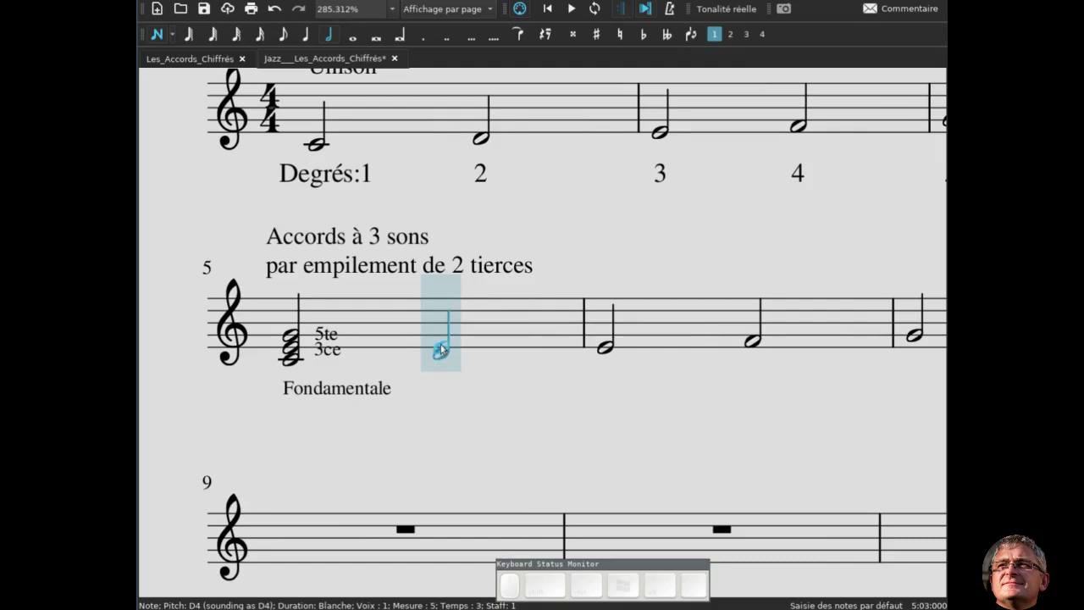
left_click(444, 343)
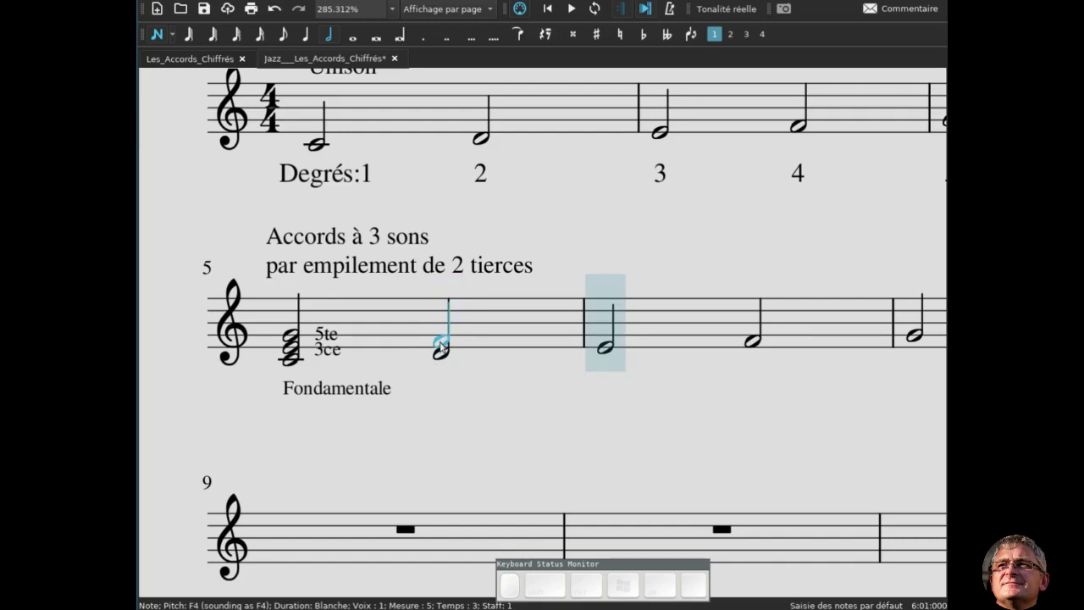
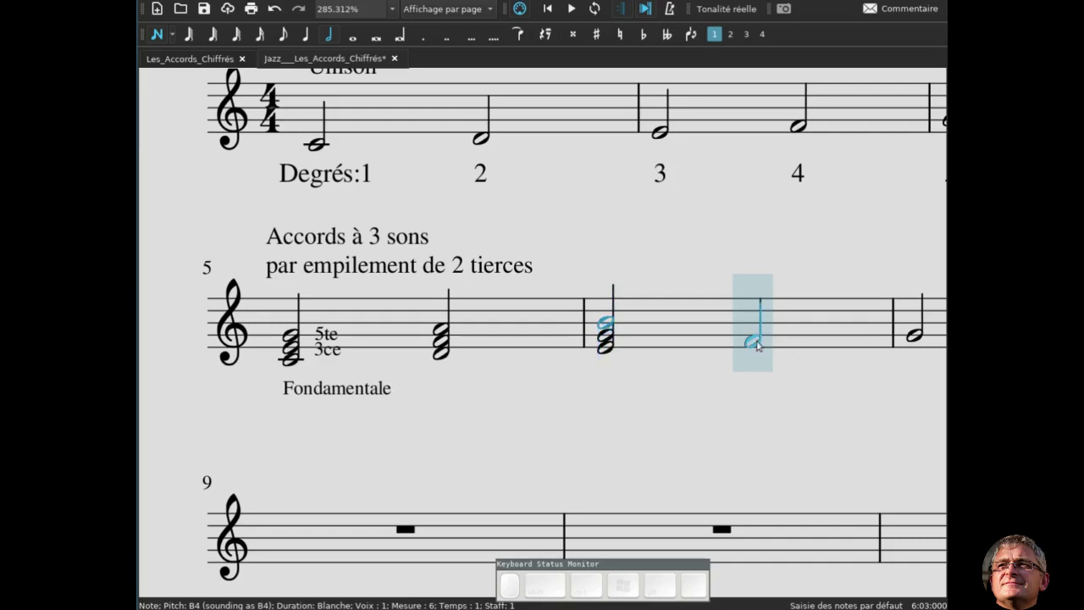
left_click(759, 329)
scroll("down", 3)
middle_click(352, 370)
middle_click(402, 416)
scroll("up", 3)
scroll("down", 3)
middle_click(572, 441)
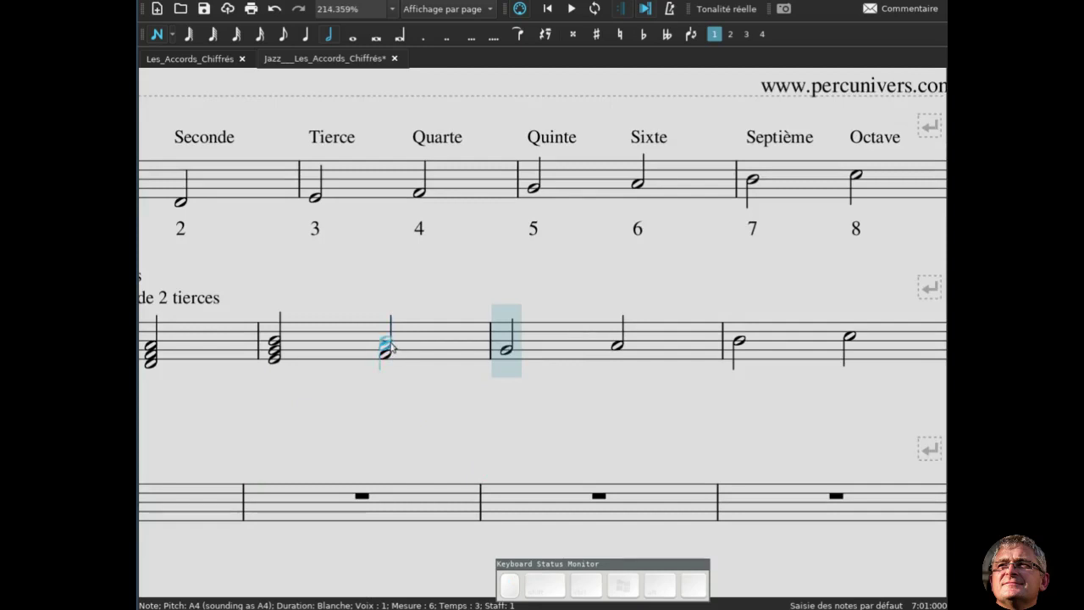
Build stacked-third triads on the G, A and B notes of measures 7–8
left_click(396, 337)
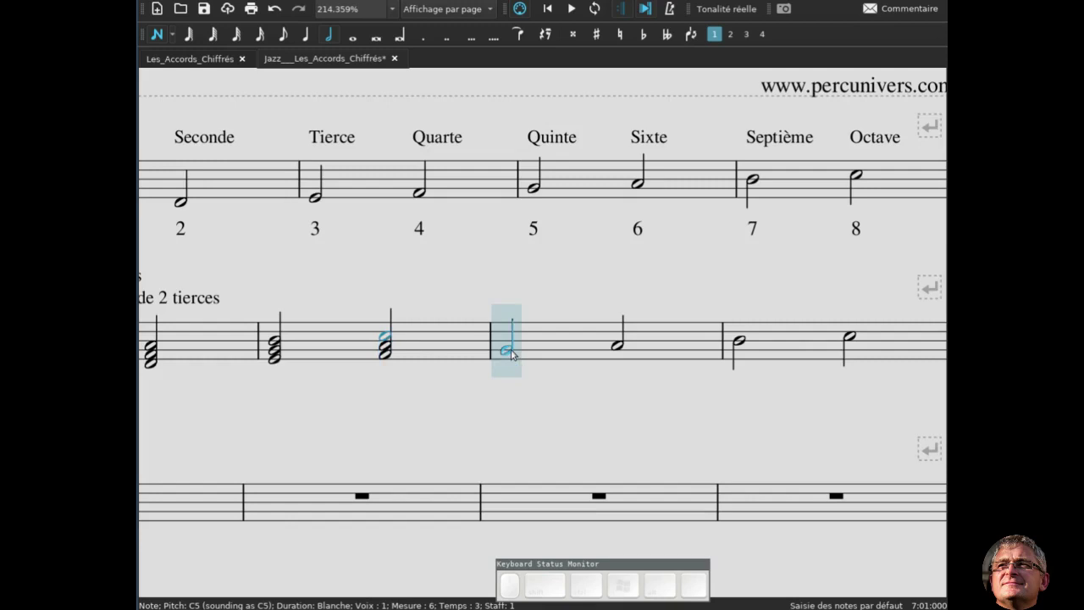
left_click(516, 342)
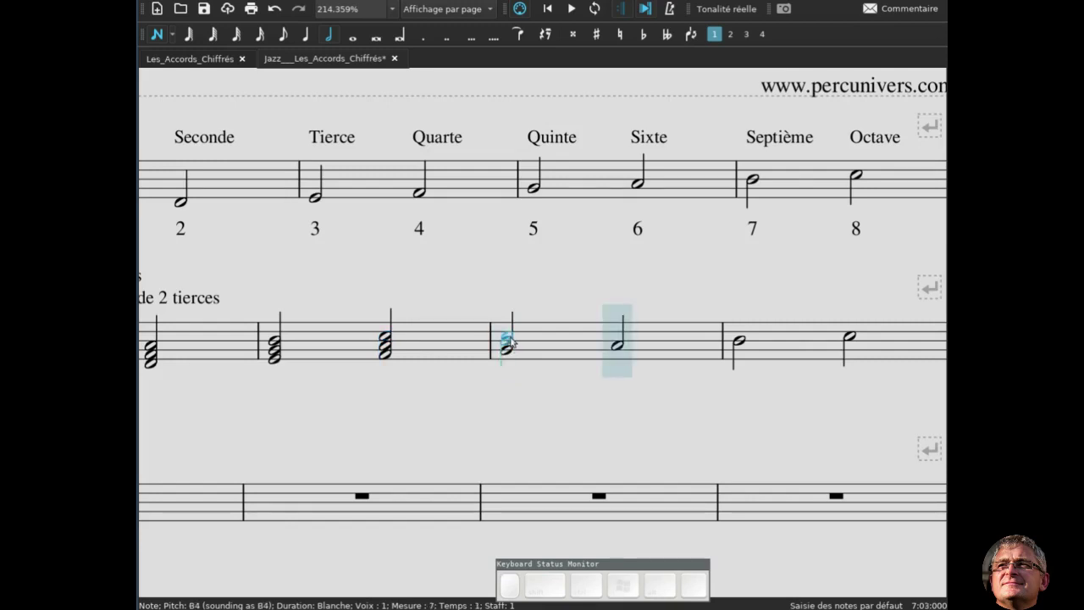
left_click(516, 332)
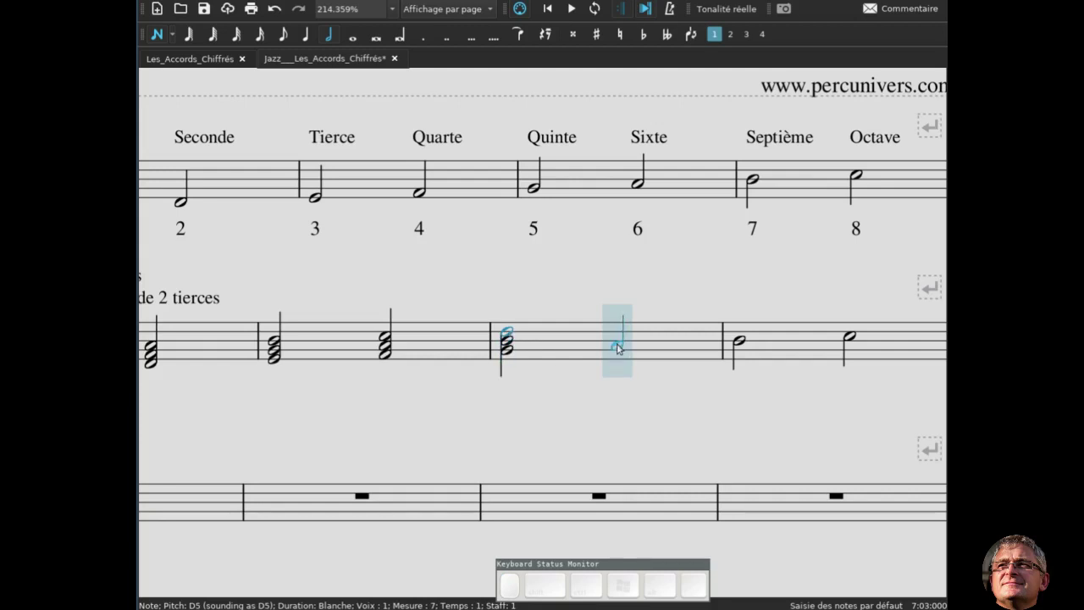
left_click(623, 336)
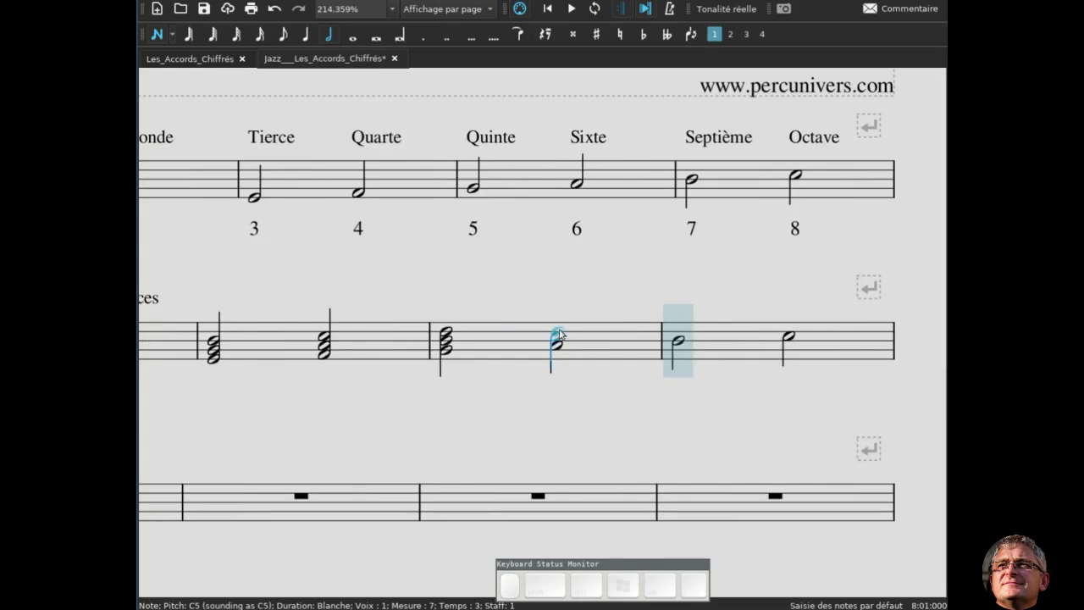
left_click(564, 329)
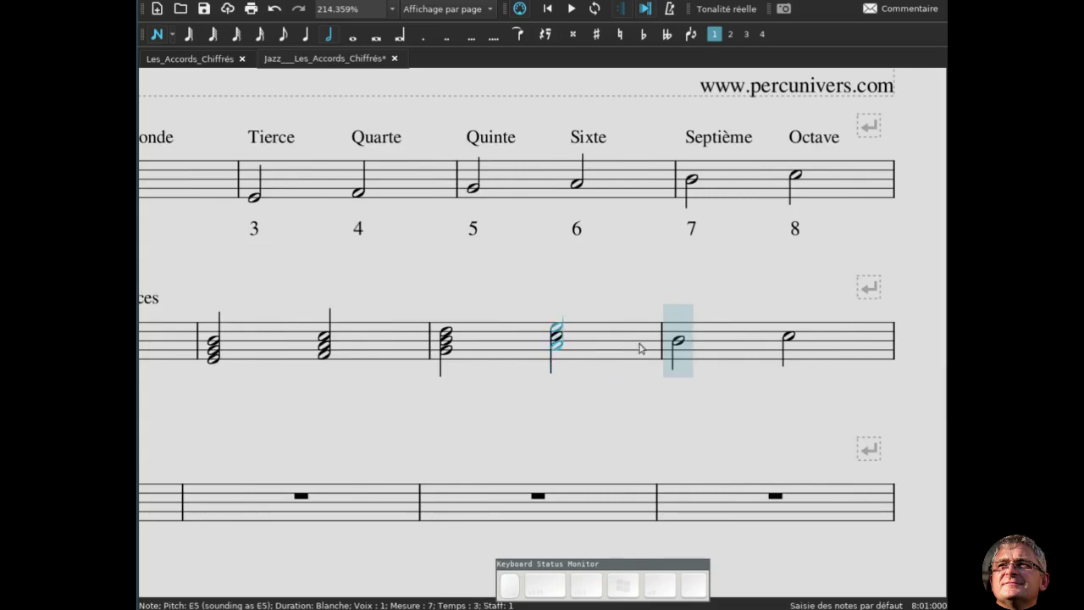
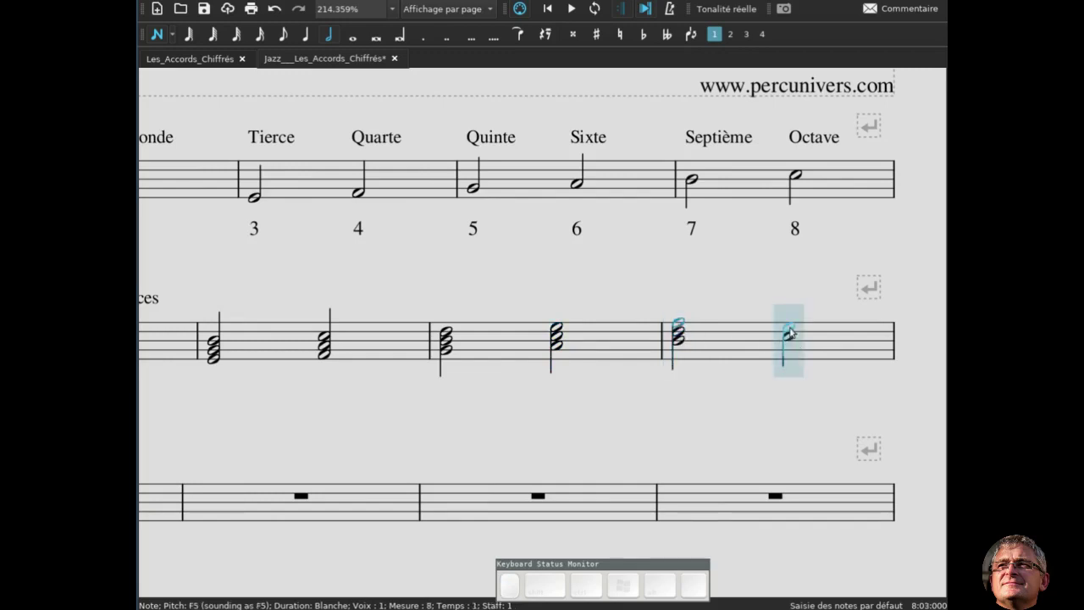
left_click(795, 327)
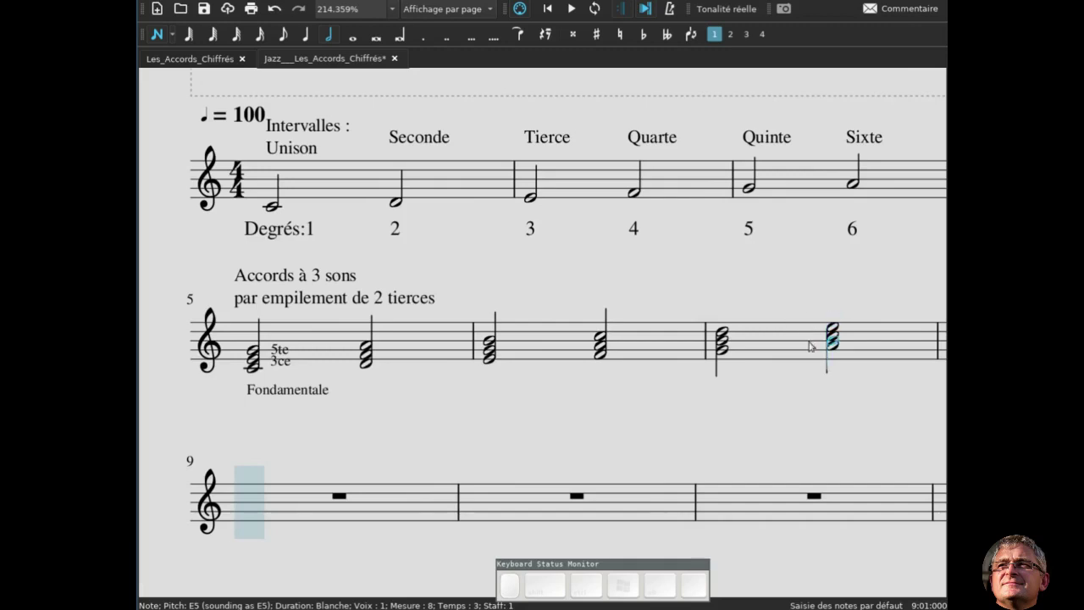
Complete the final C of measure 8 as a triad with its third and fifth
scroll("down", 3)
key("Escape")
left_click(901, 391)
left_click(493, 409)
key("ctrl+n")
key("ctrl+-")
key("Escape")
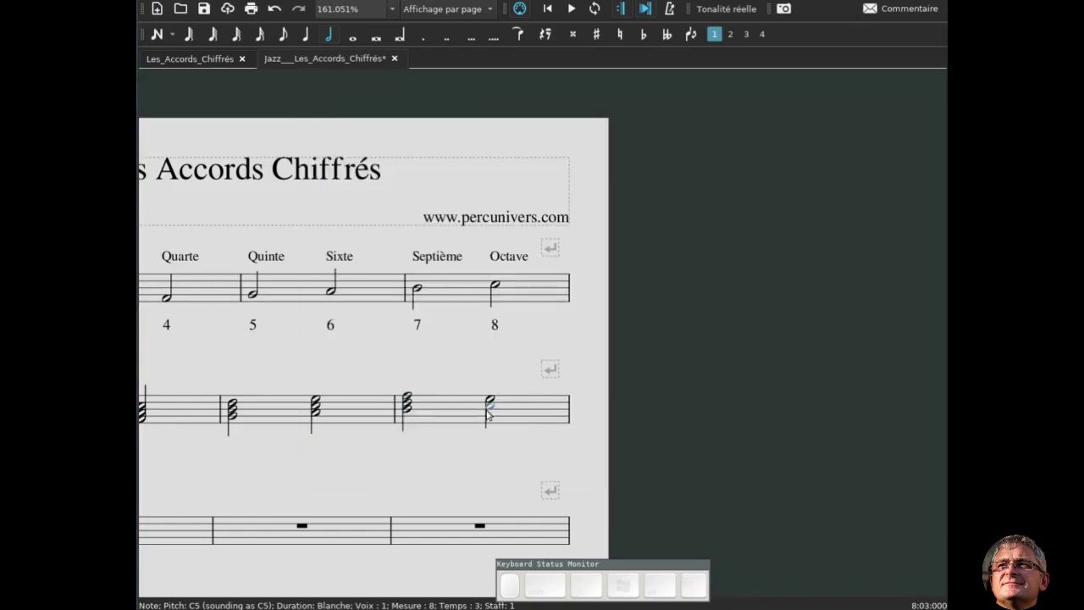
key("n")
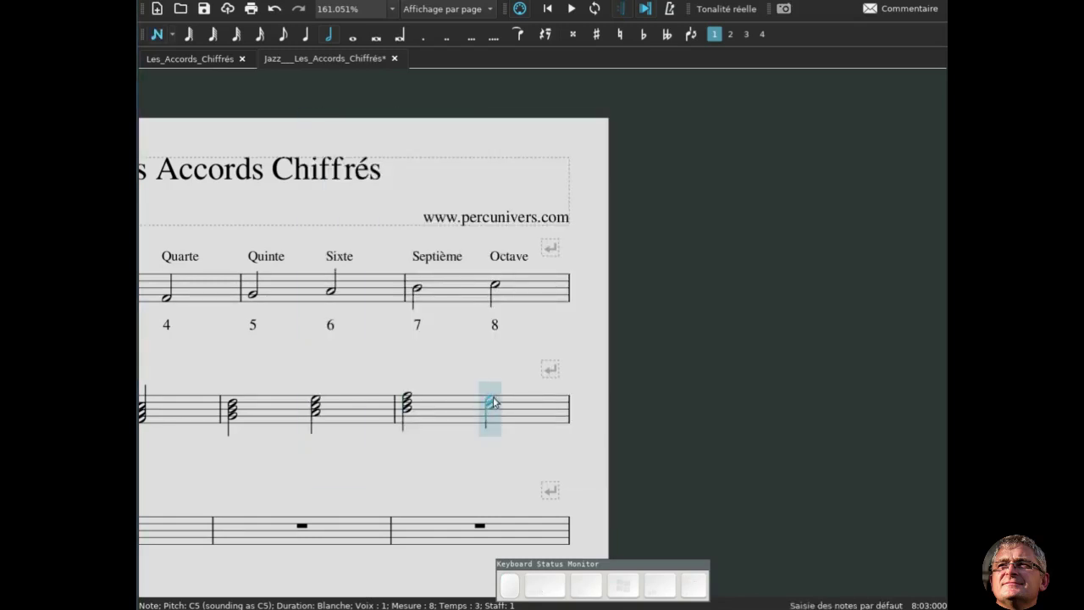
left_click(498, 392)
key("Escape")
left_click(423, 426)
left_click(578, 418)
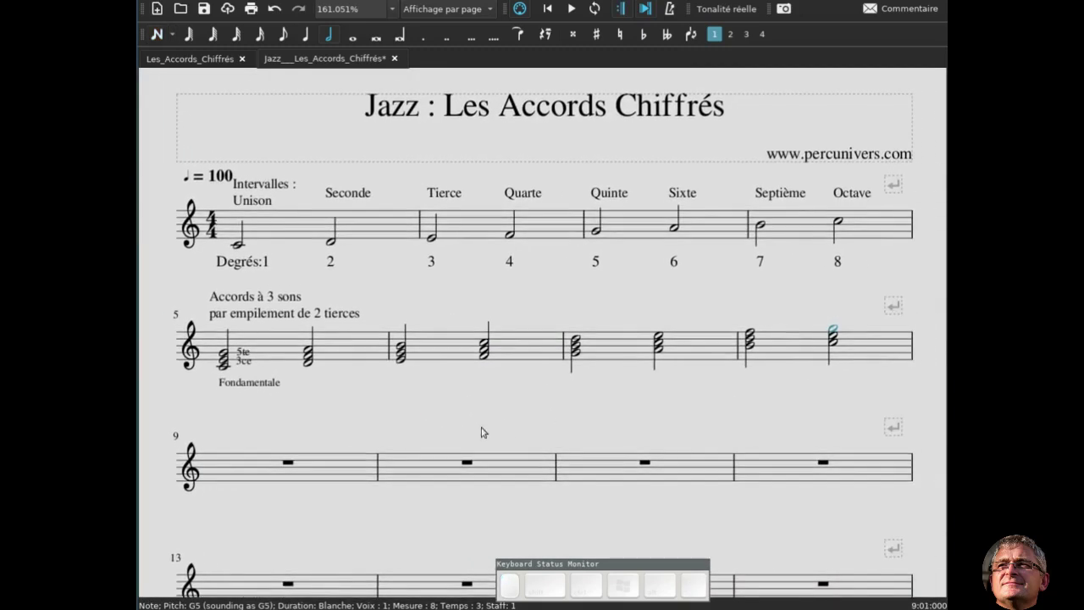
Copy the triad measures 5–8 and paste them into measures 9–12
left_click(290, 347)
key("shift+Right")
key("shift+Right")
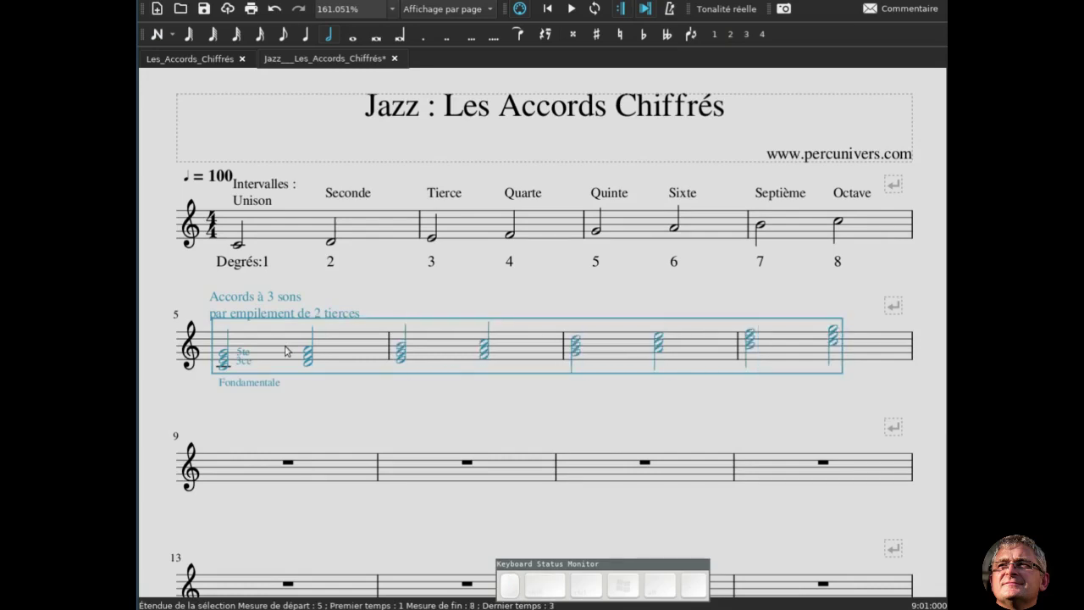
key("ctrl+c")
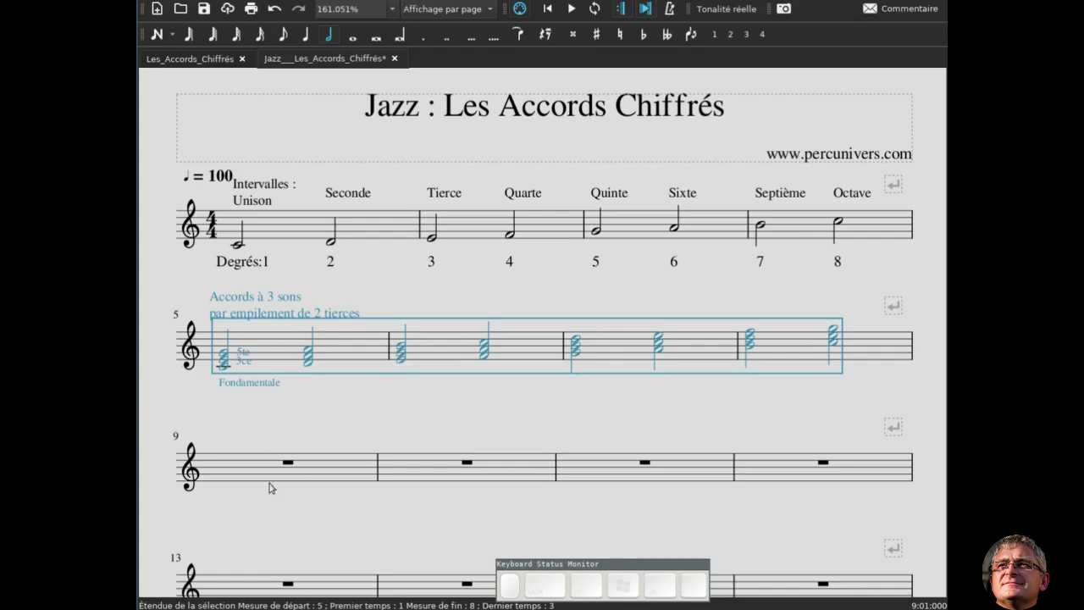
left_click(244, 467)
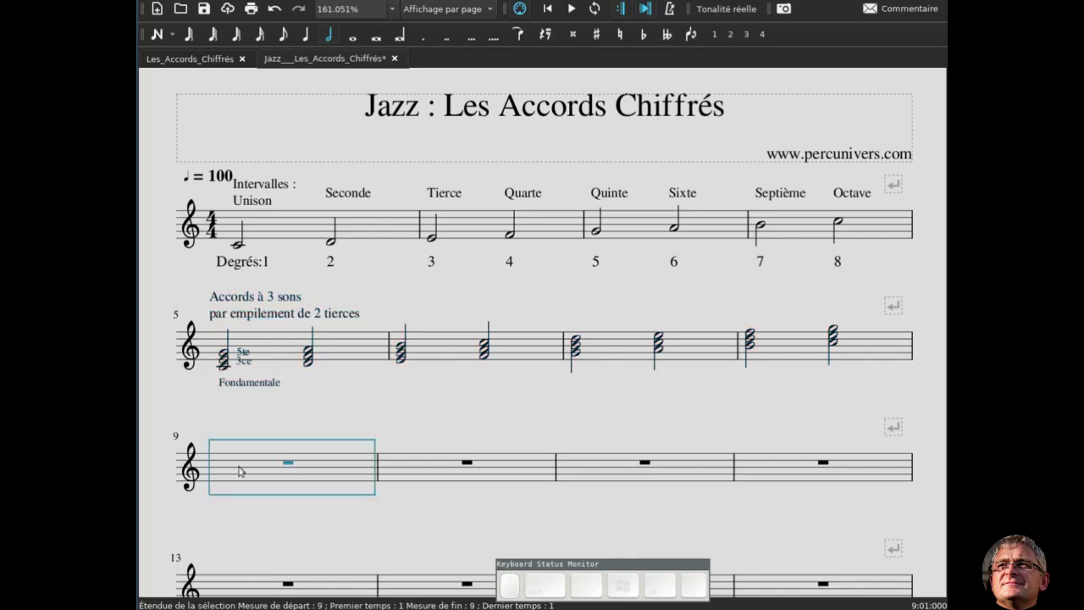
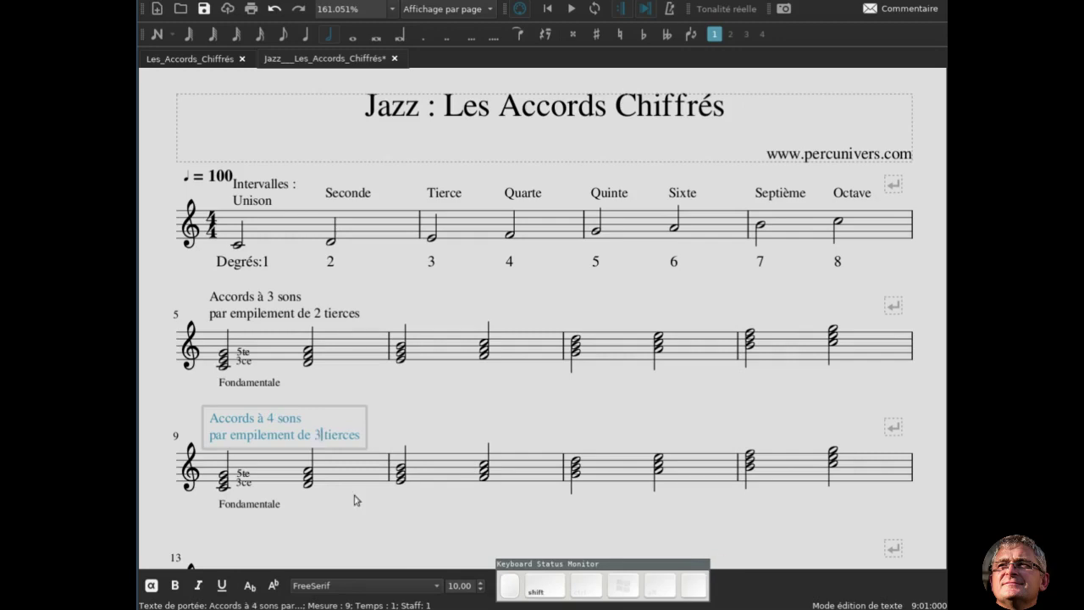
Retitle the copy 'Accords à 4 sons par empilement de 3 tierces'
key("Escape")
scroll("down", 3)
left_click(381, 495)
scroll("up", 3)
double_click(413, 392)
scroll("up", 3)
scroll("up", 3)
double_click(534, 425)
scroll("up", 3)
double_click(559, 465)
scroll("up", 3)
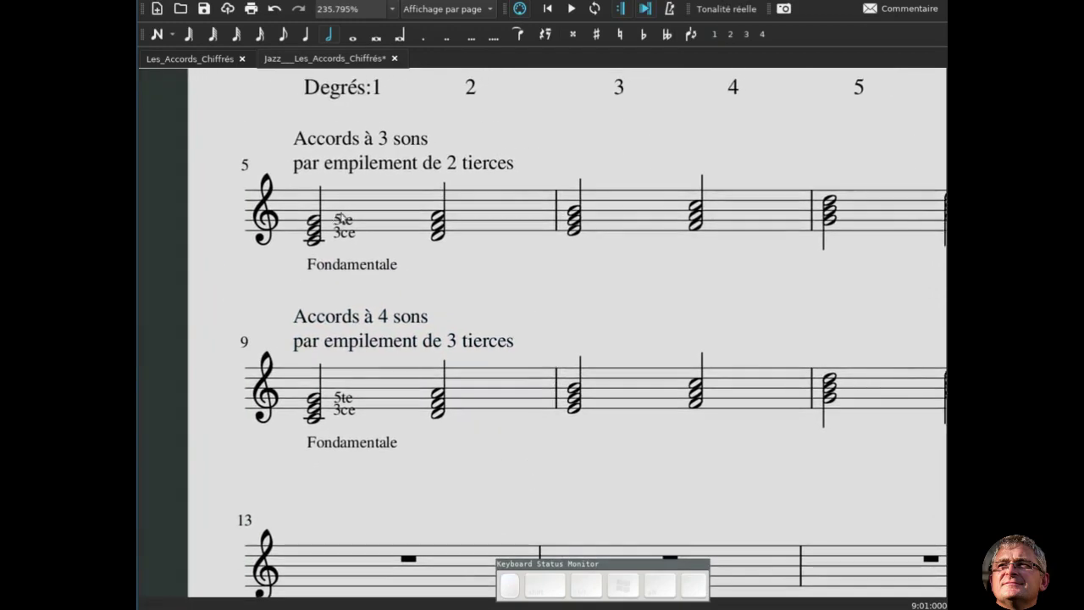
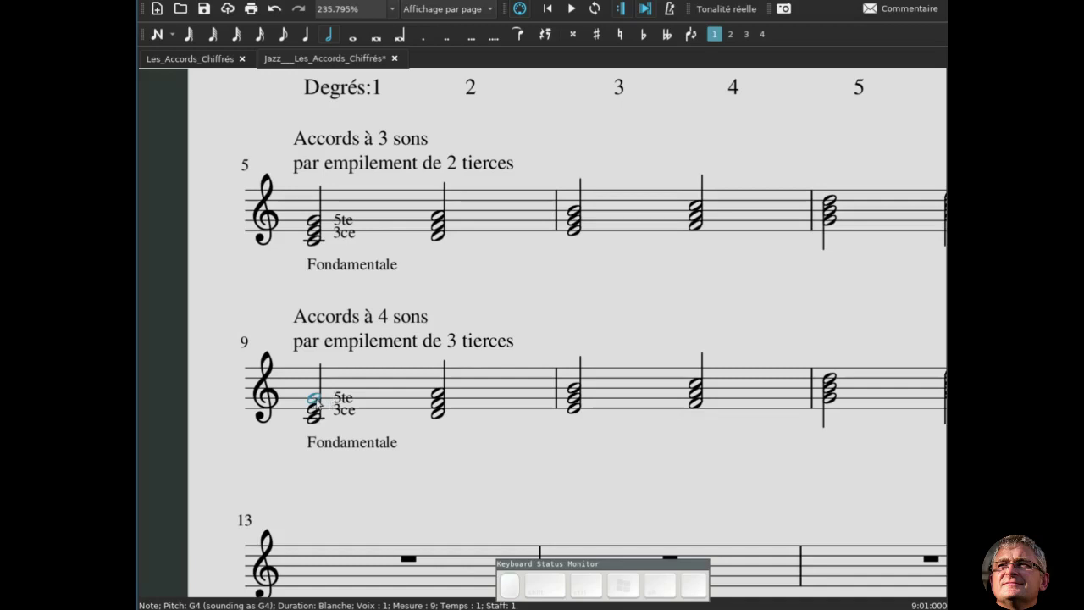
Start note entry on the opening C–E–G chord of measure 9 to add its seventh
key("n")
key("shift+-")
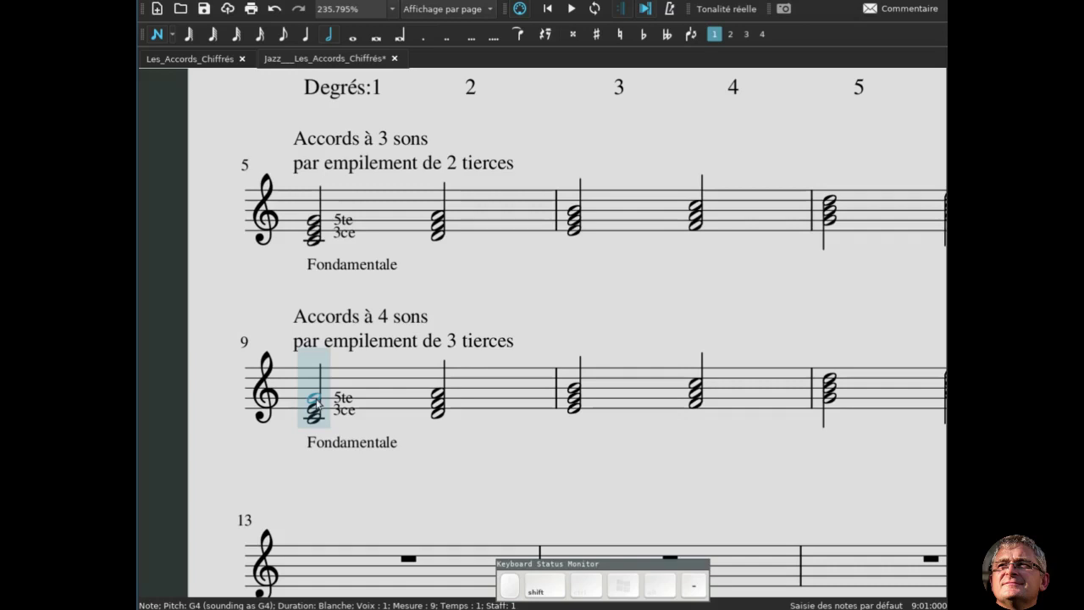
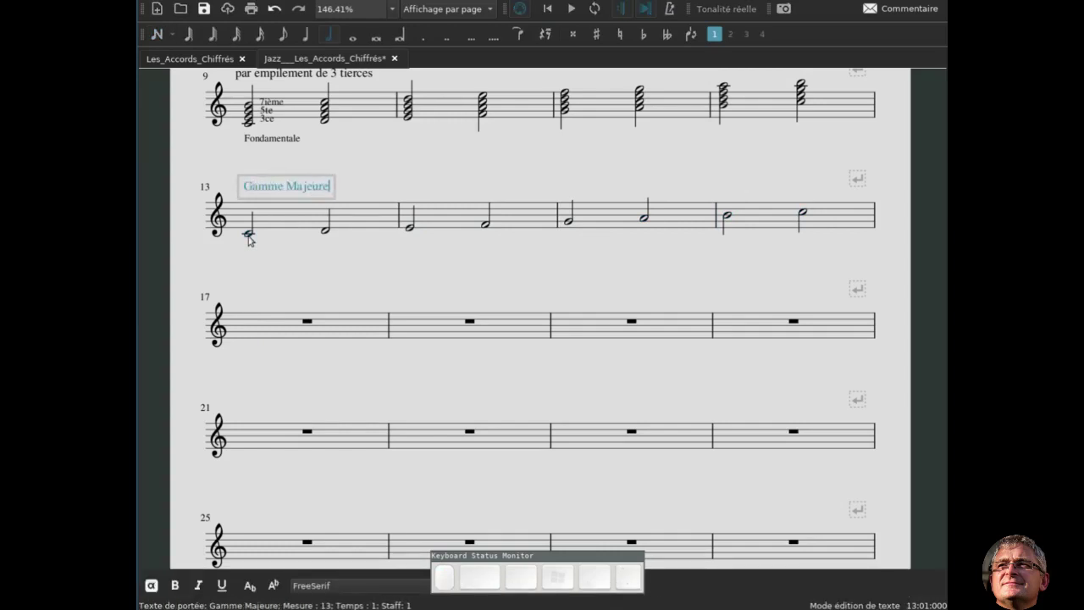
Finish the 'Gamme Majeure' heading above measure 13 and select the scale's first note
key("Escape")
left_click(284, 261)
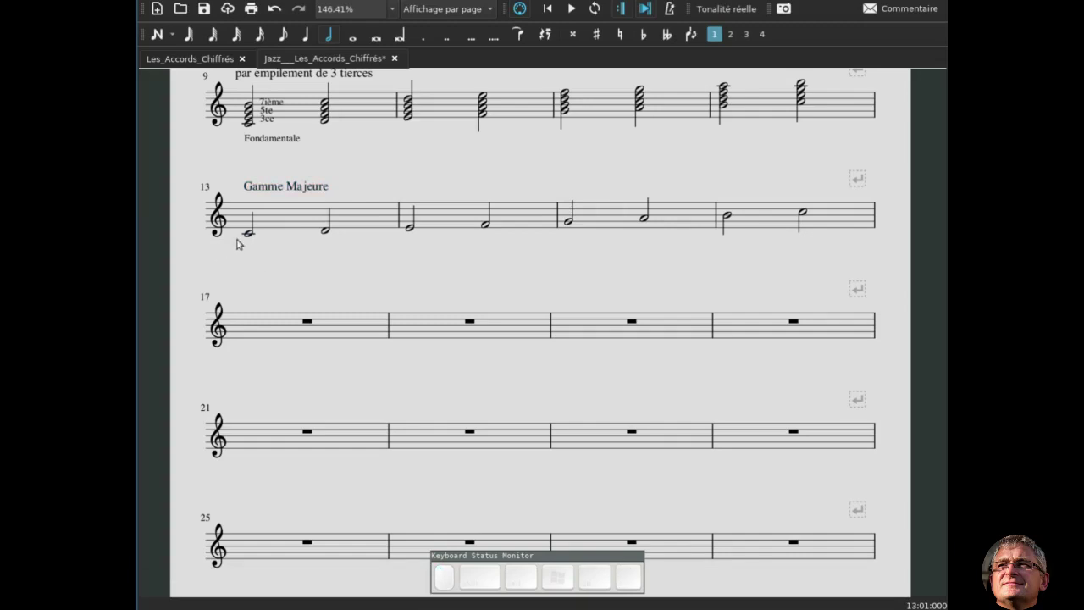
left_click(257, 235)
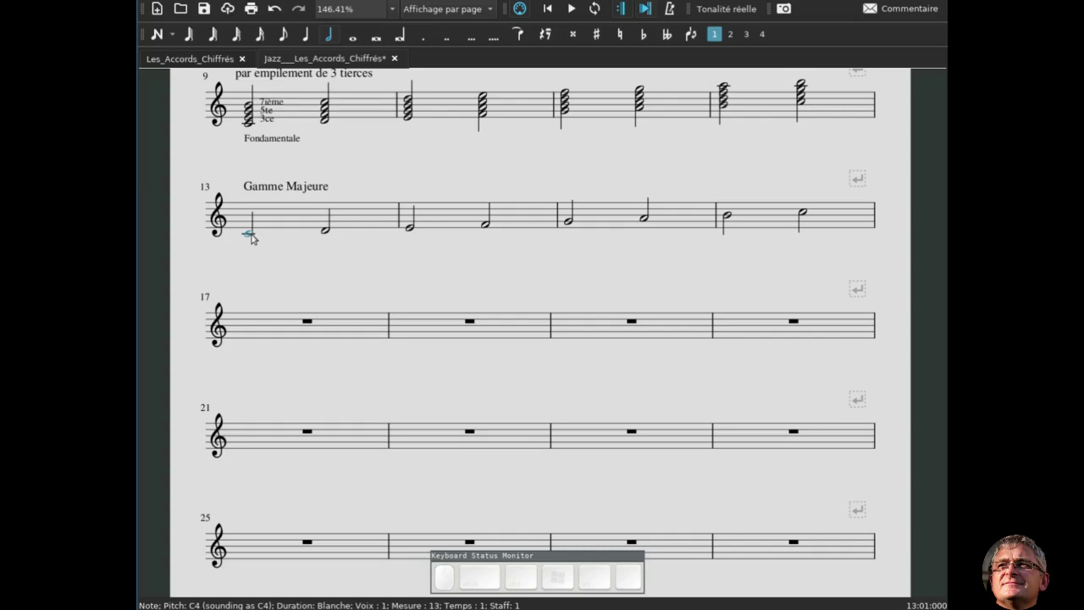
left_click(257, 235)
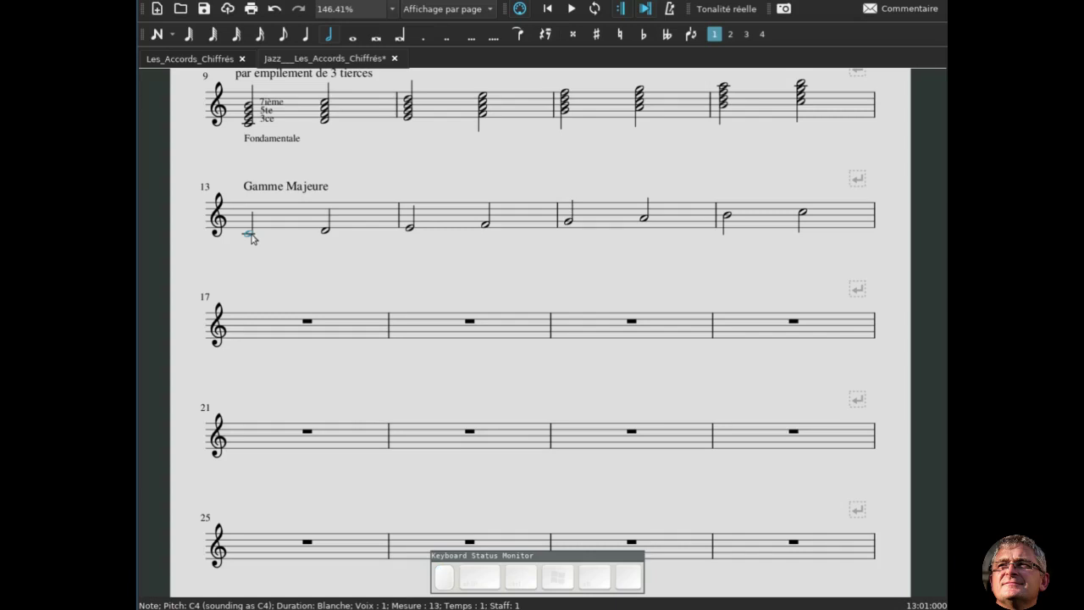
Label the C–D, E–F and F–G steps of the scale with T / 1/2T staff texts
key("ctrl+t")
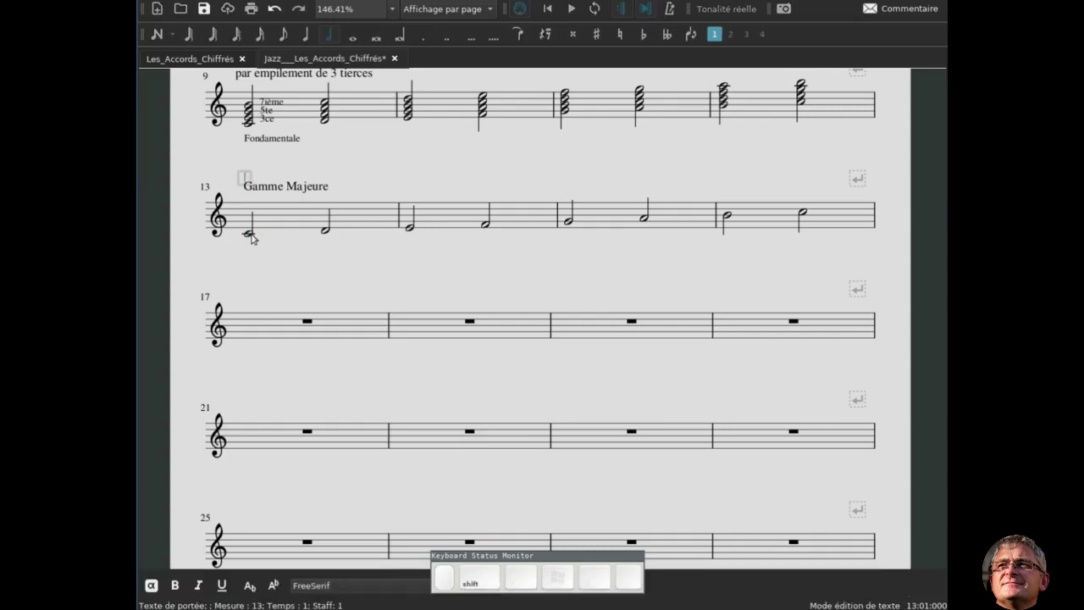
key("shift+t")
key("Escape")
left_click_drag(252, 174, 304, 239)
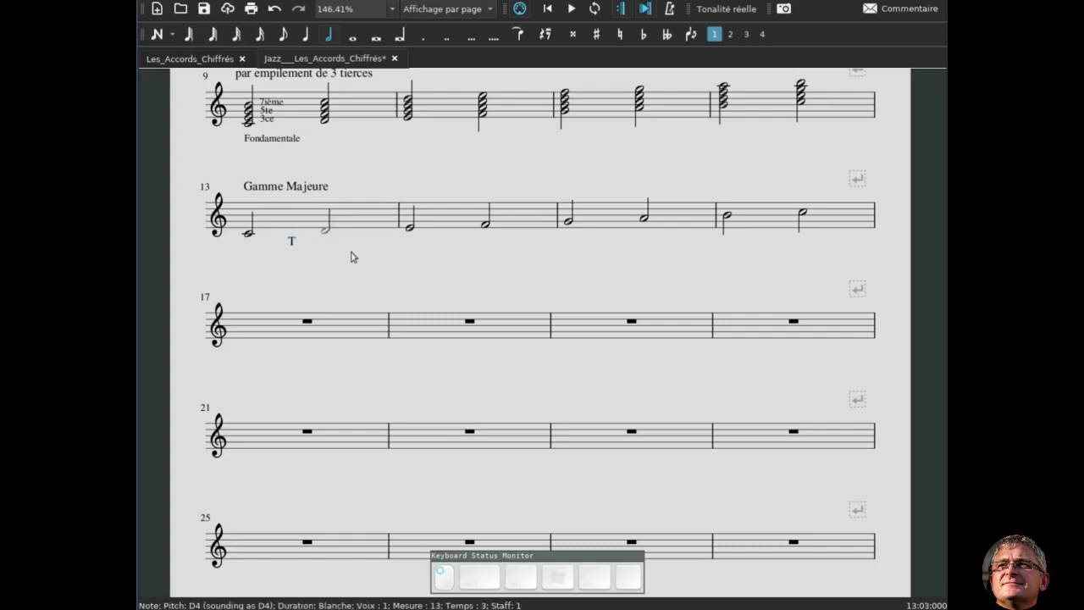
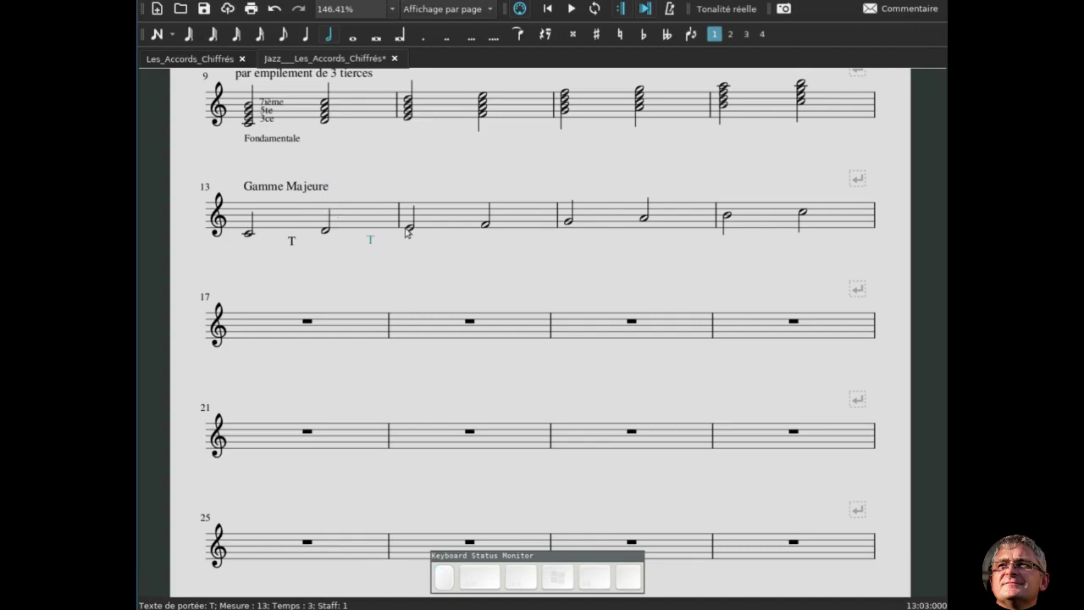
left_click(411, 230)
key("ctrl+t")
key("shift+t")
key("shift+Escape")
left_click_drag(426, 189, 481, 233)
left_click(490, 228)
key("ctrl+t")
key("shift+t")
key("Escape")
left_click_drag(487, 186, 563, 232)
Label the G–A and A–B steps of the scale with T staff texts
left_click(571, 221)
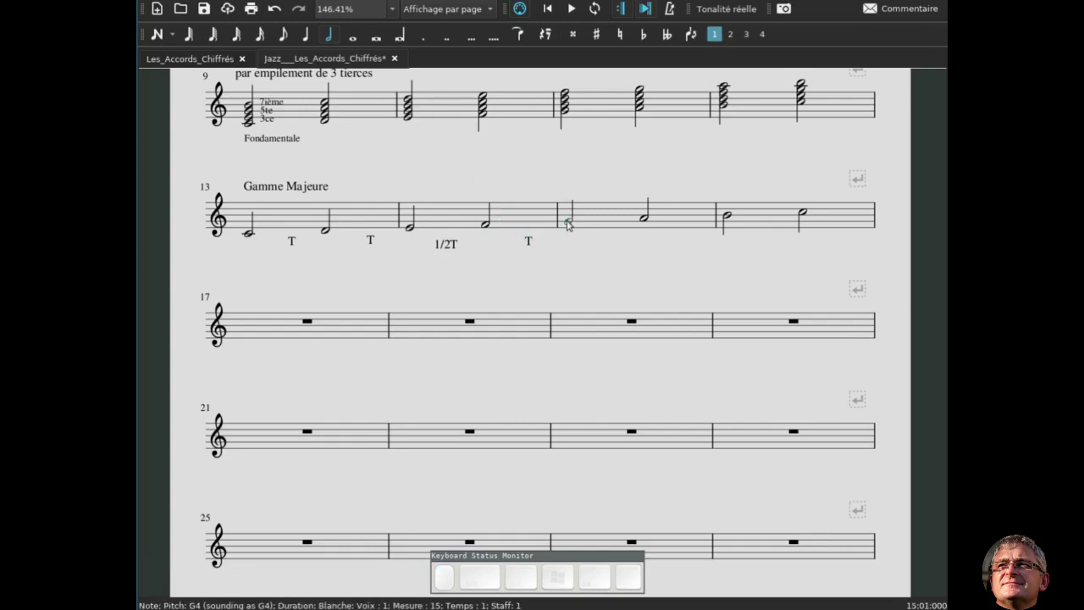
key("ctrl+t")
key("shift+t")
key("shift+Escape")
left_click_drag(574, 186, 626, 230)
left_click(650, 221)
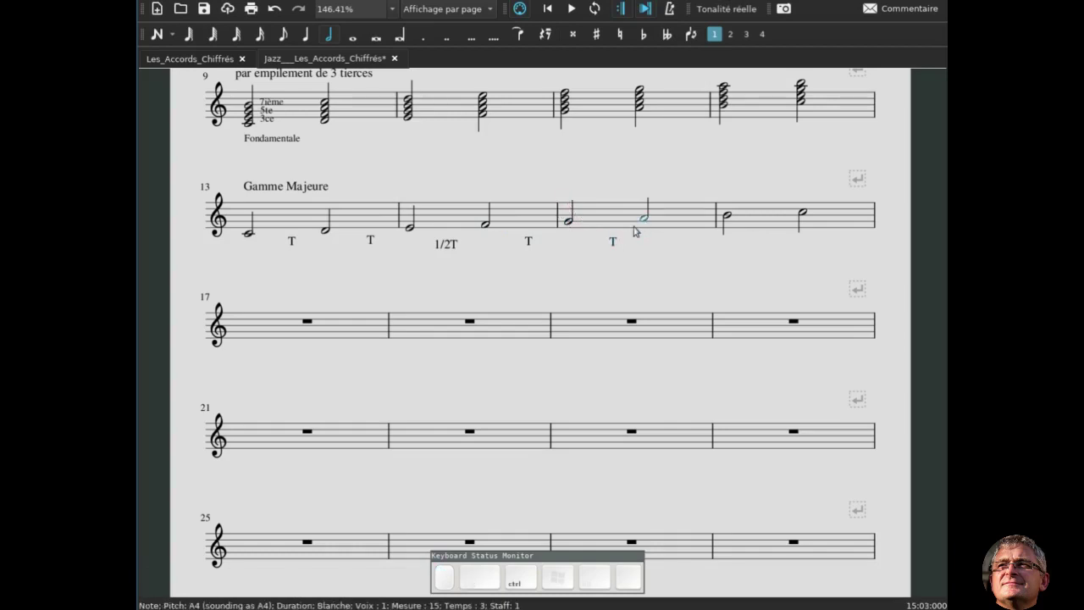
key("ctrl+t")
key("shift+t")
key("shift+Escape")
left_click_drag(649, 186, 714, 227)
left_click(732, 212)
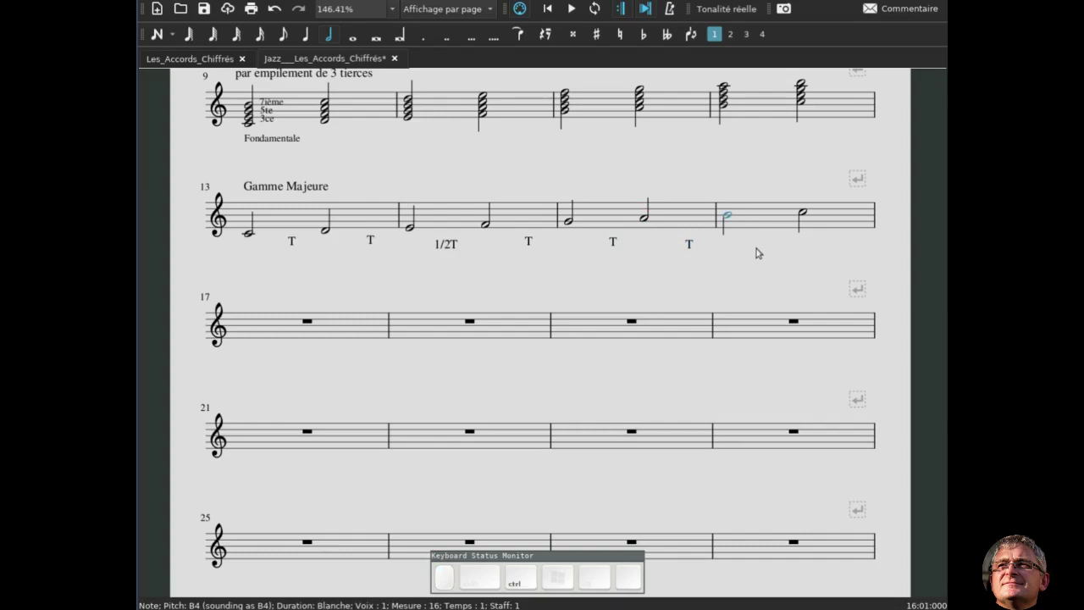
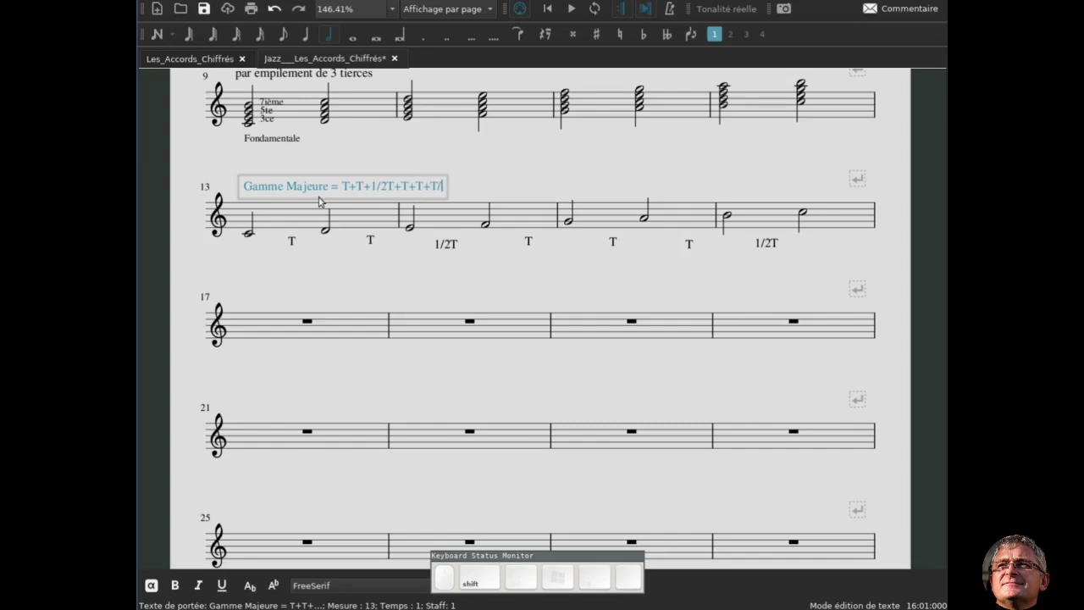
Extend the heading to 'Gamme Majeure = T+T+1/2T+T+T+T+1/2T' and deselect it
key("shift+BackSpace")
key("shift+=")
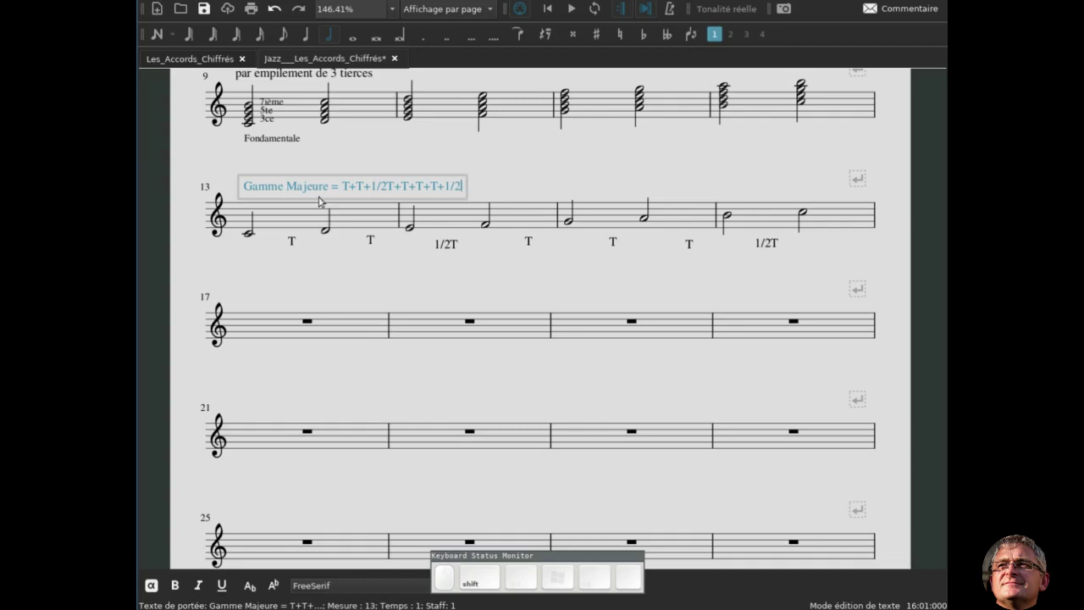
key("shift+t")
key("Escape")
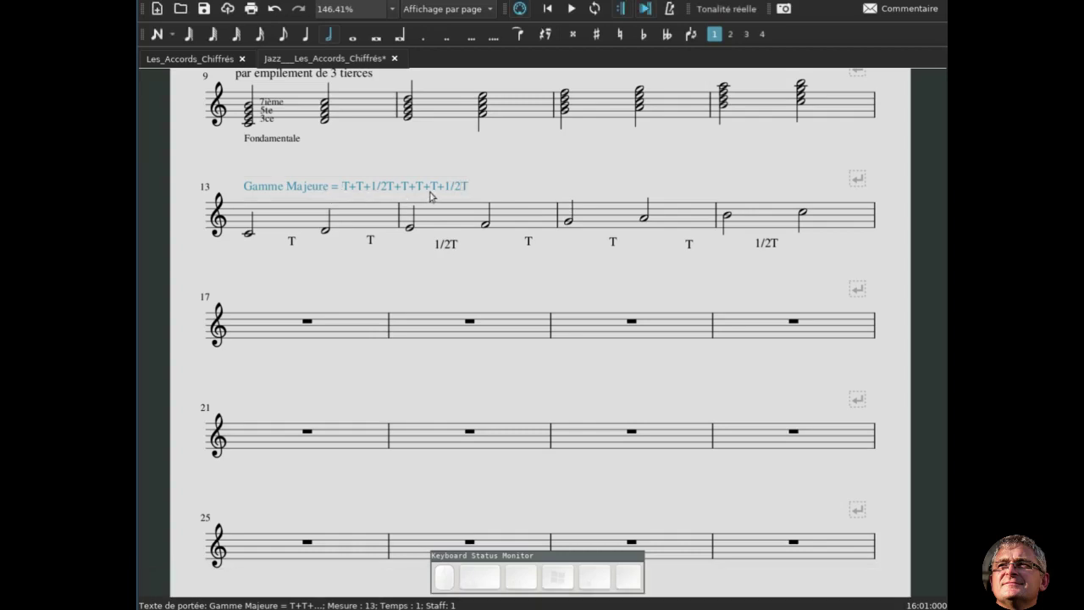
left_click(475, 274)
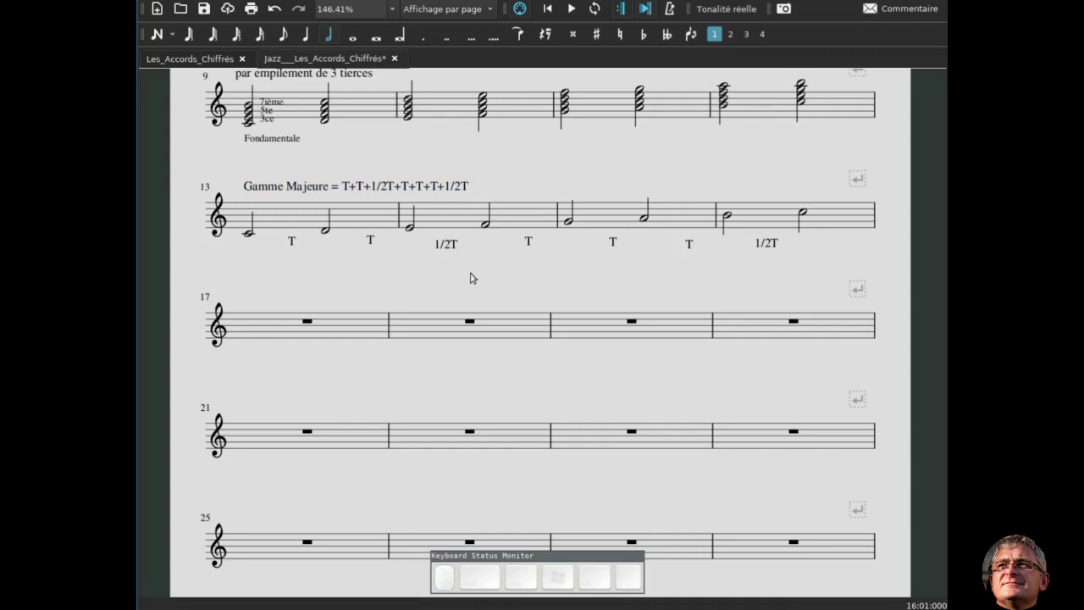
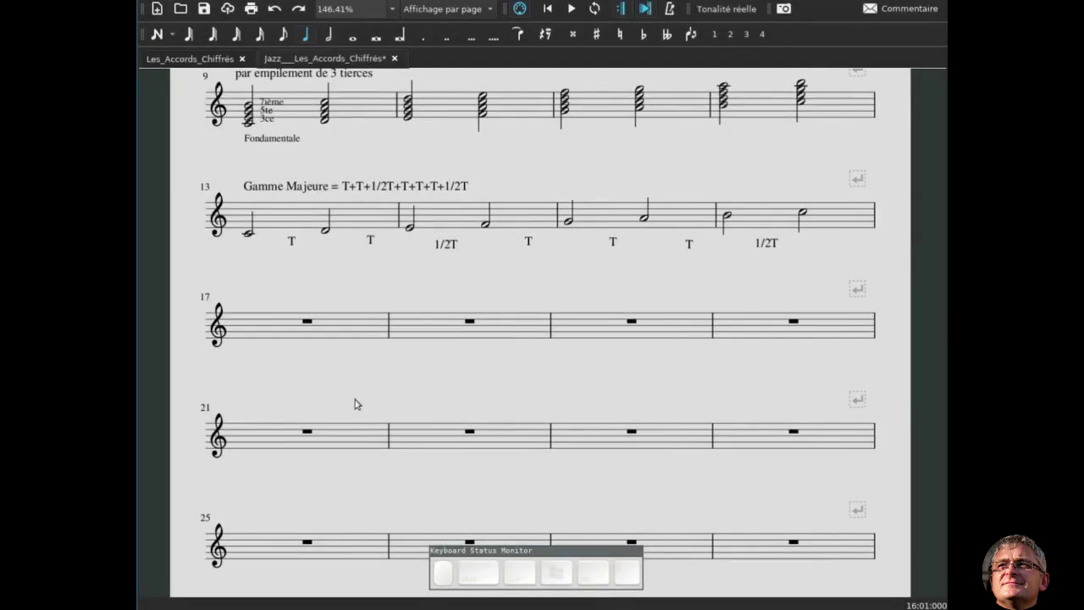
Start a whole-note stacked chord in the empty measure 17
double_click(303, 366)
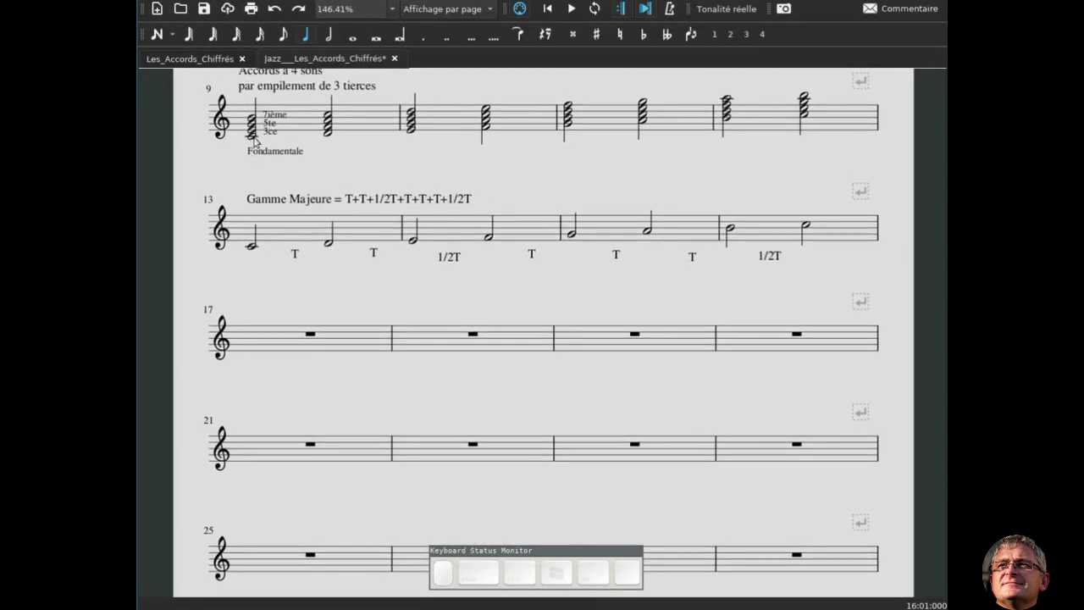
left_click(288, 121)
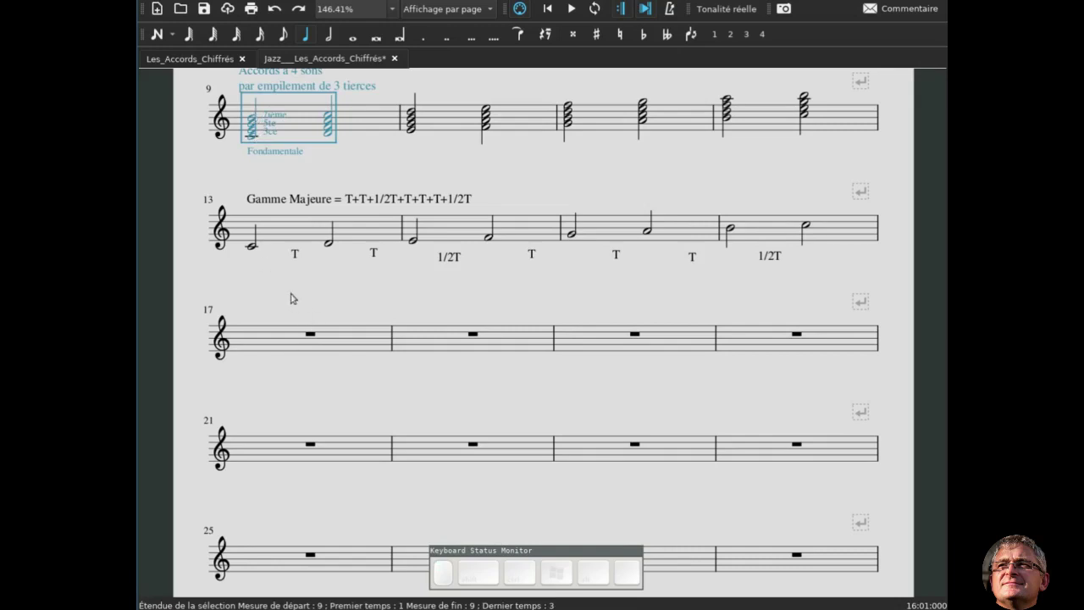
left_click(284, 292)
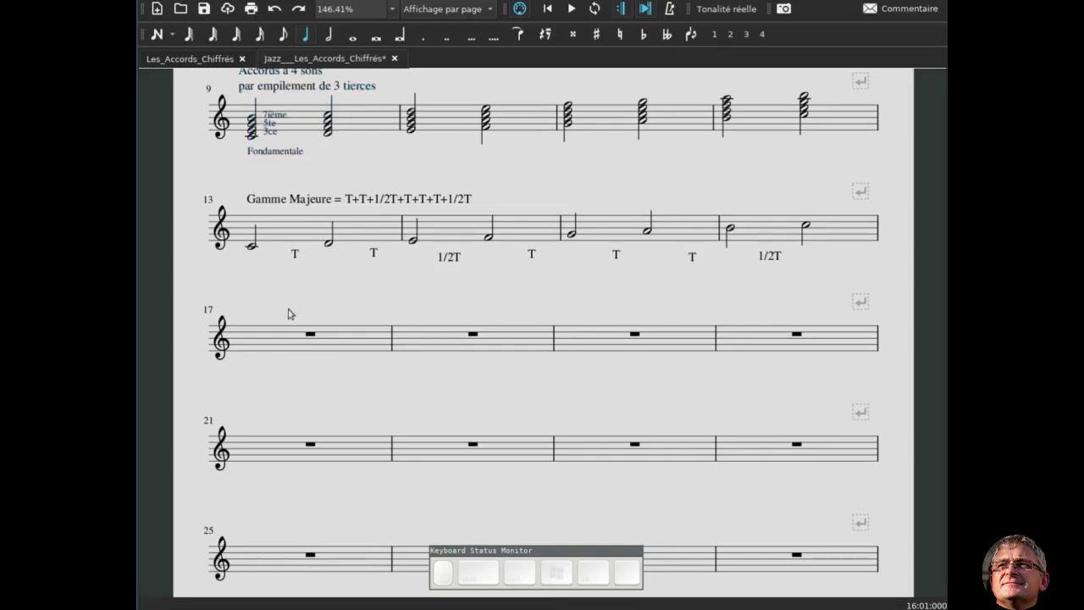
left_click(288, 338)
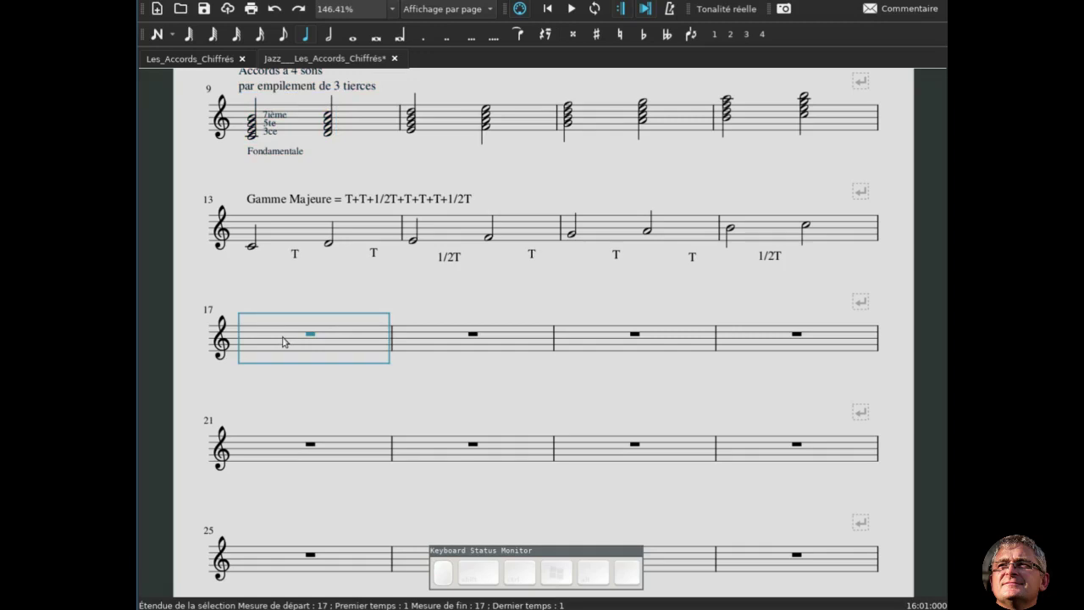
key("n")
key("KP_7")
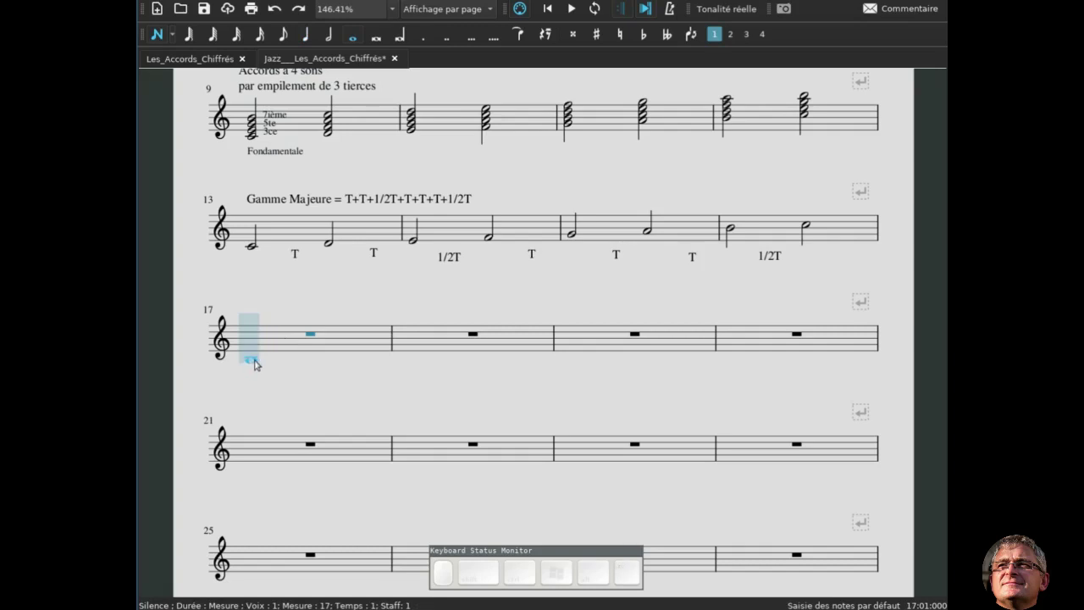
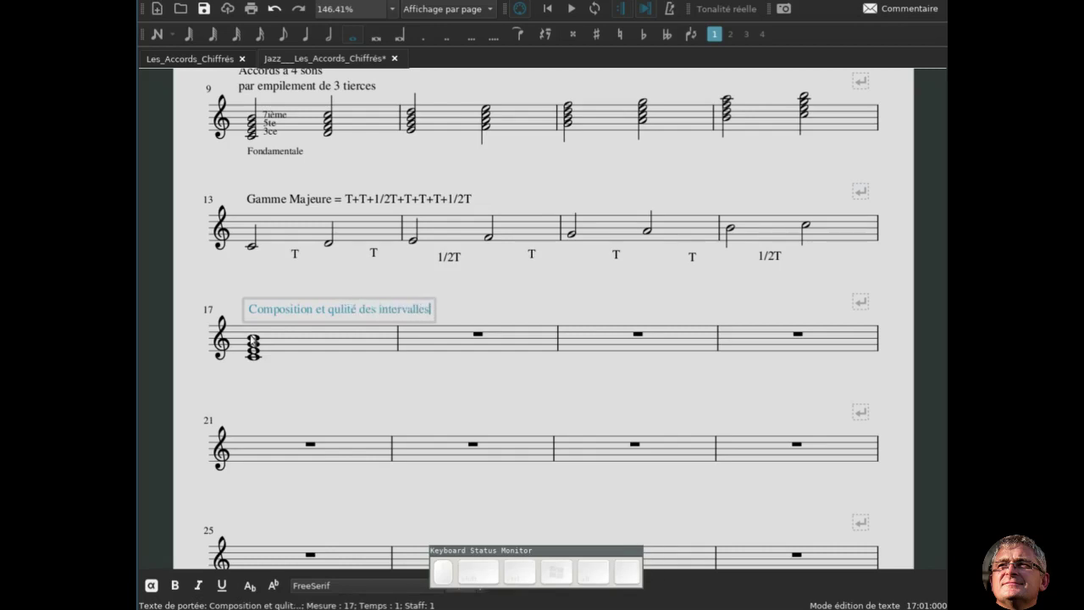
Finish the heading 'Composition et qualité des intervalles', fixing 'qualité' and splitting it onto two lines
key("Left")
key("Right")
key("a")
key("Left")
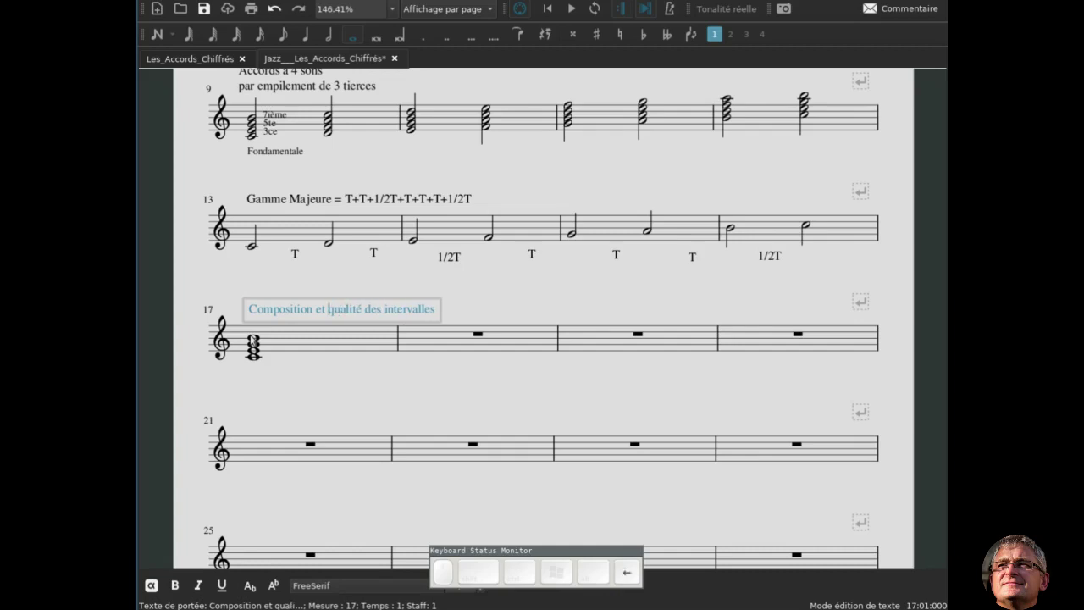
key("Return")
key("Escape")
Enter C and E half notes in measure 18
left_click(257, 357)
left_click(257, 353)
left_click(260, 358)
left_click(260, 351)
left_click(445, 340)
key("n")
key("6")
key("c")
key("e")
key("Escape")
left_click(363, 225)
Highlight the C–E span in the scale and label measure 18's C–E '2T = 3ce Majeure'
left_click(419, 242)
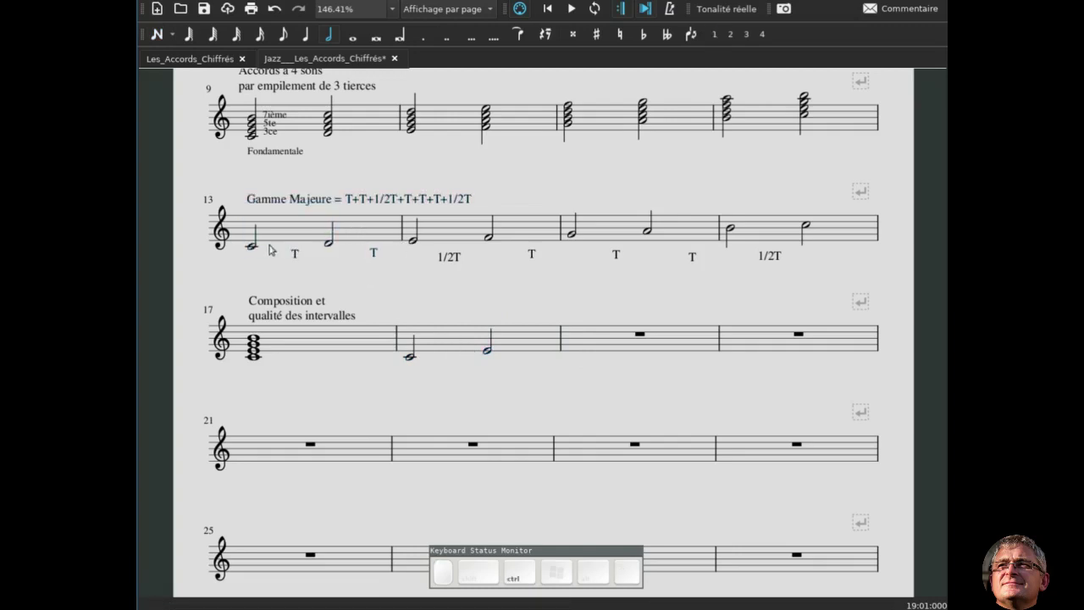
left_click(253, 248)
left_click(417, 243)
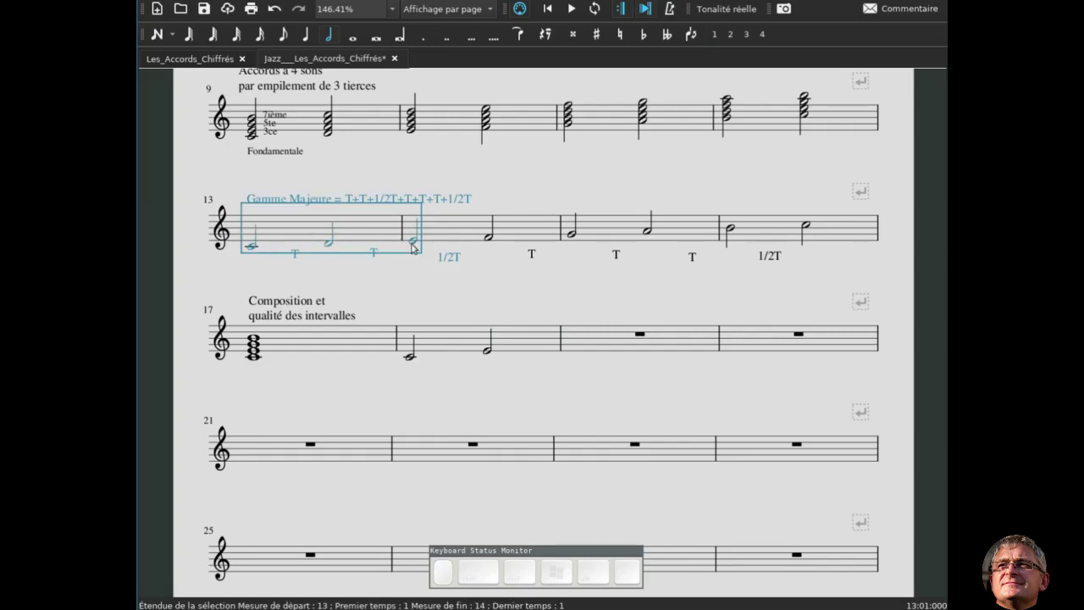
left_click(414, 358)
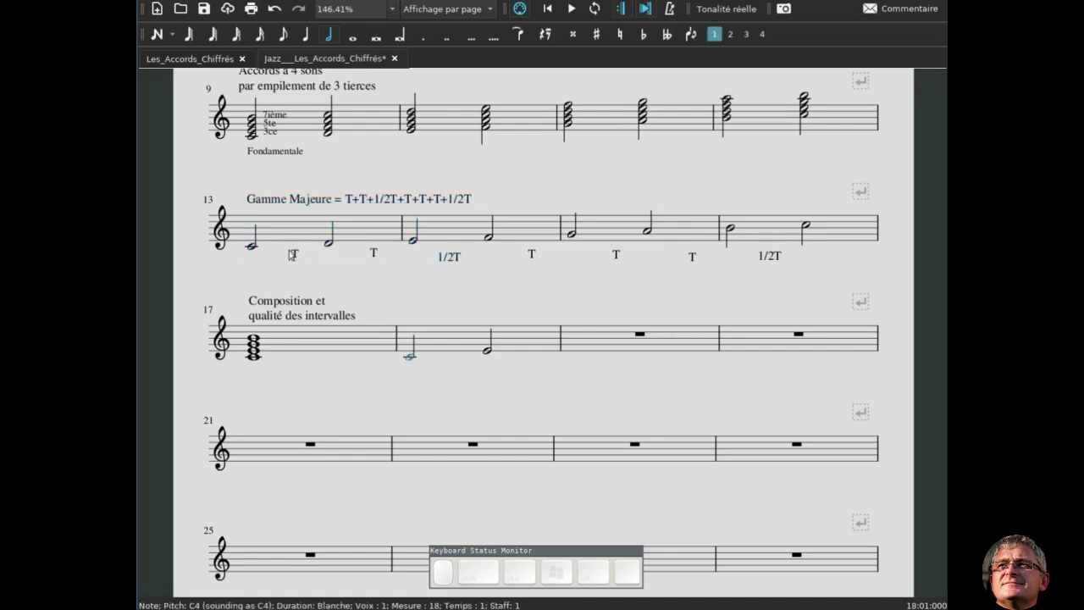
left_click(250, 248)
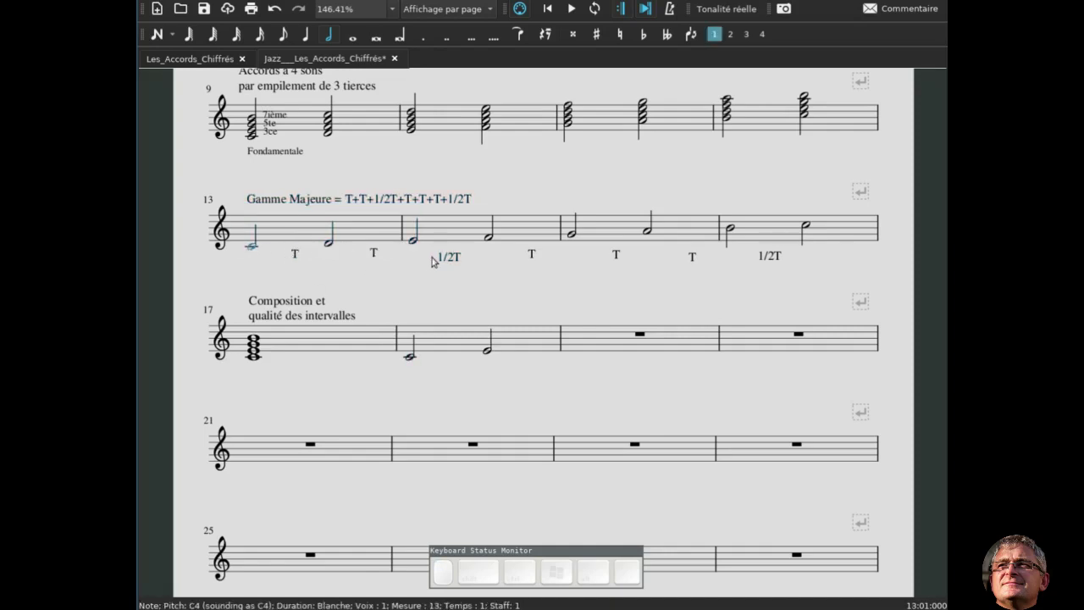
left_click(420, 241)
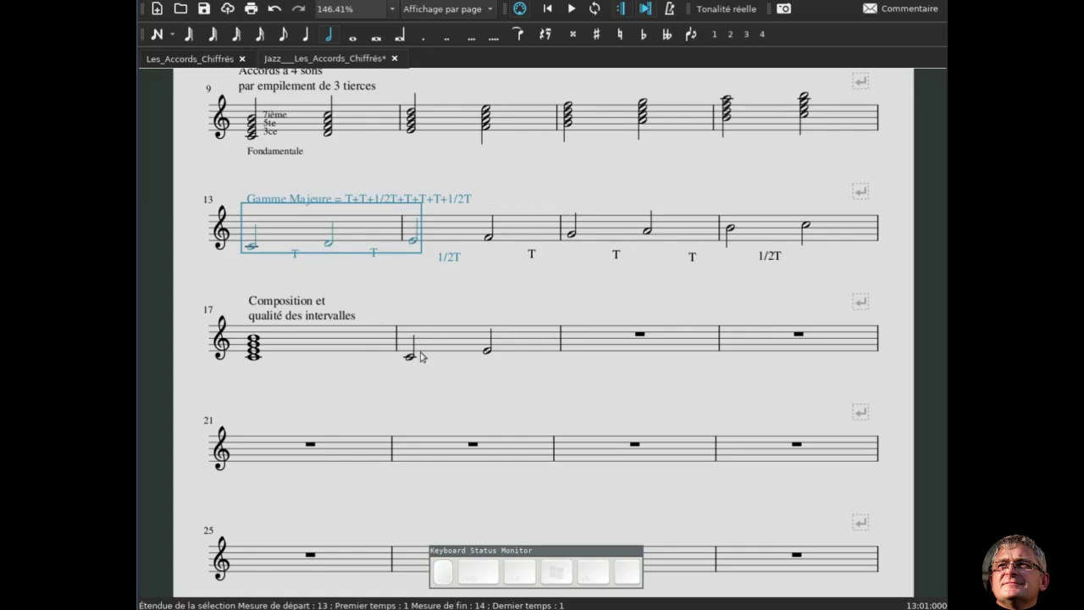
left_click(417, 357)
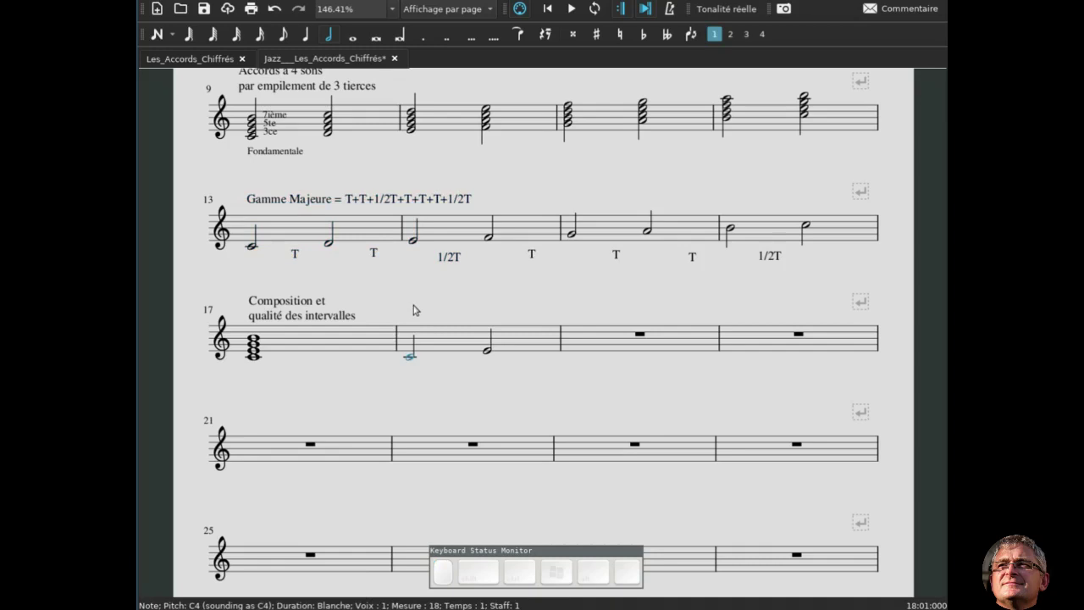
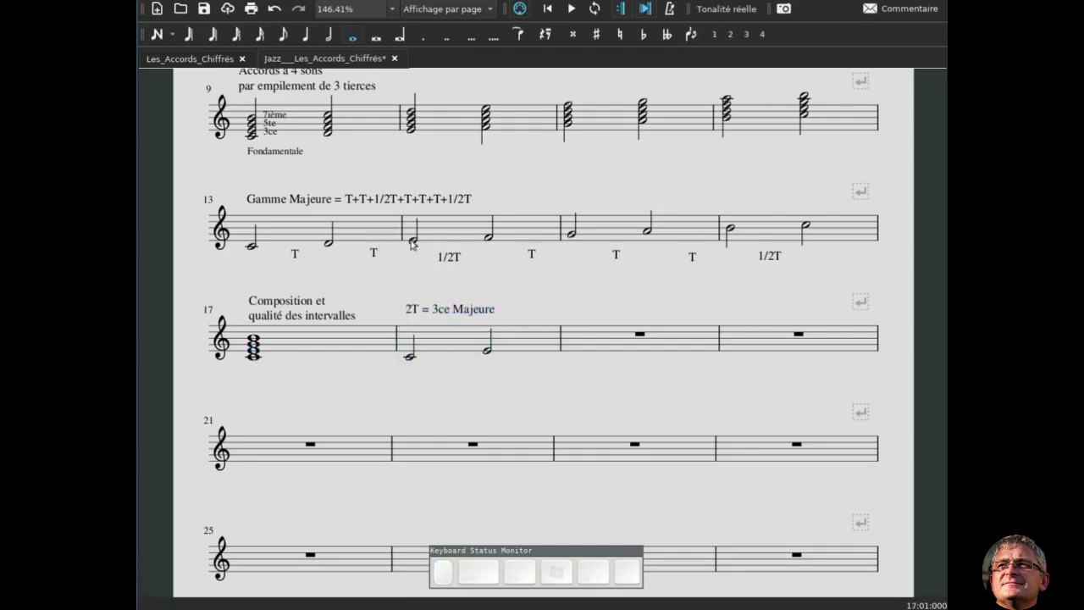
Highlight the E–G span in the scale and select the empty measure 19
left_click(420, 243)
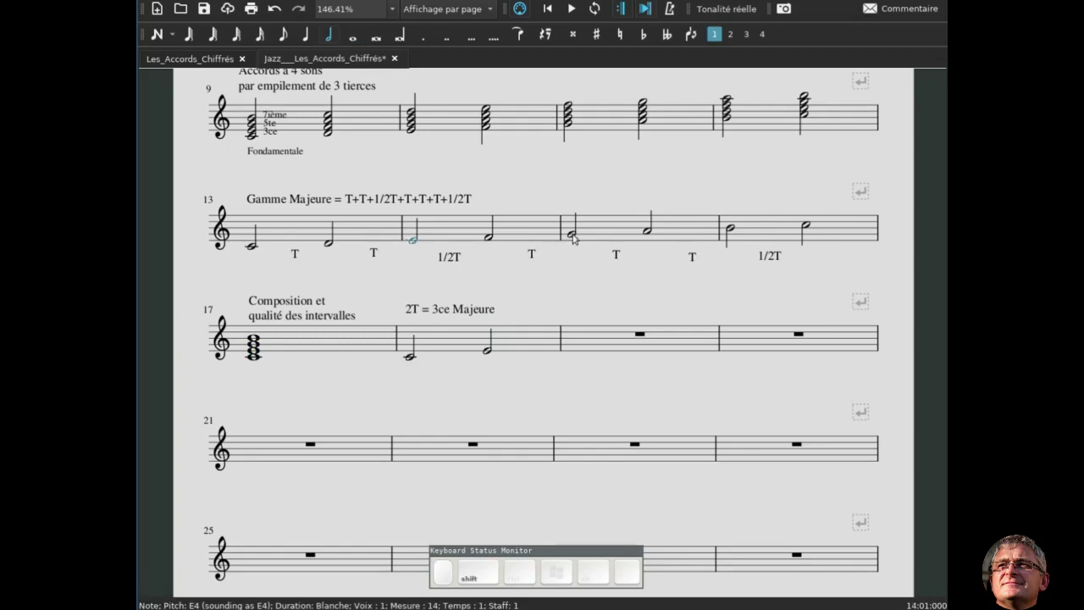
left_click(577, 232)
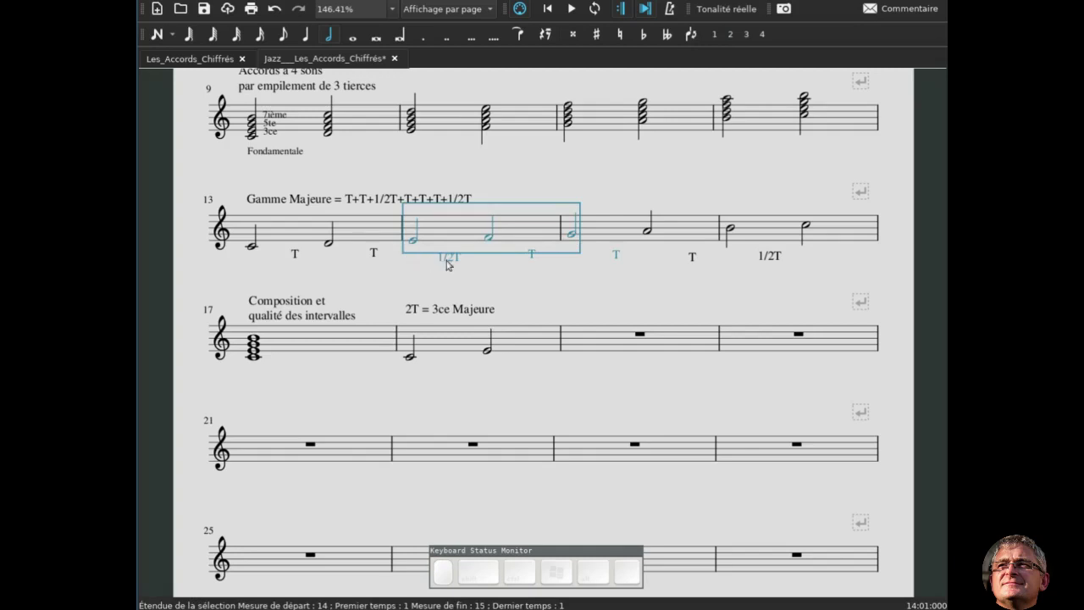
left_click(613, 341)
Enter E and G half notes in measure 19 and label them '1/2+T = 3ce mineure'
key("n")
key("6")
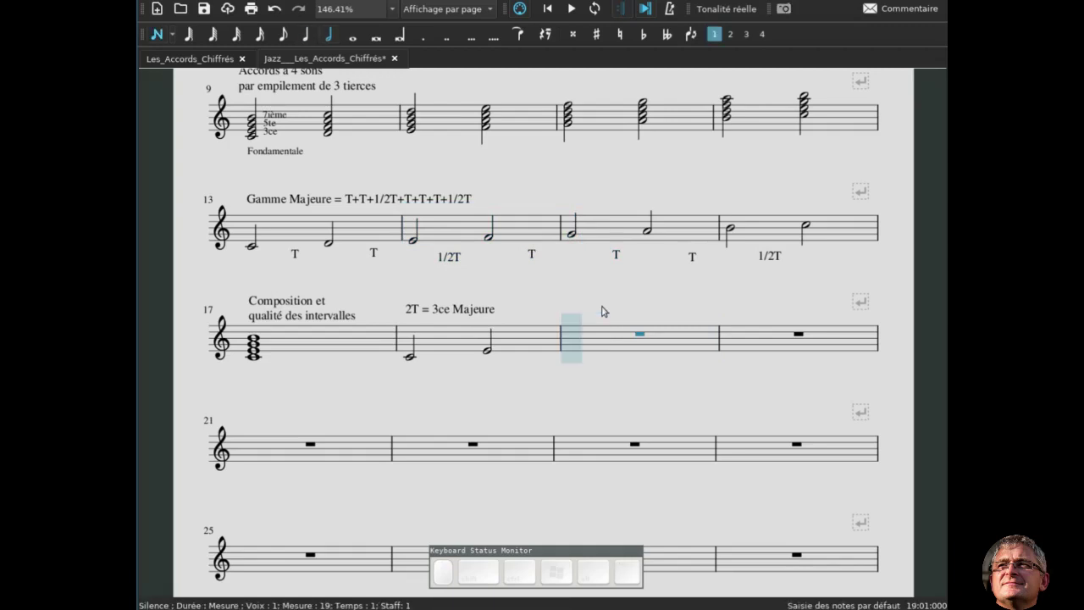
key("e")
key("g")
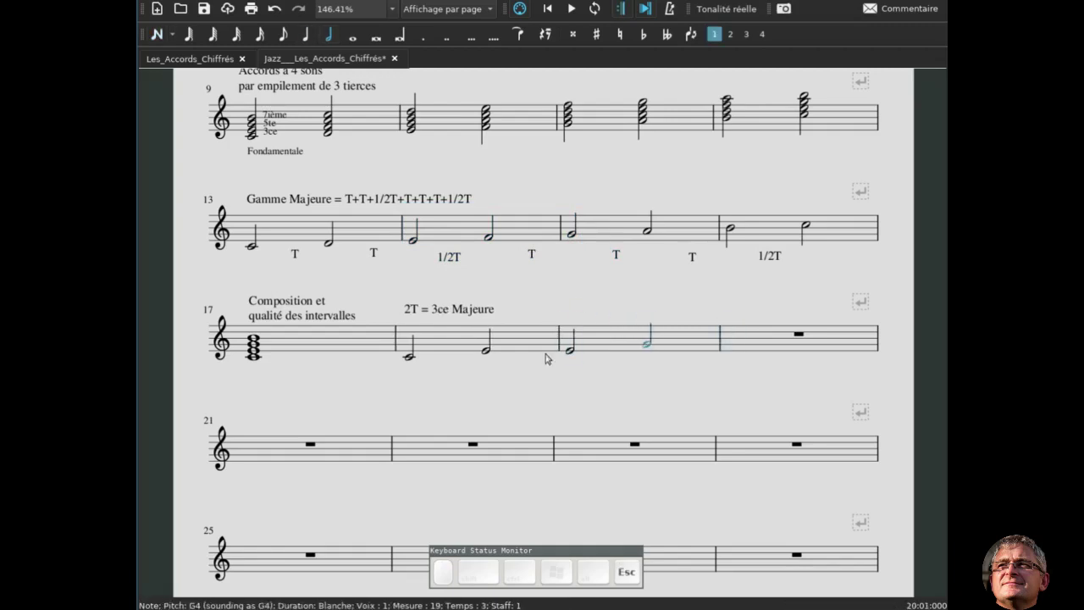
left_click(579, 352)
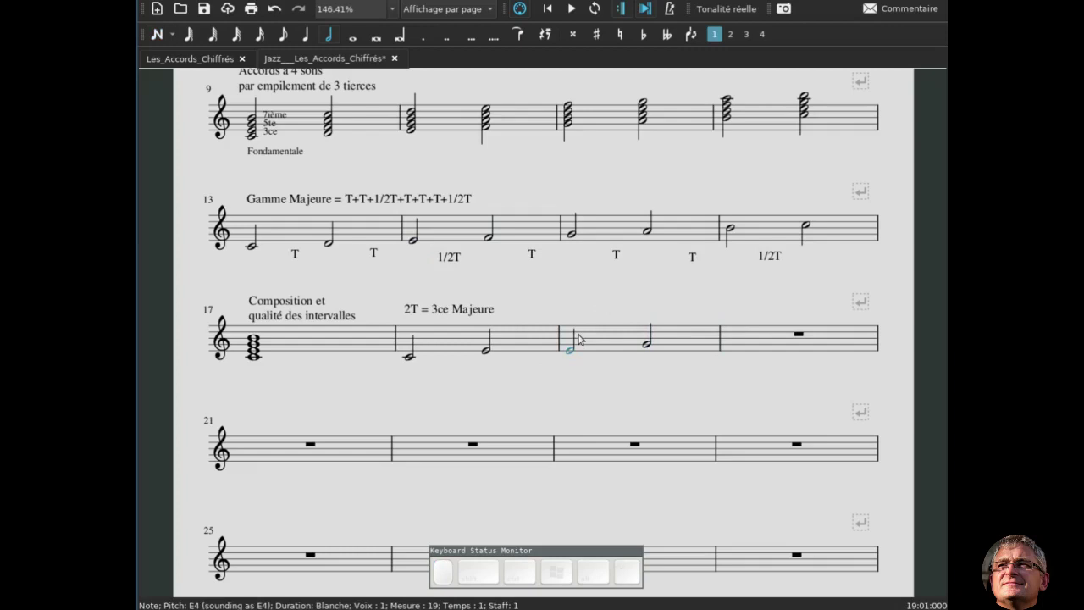
key("ctrl+t")
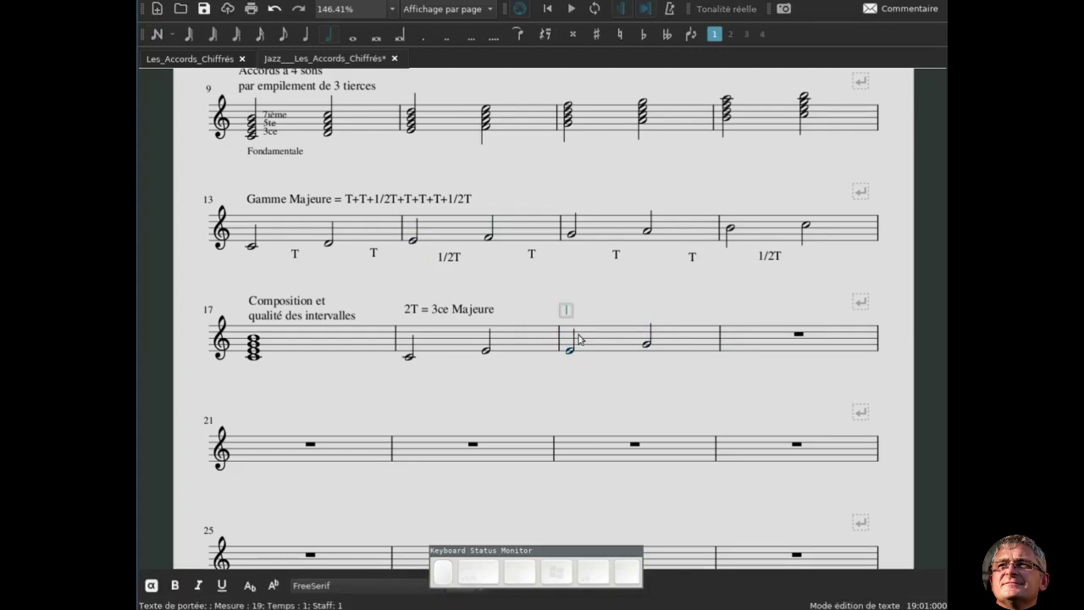
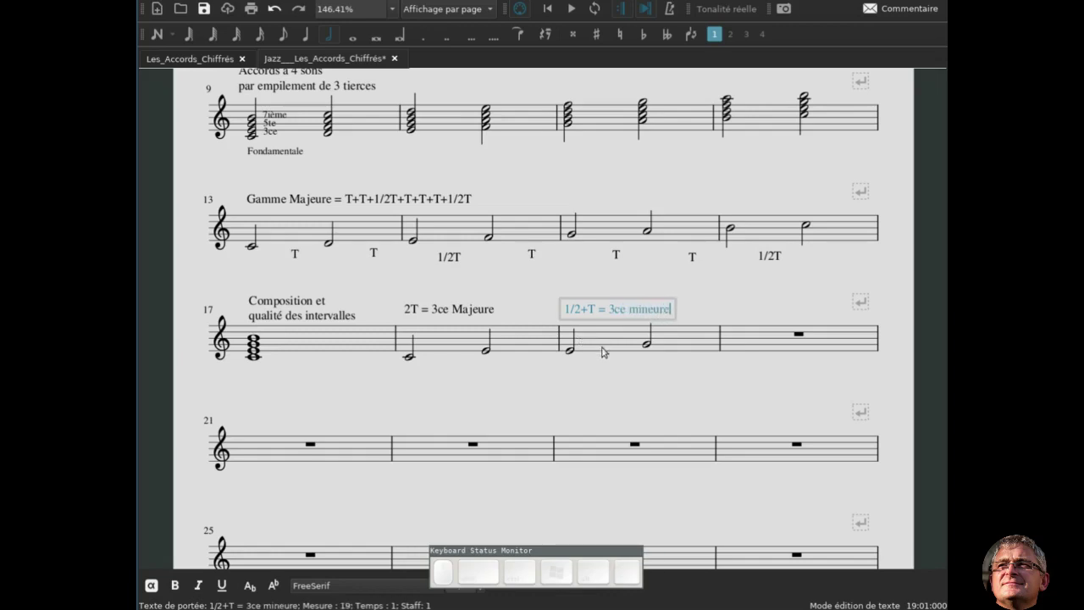
left_click(620, 362)
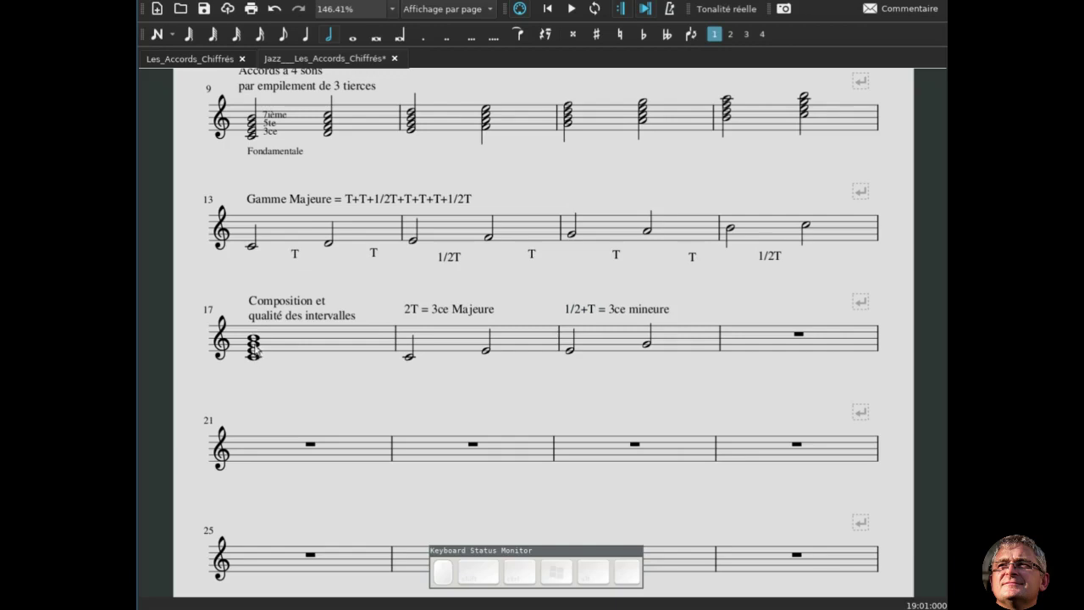
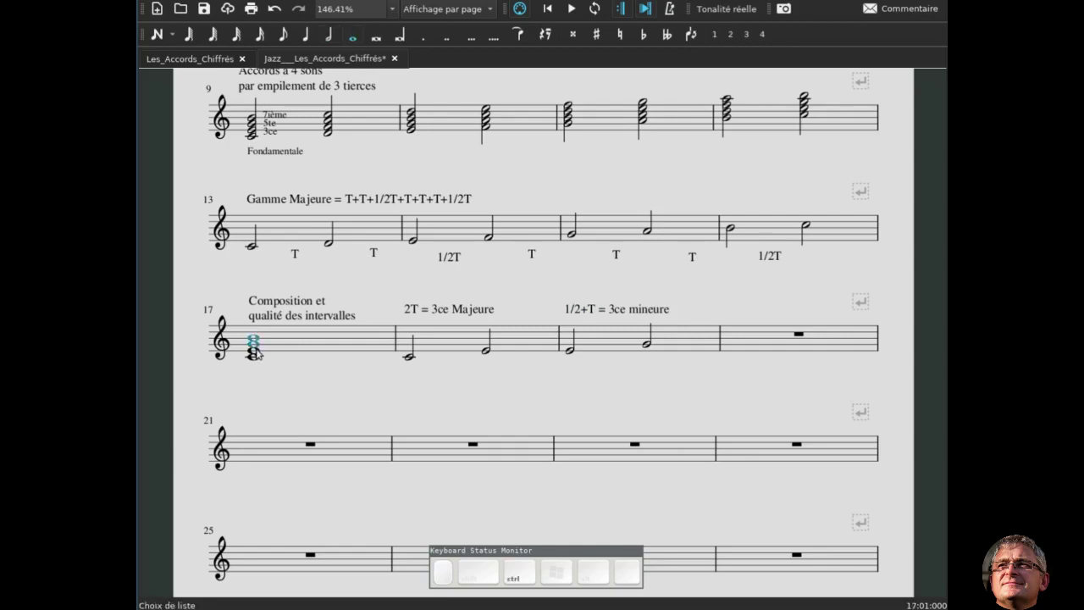
Enter G and B half notes in measure 20 and highlight the G–B span in the scale
left_click(767, 338)
key("n")
key("6")
key("g")
key("b")
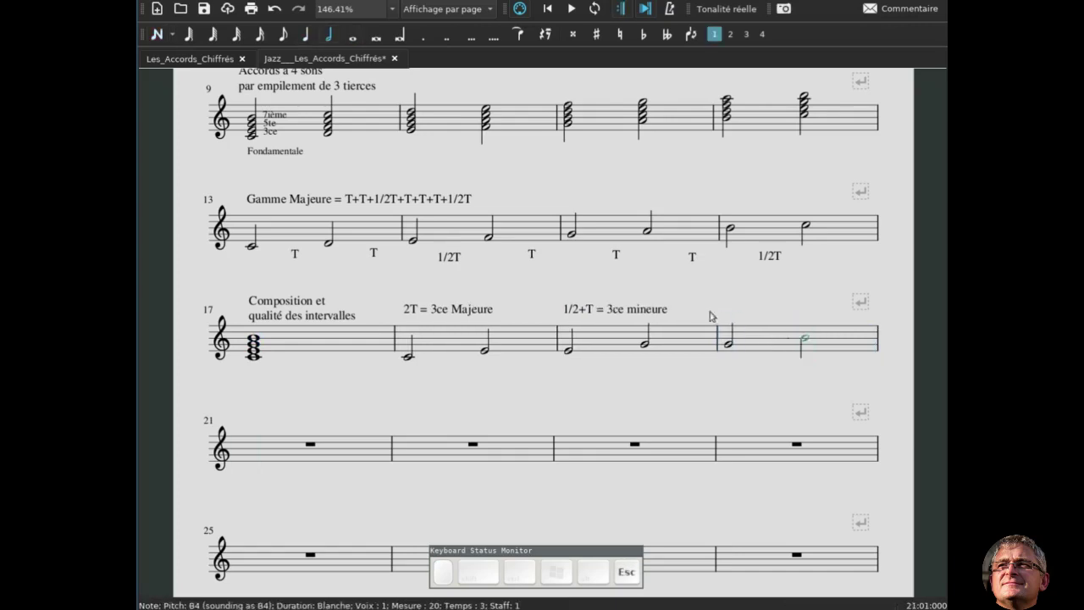
left_click(576, 238)
left_click(577, 238)
left_click(738, 230)
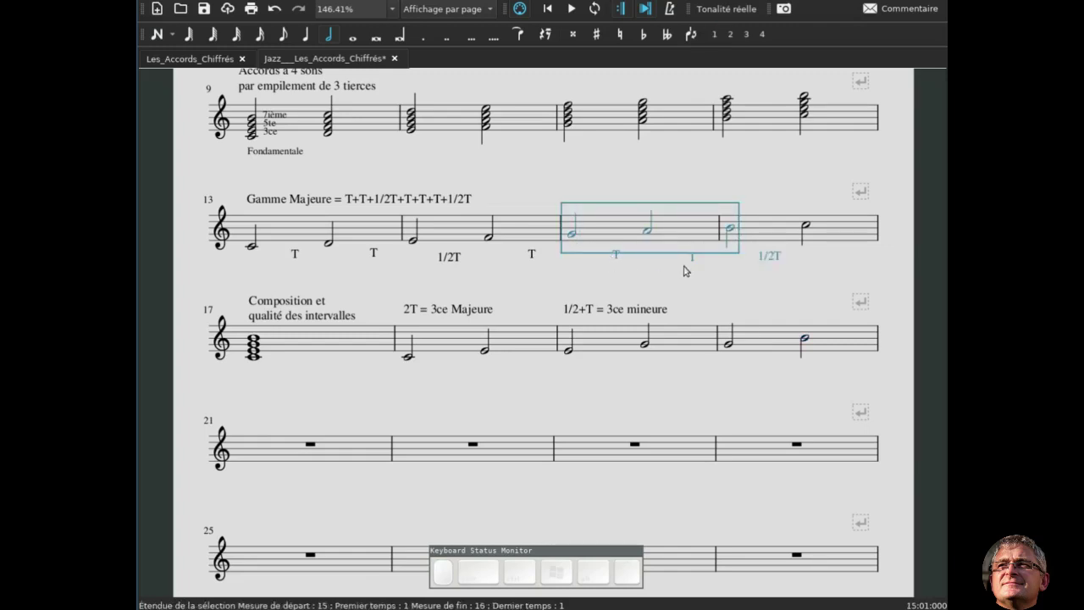
Label measure 20's G–B third '2T = 3ce Majeure' and clear the selection
left_click(735, 347)
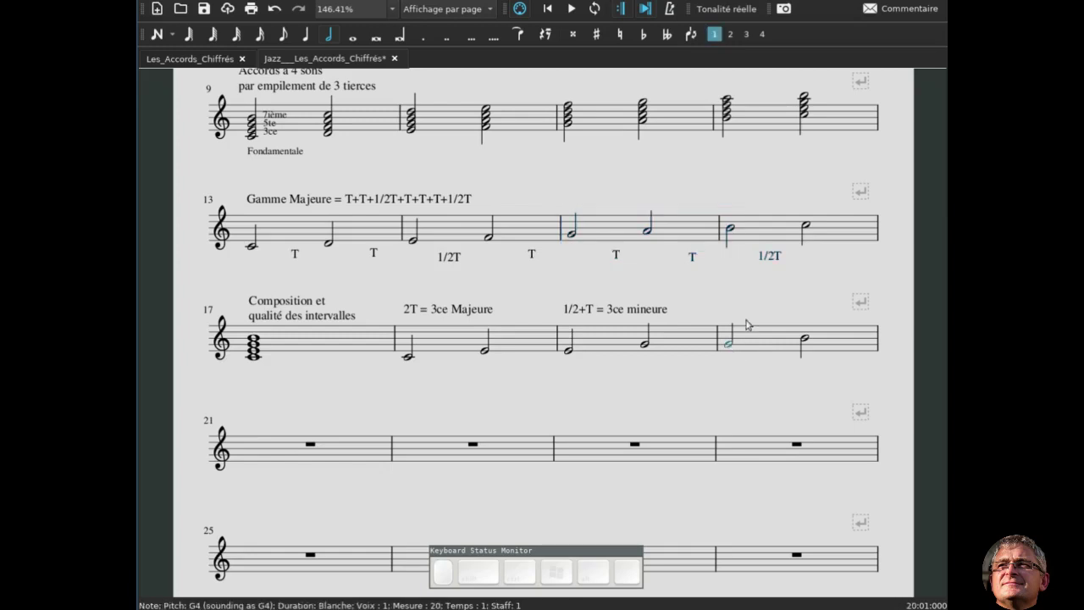
key("ctrl+t")
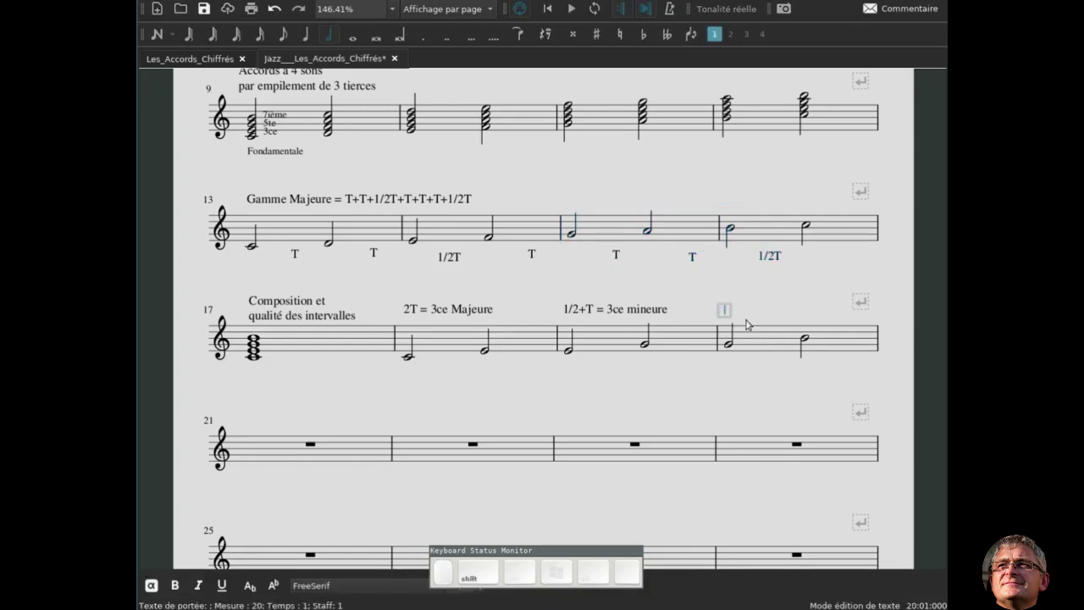
key("shift+t")
key("shift+space")
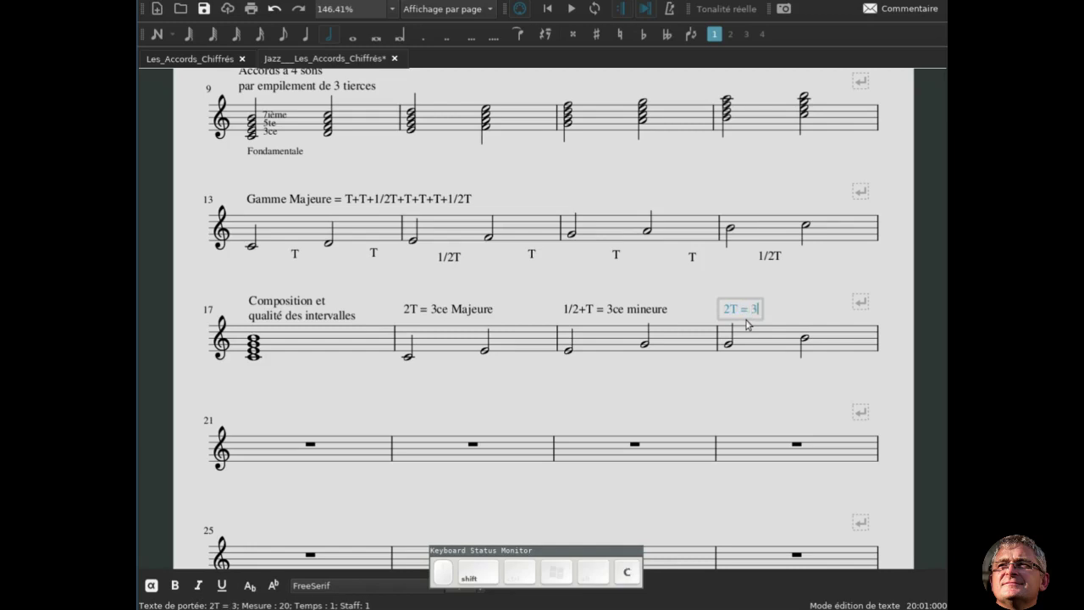
key("shift+space")
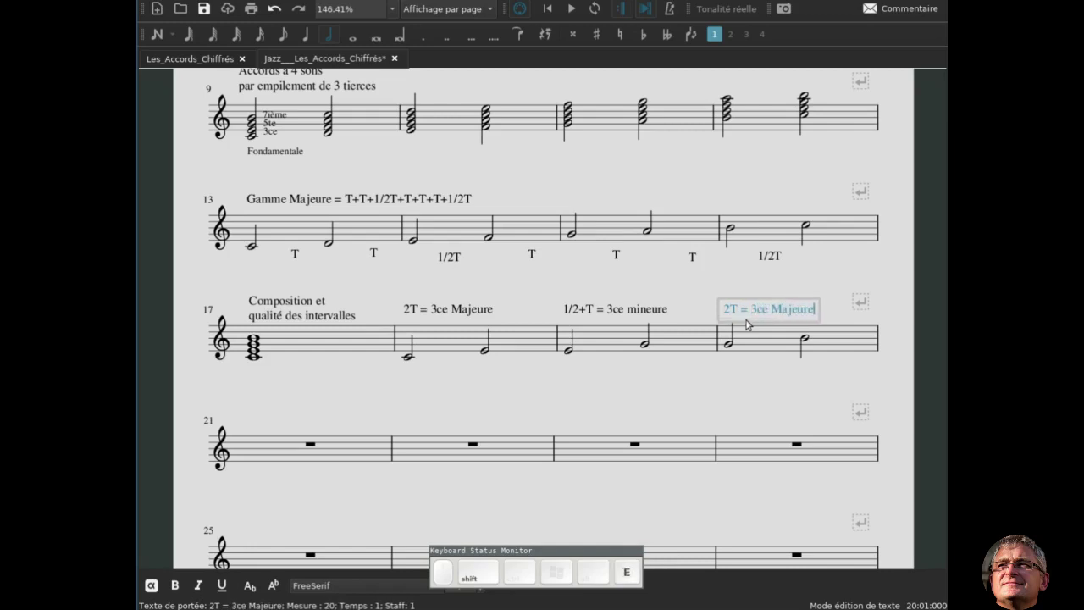
key("Escape")
left_click(763, 343)
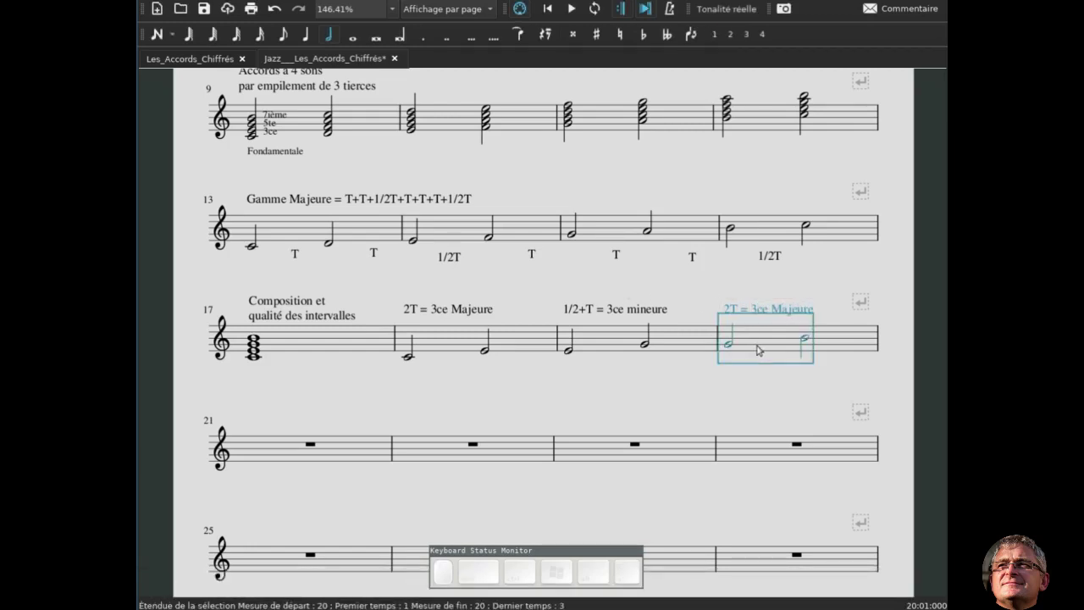
left_click(532, 400)
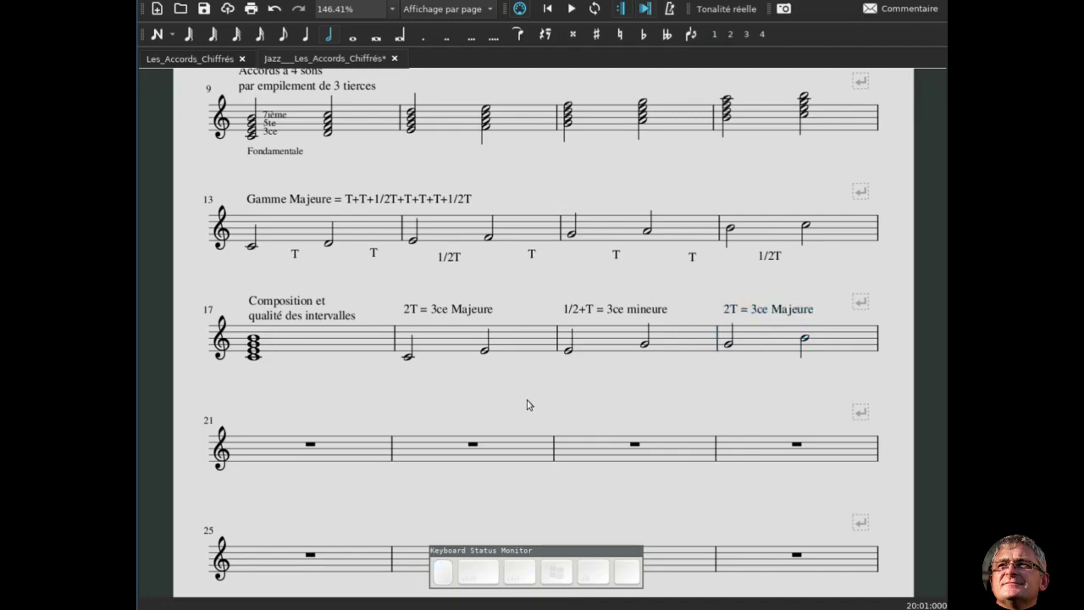
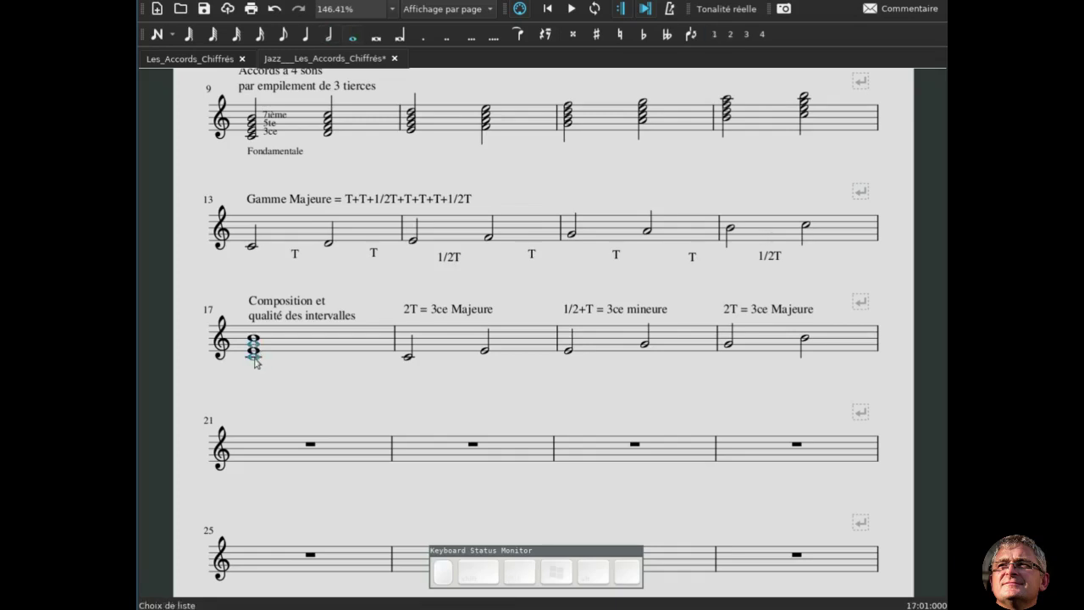
Enter a C–G fifth in measure 21 labelled '3T+1/2T = 5te juste'
left_click(292, 451)
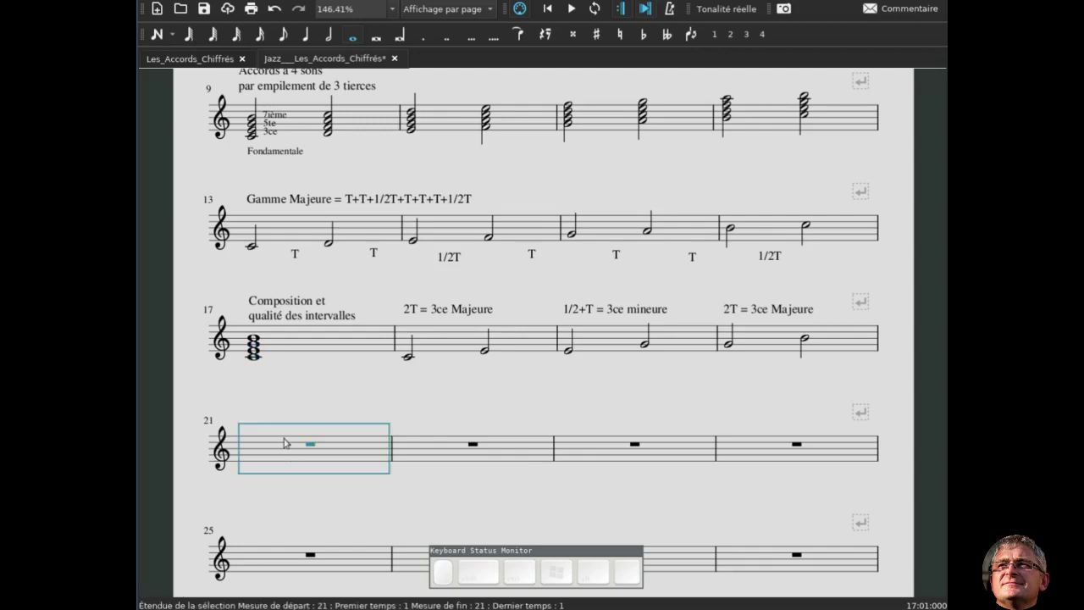
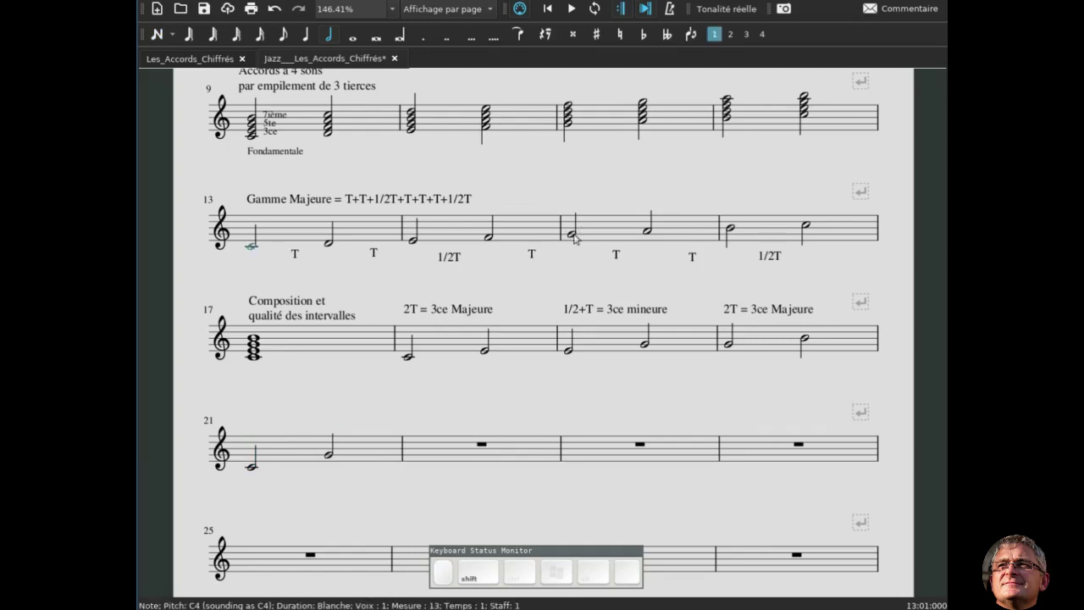
left_click(575, 236)
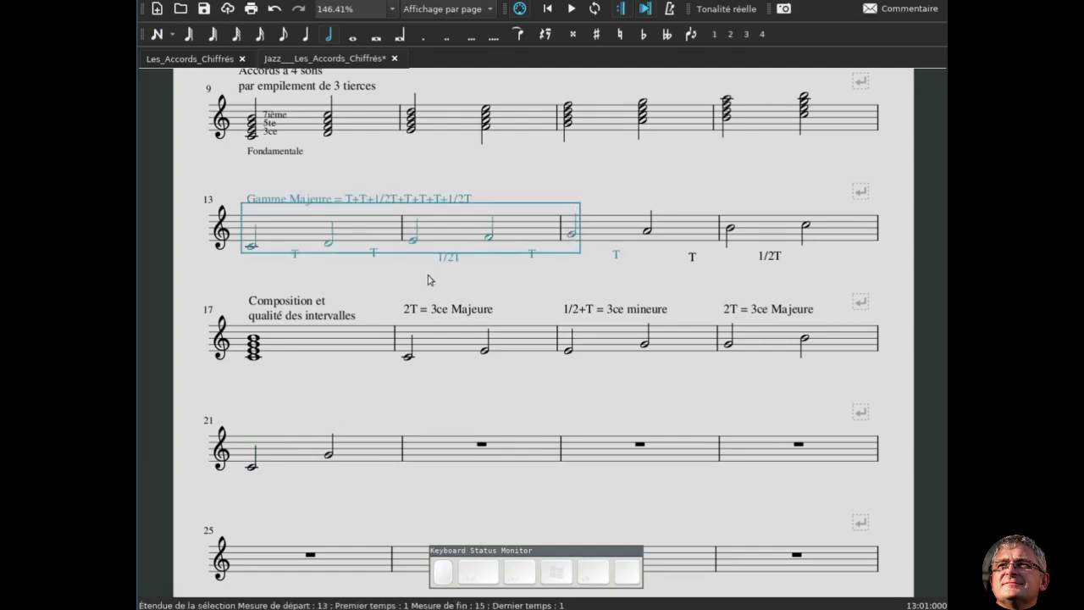
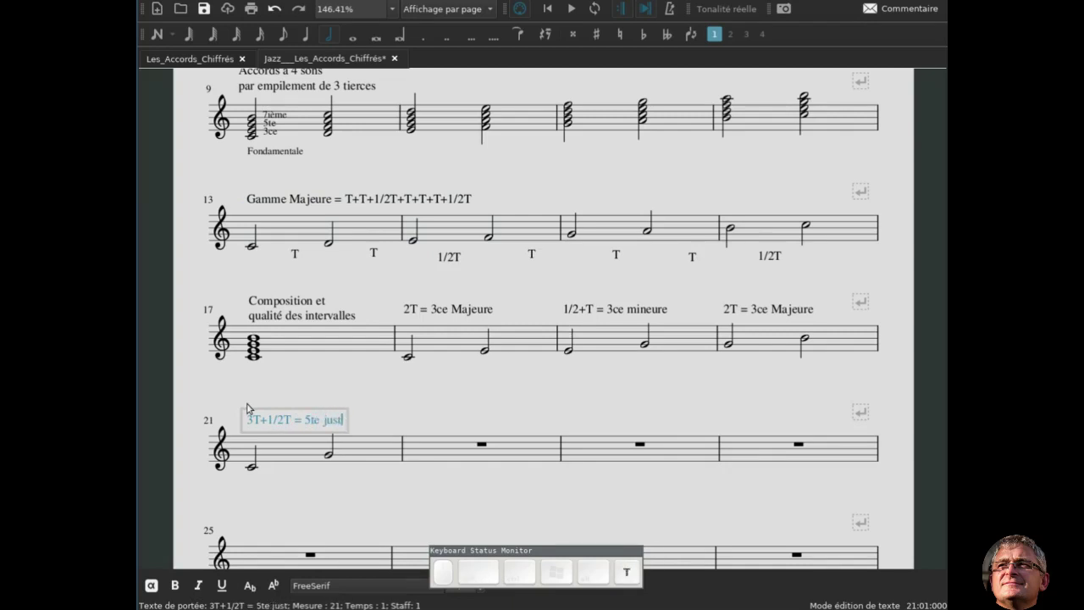
key("Escape")
left_click(288, 460)
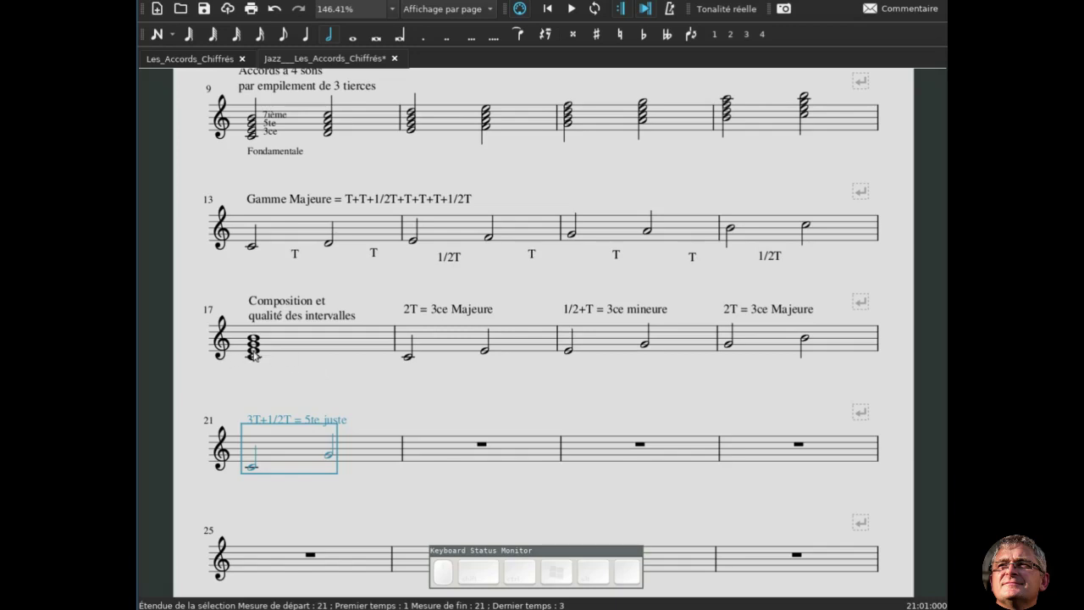
left_click(258, 352)
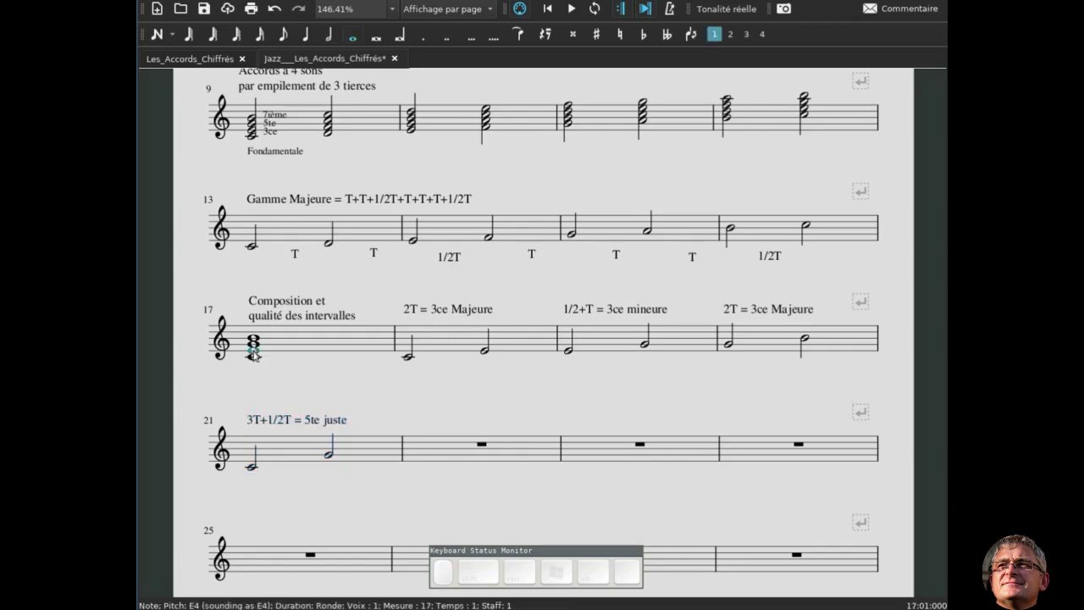
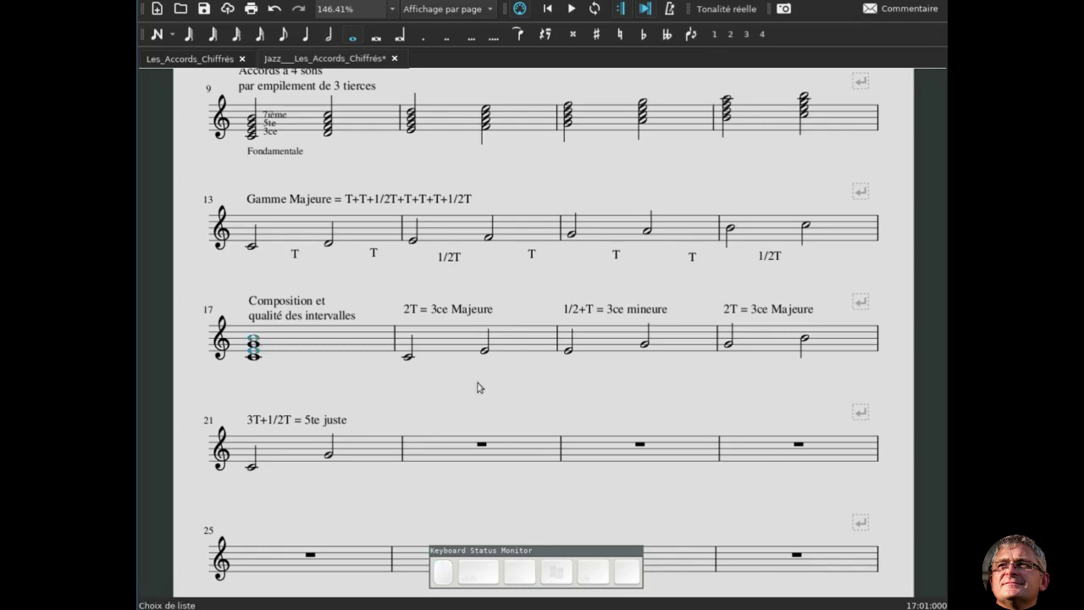
Enter an E–B fifth in measure 22 labelled '3T+1/2T = 5te juste'
left_click(415, 238)
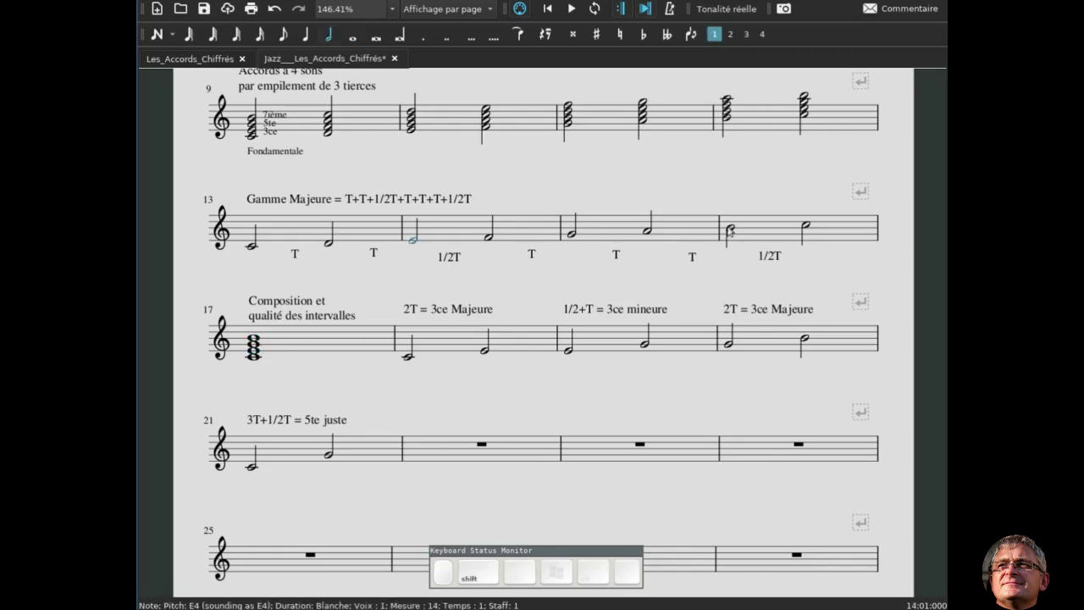
left_click(732, 226)
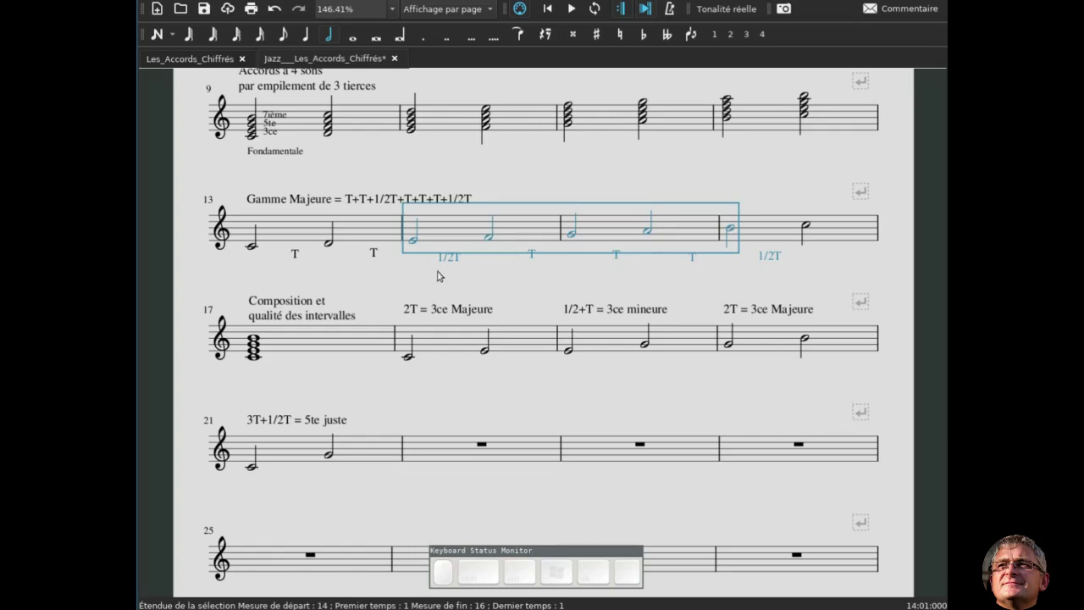
left_click(452, 456)
key("n")
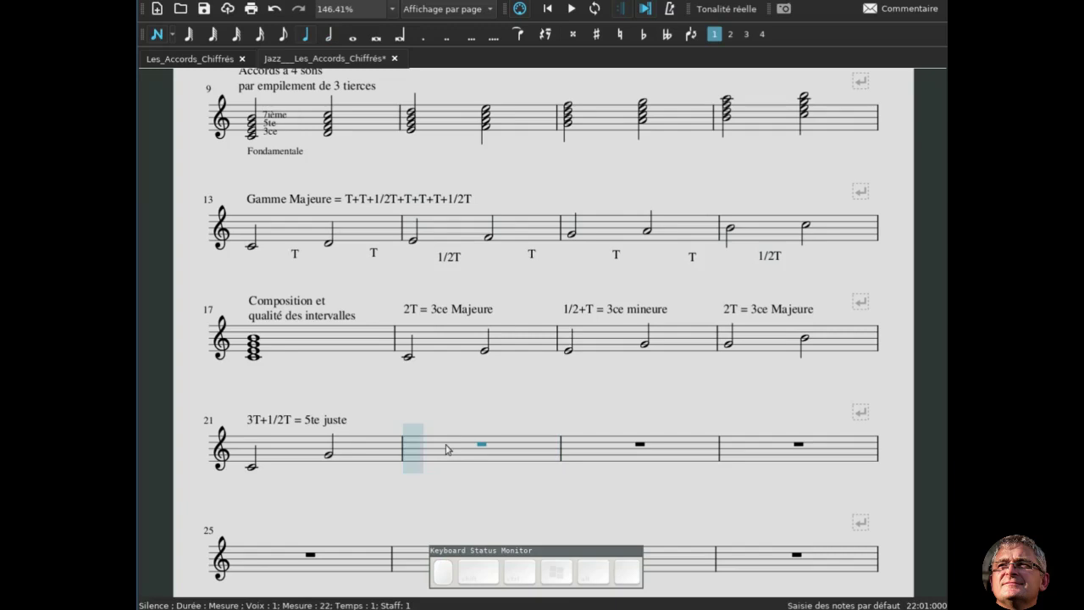
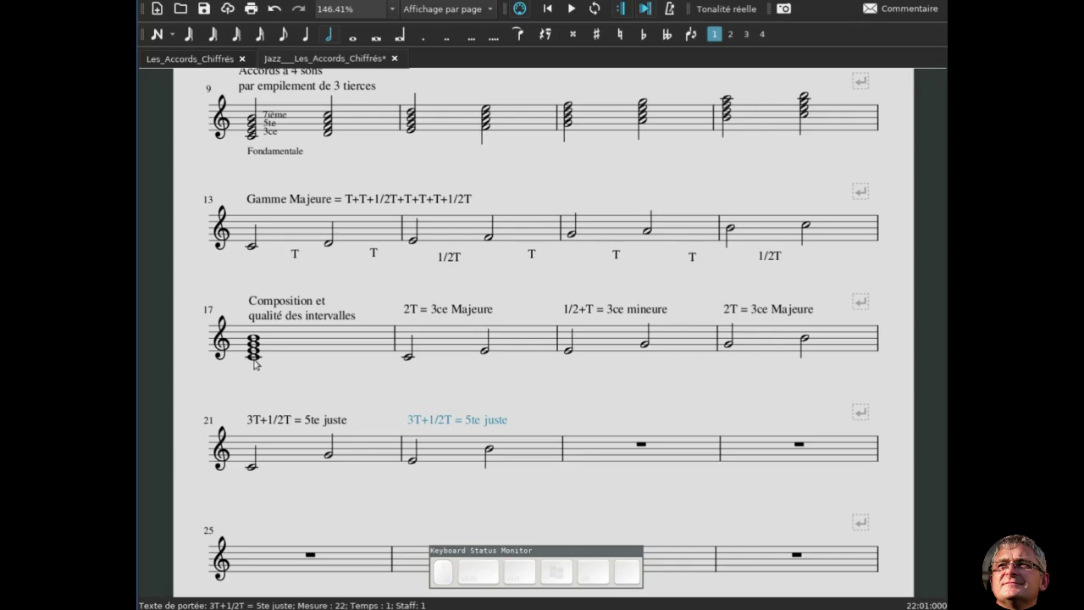
left_click(259, 360)
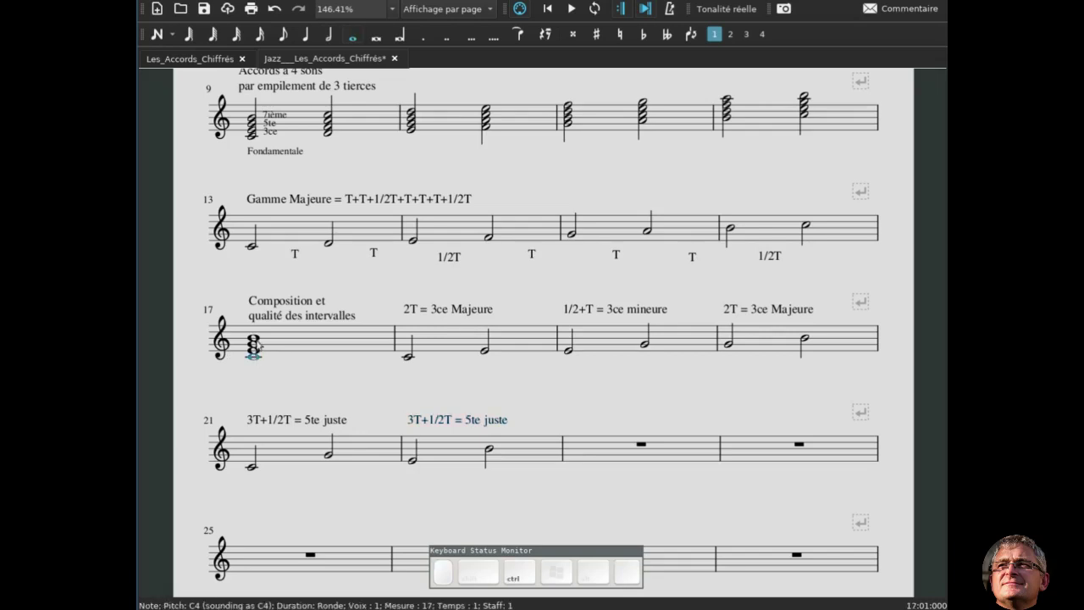
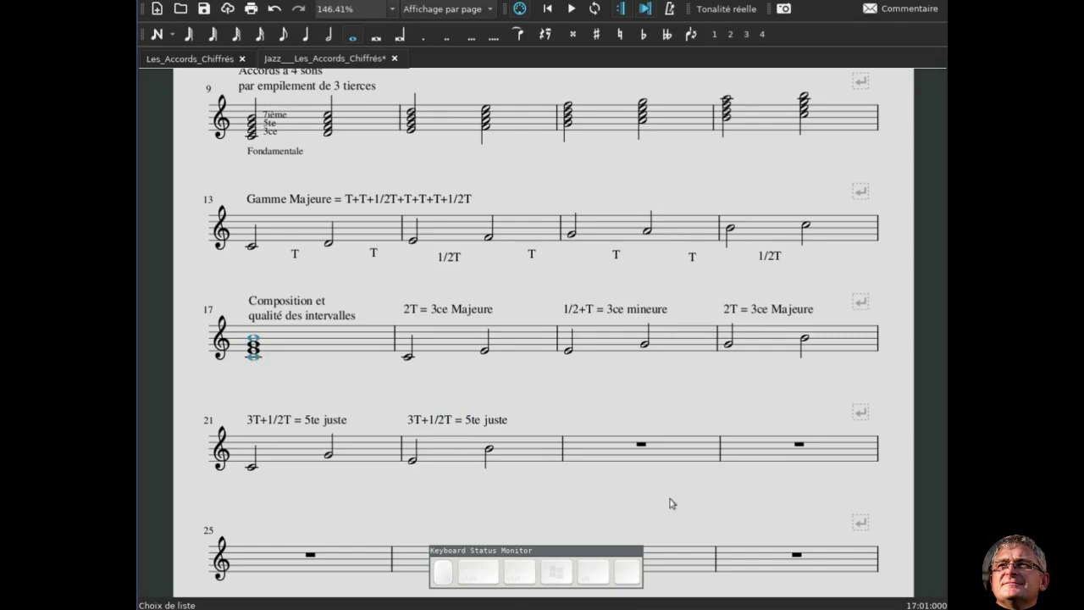
Highlight C–B in the scale and enter C and B half notes in measure 23
left_click(260, 248)
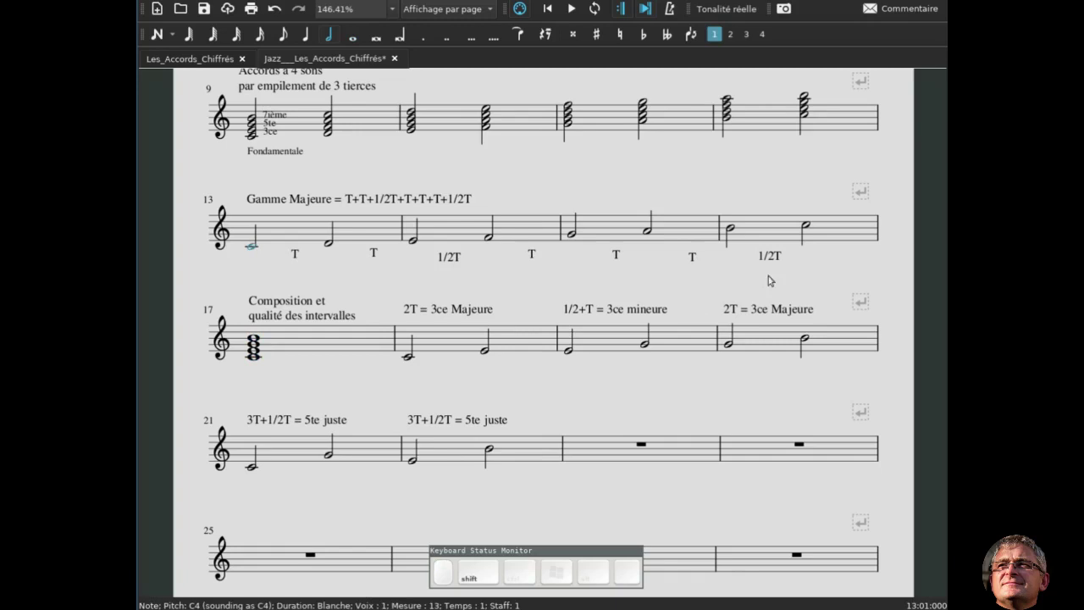
left_click(735, 230)
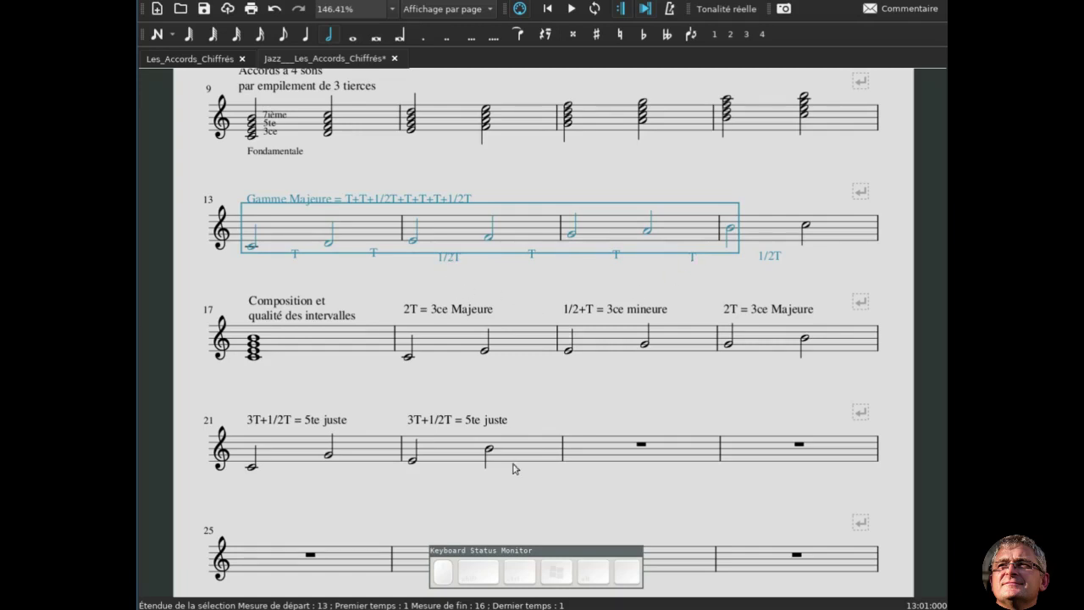
left_click(617, 454)
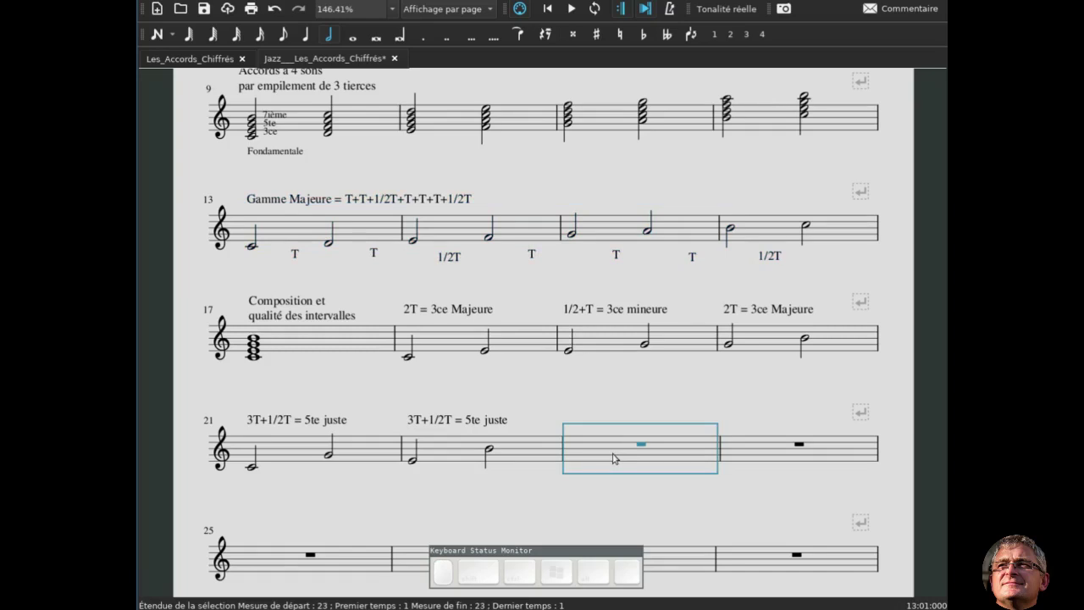
key("n")
key("KP_6")
key("c")
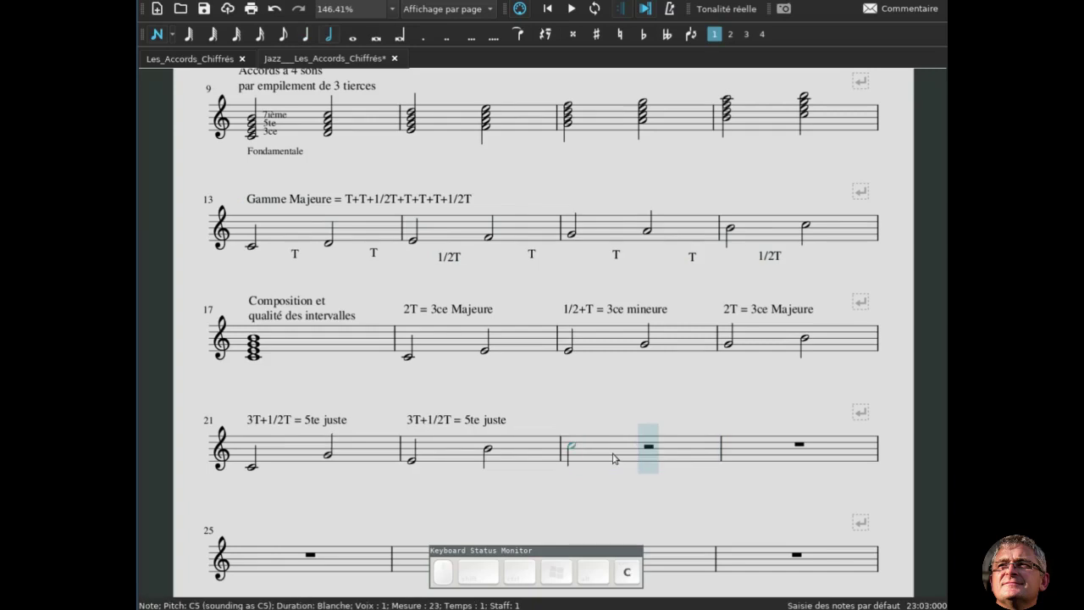
key("ctrl+Down")
key("ctrl+b")
key("ctrl+Up")
key("Escape")
Label measure 23's C–B seventh '5T+1/2T = 7ième Majeure'
left_click(579, 470)
key("ctrl+t")
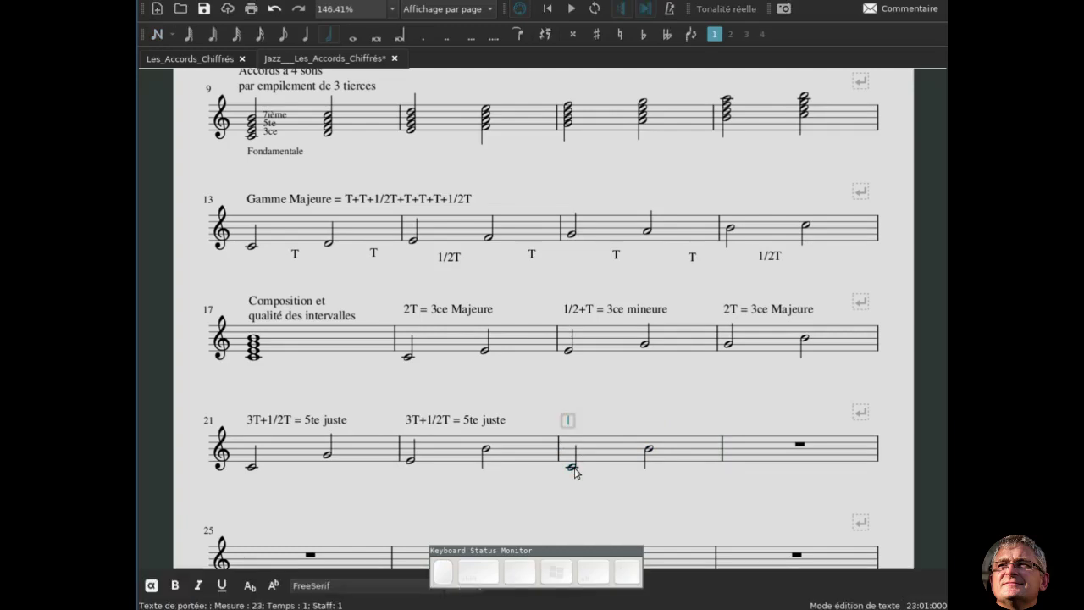
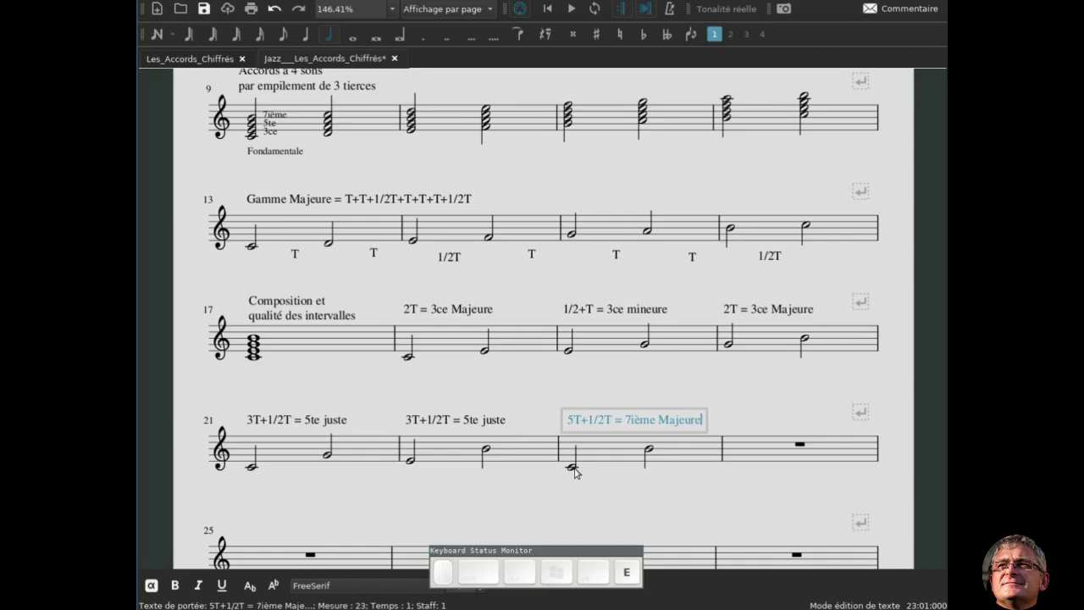
key("Escape")
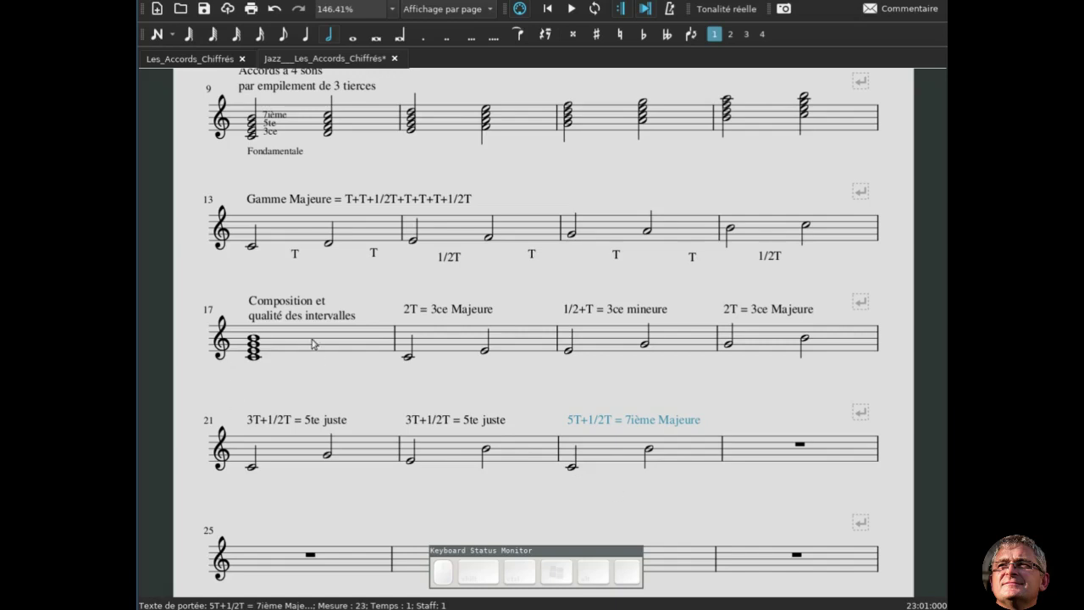
left_click(314, 341)
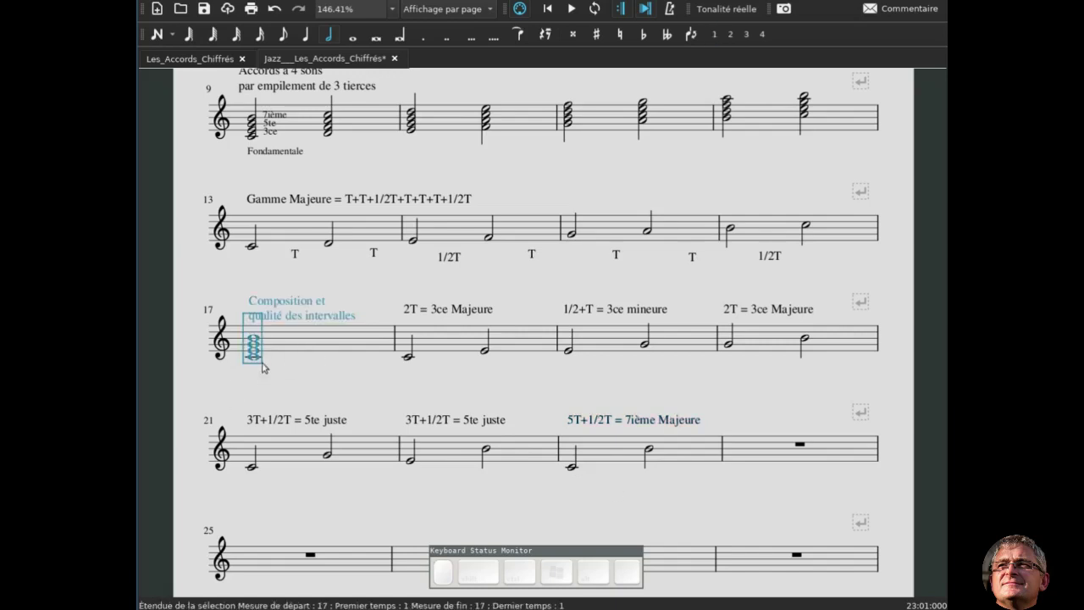
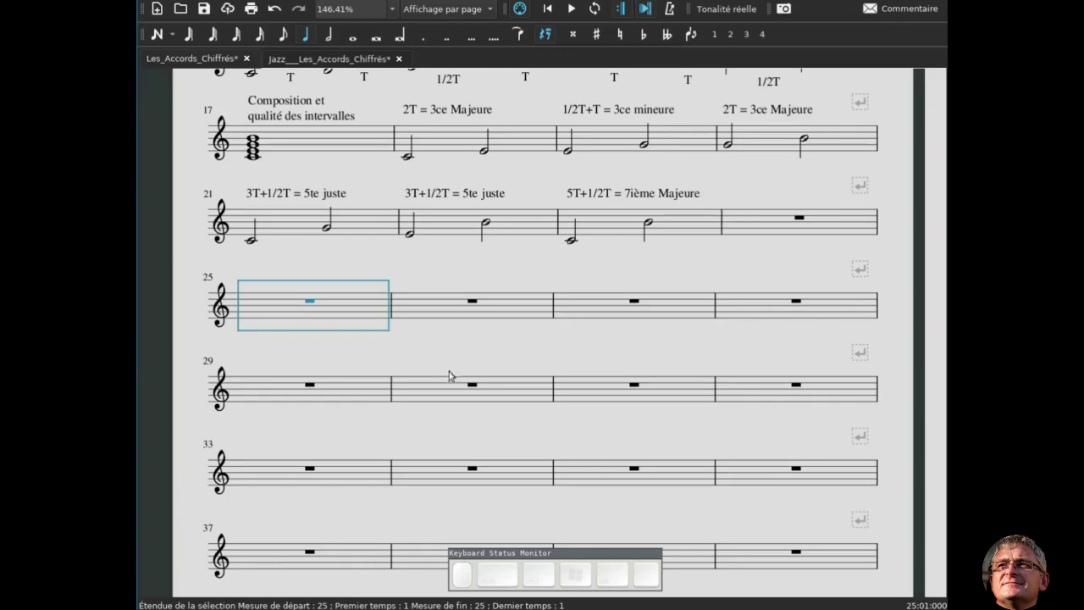
Copy the E–F half-step example from measure 14 into measure 25
scroll("up", 3)
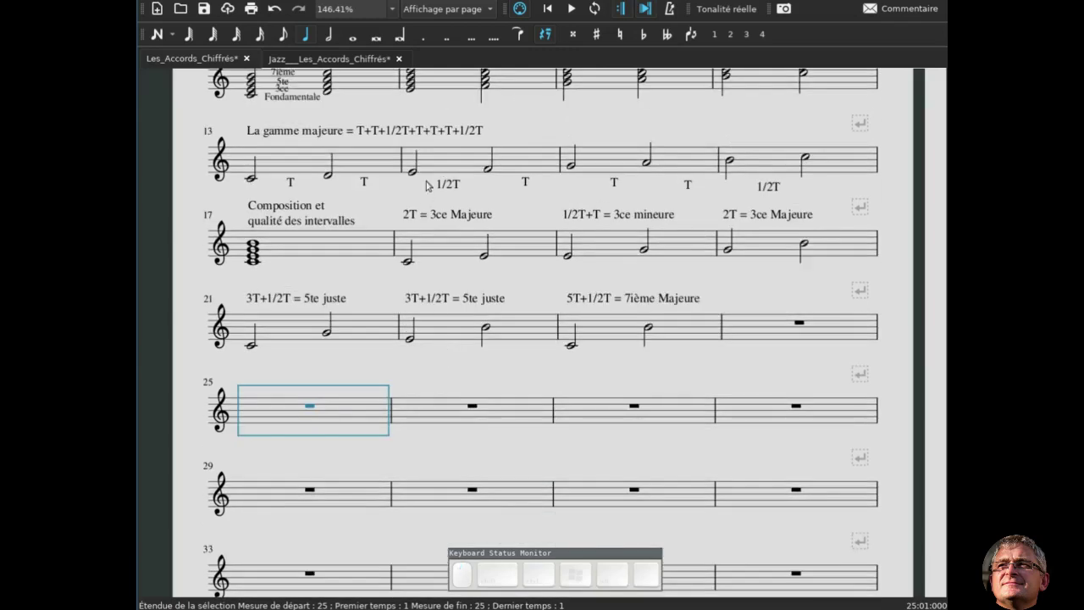
left_click(417, 175)
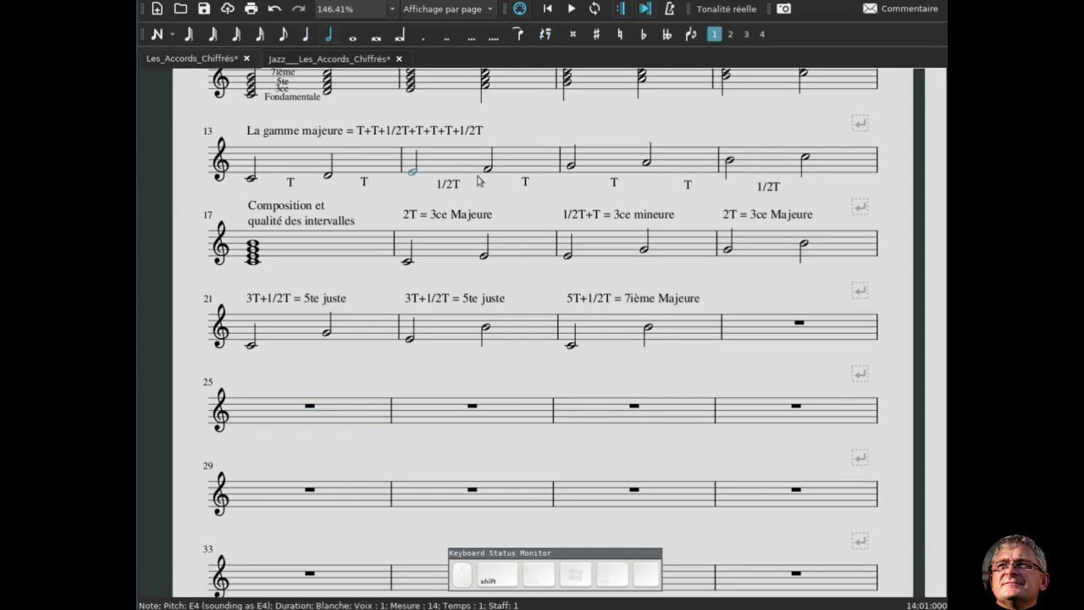
left_click(494, 171)
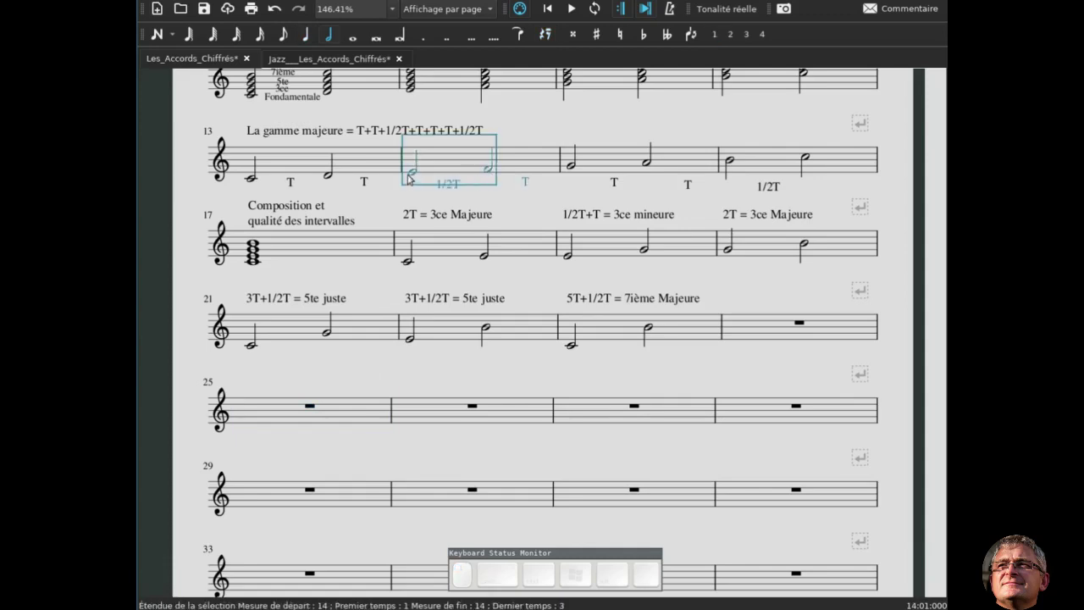
left_click(736, 160)
left_click(812, 156)
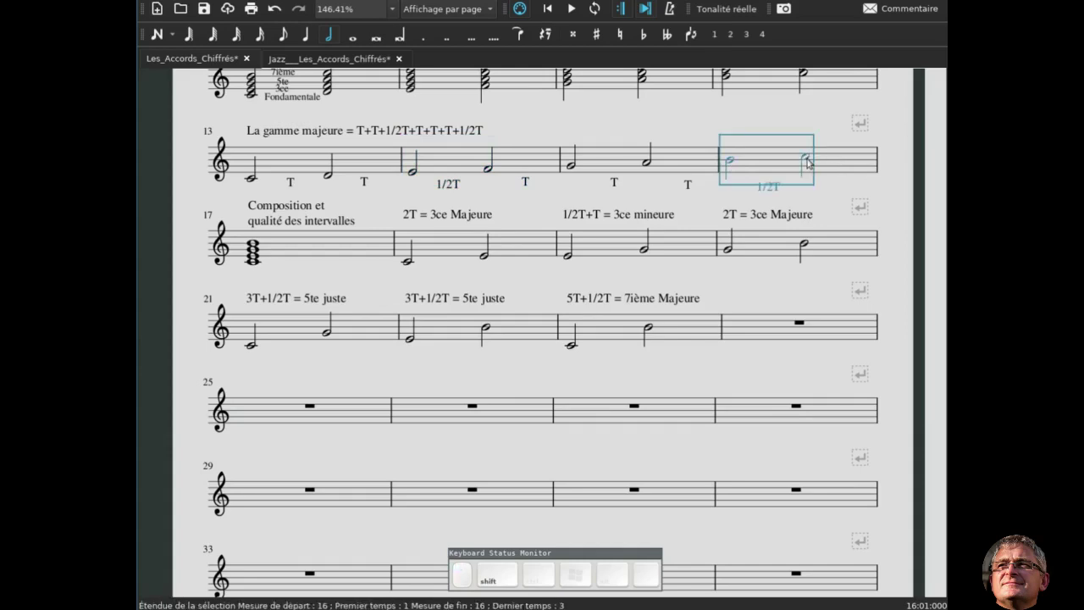
left_click(420, 176)
left_click(493, 168)
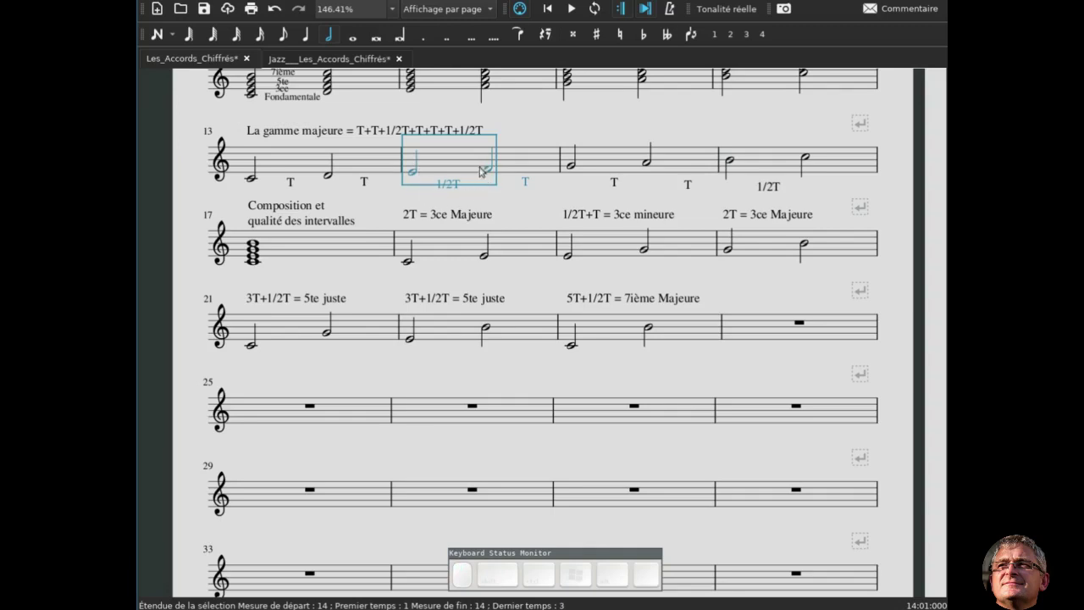
key("ctrl+c")
left_click(368, 375)
left_click(314, 378)
key("ctrl+v")
left_click(335, 423)
left_click(388, 404)
key("Delete")
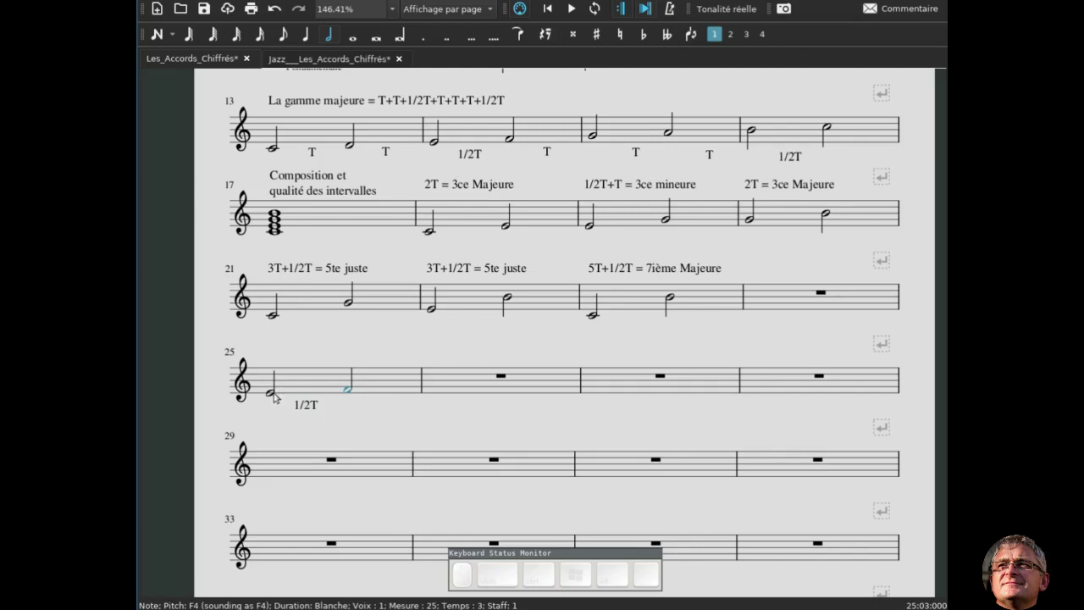
Add the staff text 'Demi-ton diatonique' above measure 25
left_click(274, 399)
key("ctrl+t")
key("shift+space")
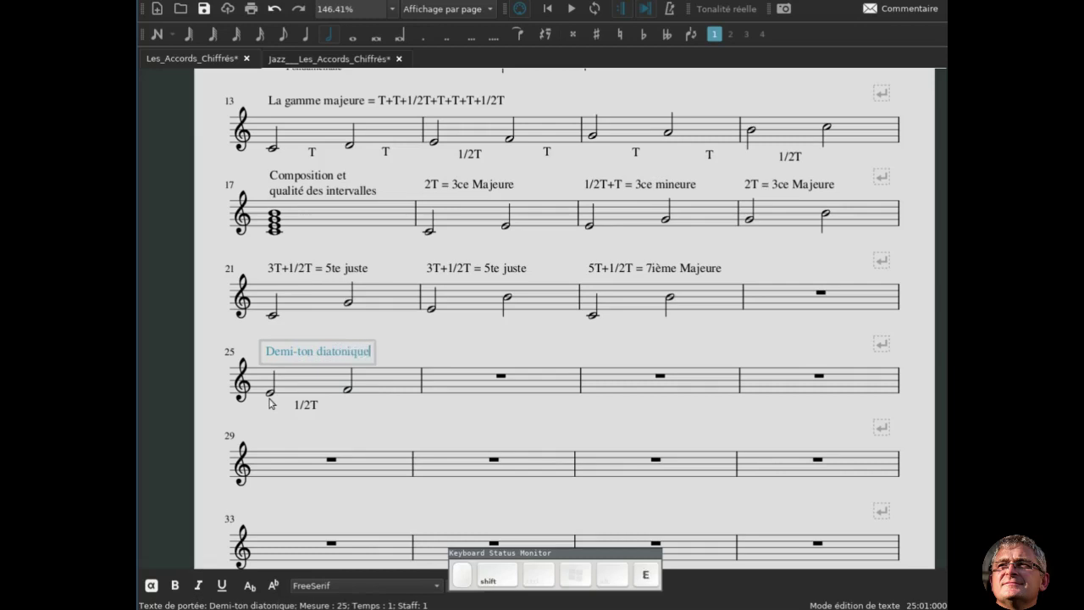
key("Escape")
Copy the B–C half-step example from measure 16 into measure 26
left_click(780, 134)
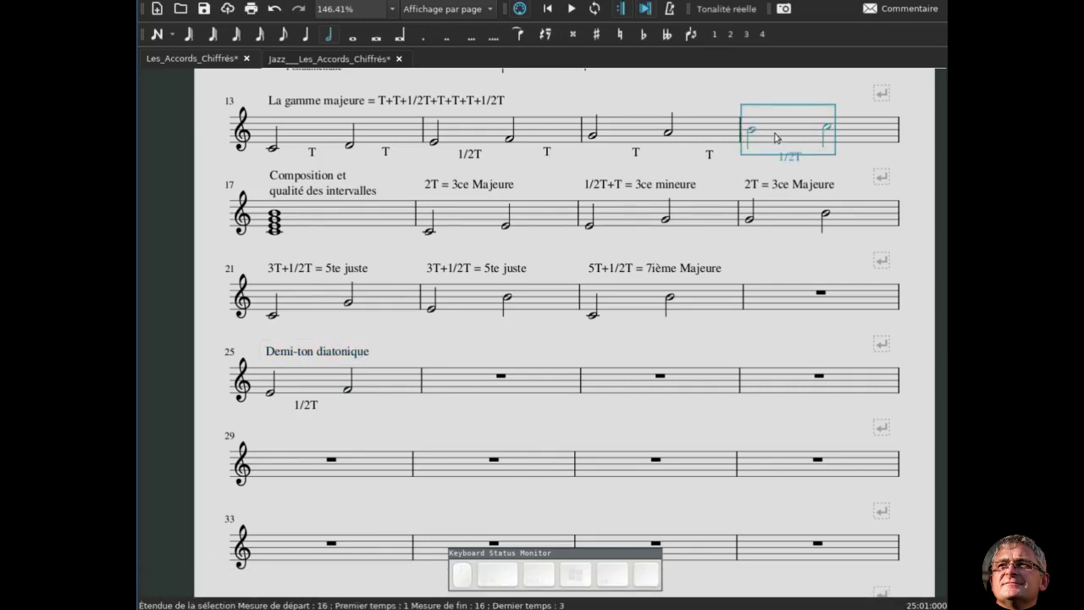
key("ctrl+c")
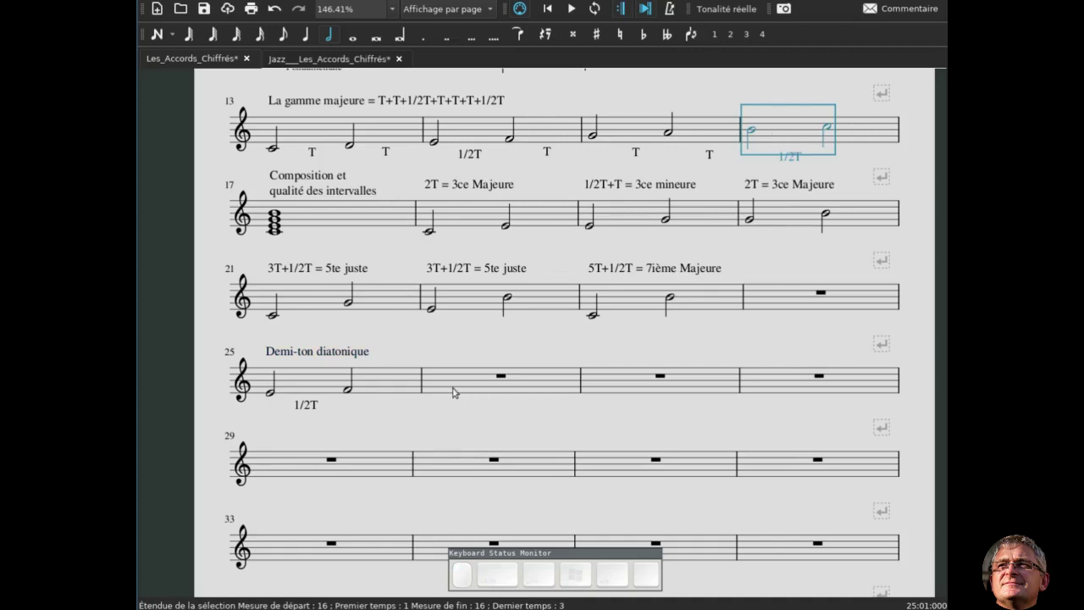
left_click(458, 388)
key("ctrl+v")
Copy the 'Demi-ton diatonique' label onto measure 26 and position it above the staff
left_click(470, 429)
left_click(342, 350)
key("ctrl+c")
left_click(438, 383)
key("ctrl+v")
left_click(489, 423)
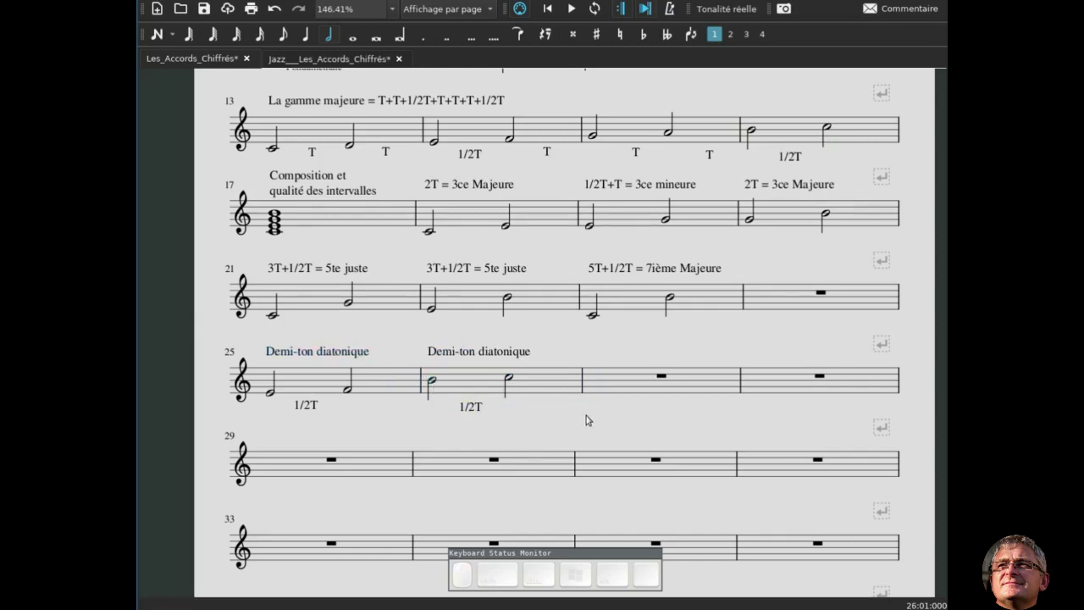
left_click_drag(592, 418, 584, 393)
left_click(592, 409)
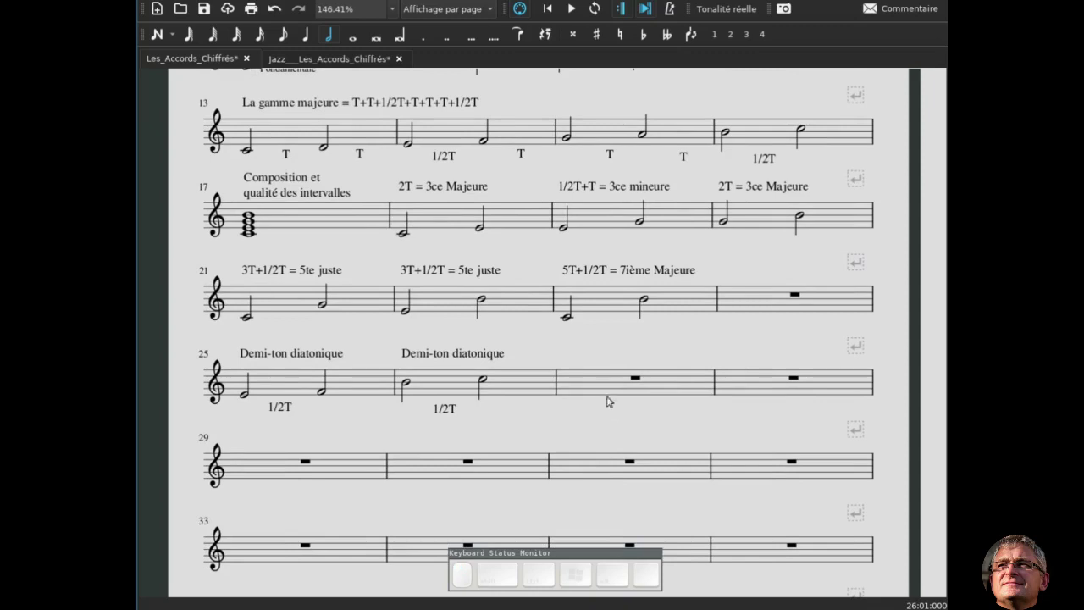
Enter half notes C and C♯ in measure 27
left_click(614, 383)
key("n")
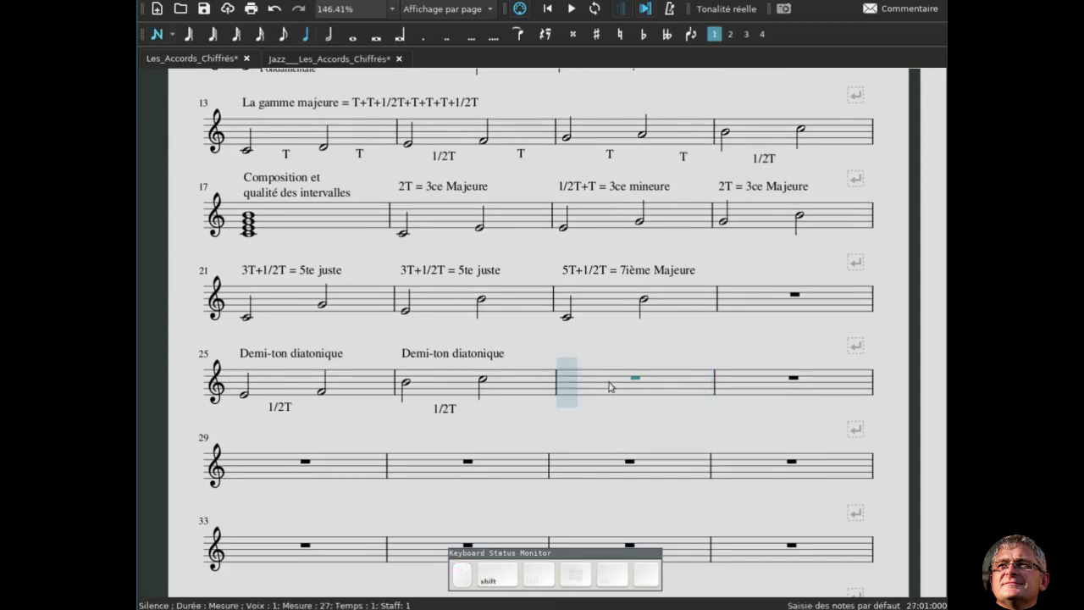
key("c")
key("ctrl+Down")
key("c")
key("Up")
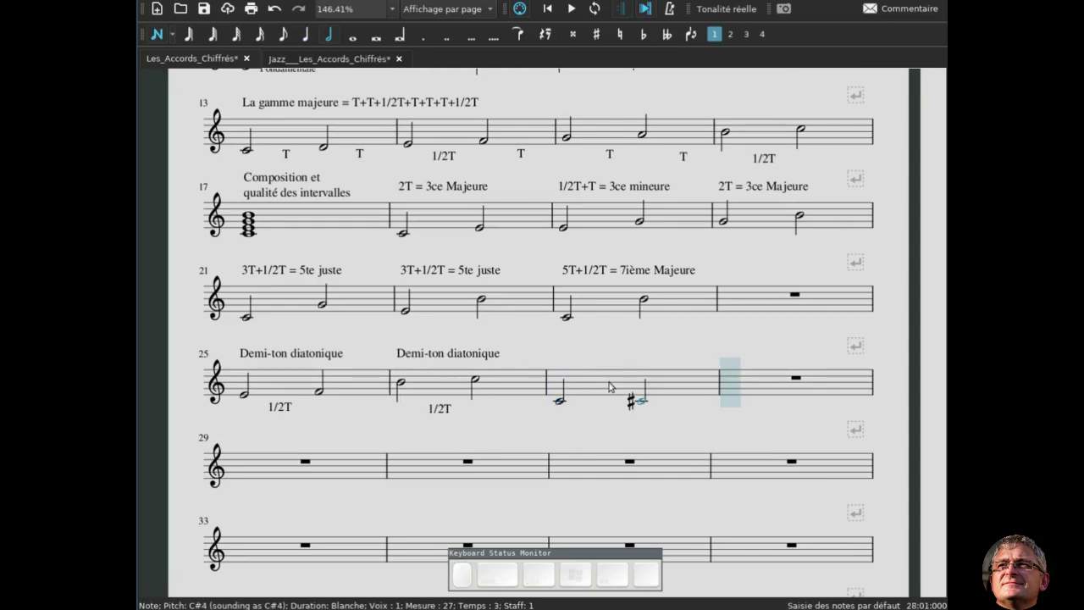
key("Escape")
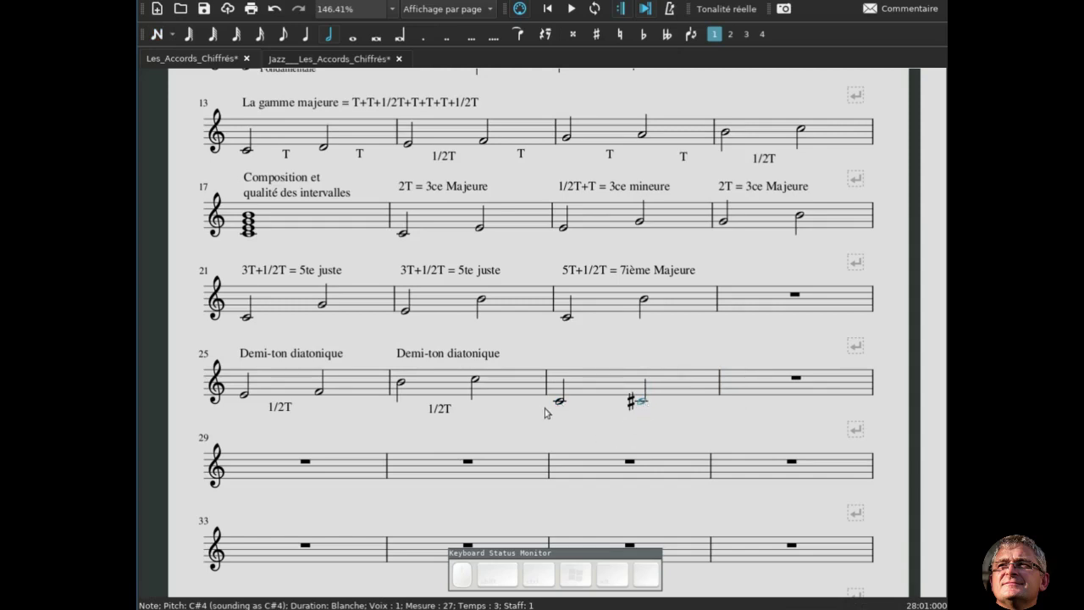
Label measure 27 'Demi-ton chromatique' with 1/2T placed under the staff
left_click(564, 403)
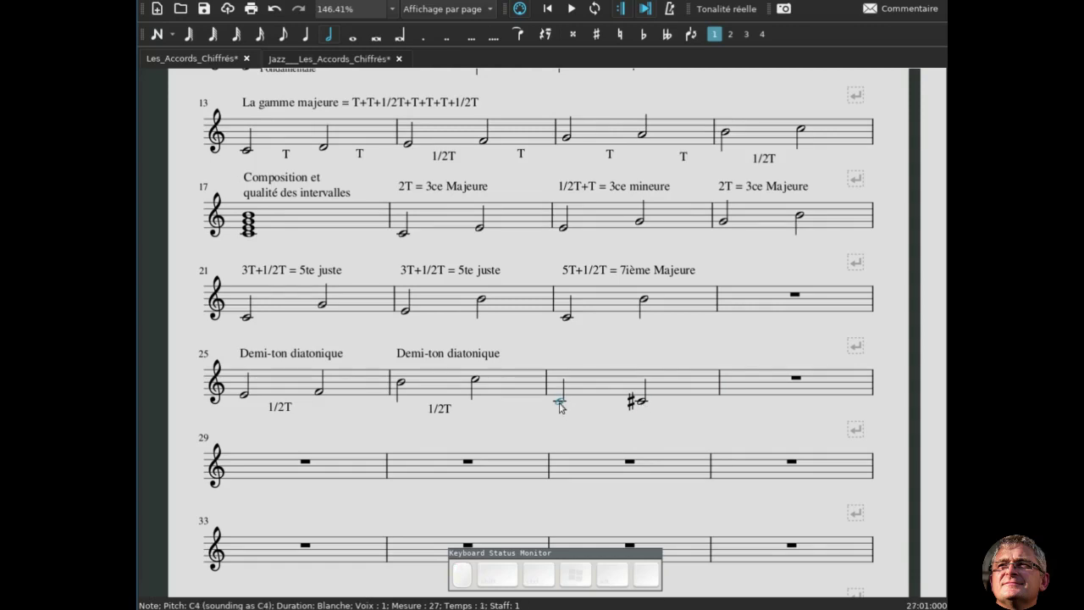
key("ctrl+t")
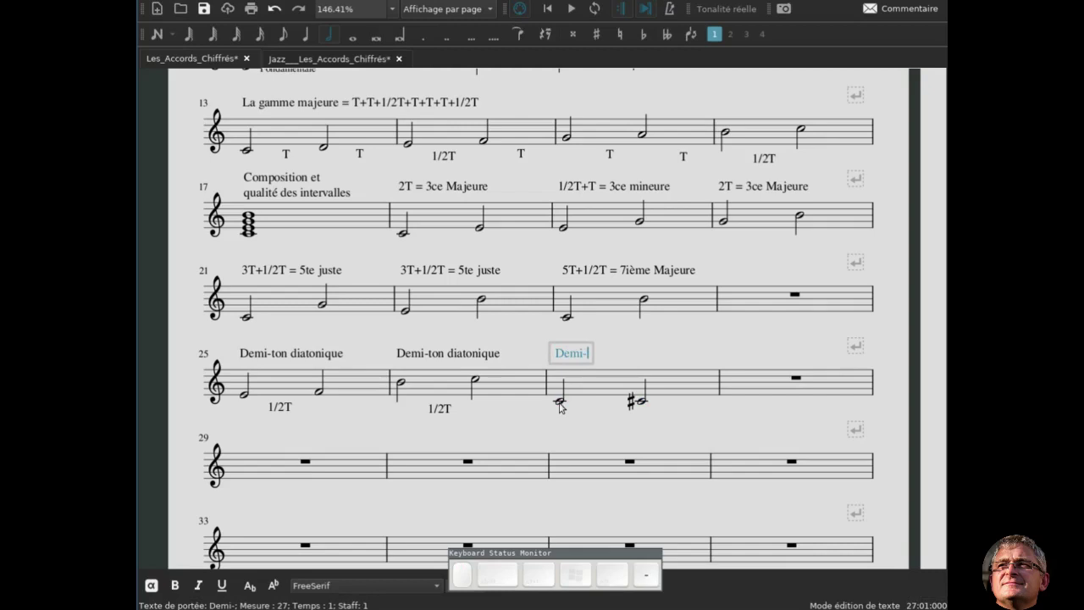
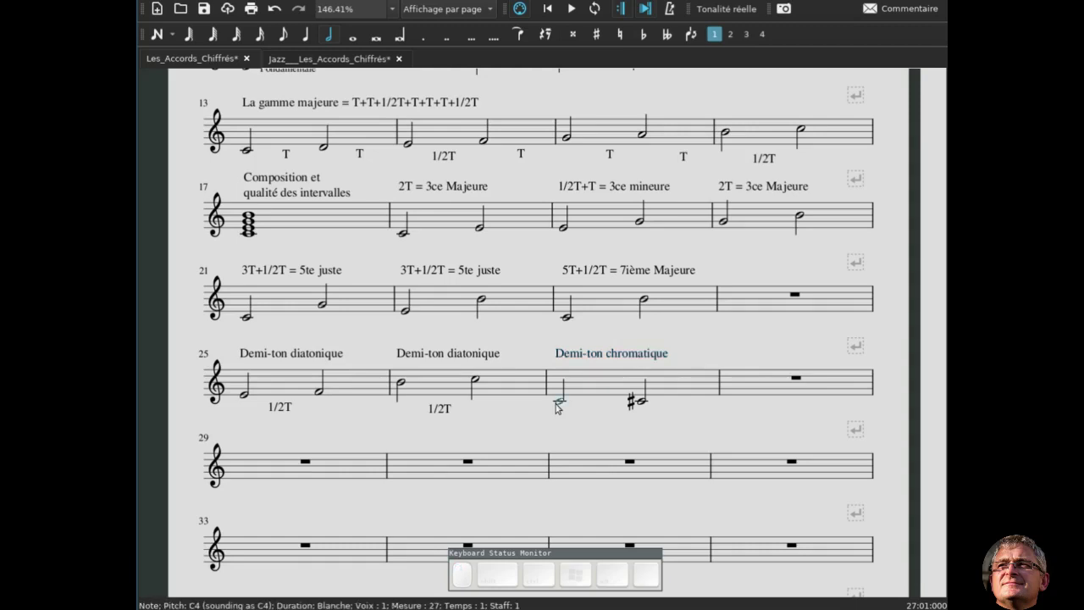
key("ctrl+t")
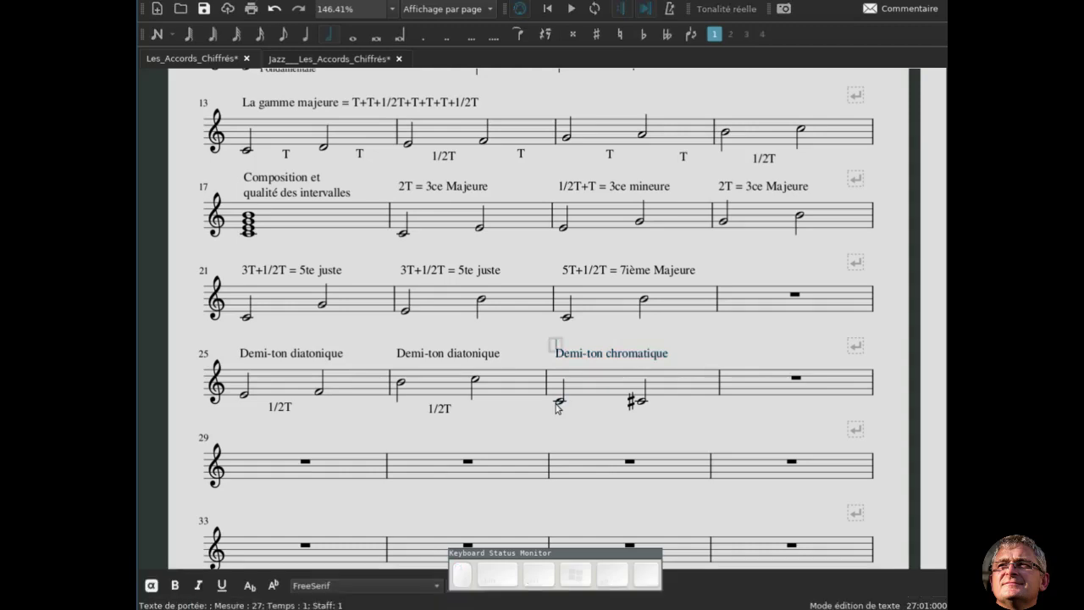
key("shift+t")
key("Escape")
left_click_drag(573, 339, 621, 425)
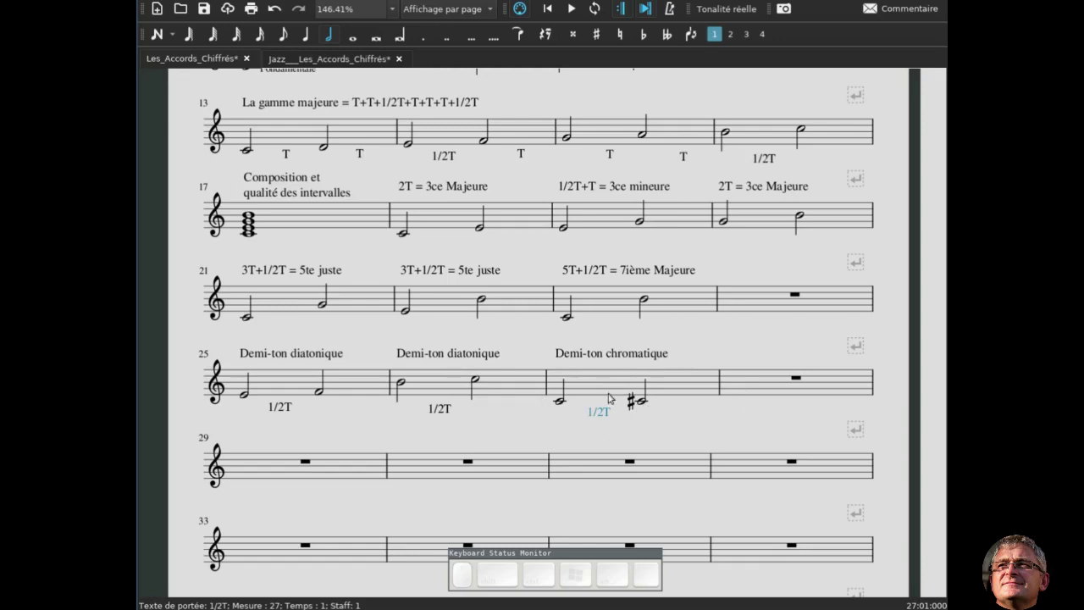
Copy measure 27 into measure 28 and change its notes to E and E♭
left_click(601, 381)
key("ctrl+c")
left_click(740, 378)
key("ctrl+v")
left_click(725, 402)
key("Up")
key("Right")
key("Up")
key("Down")
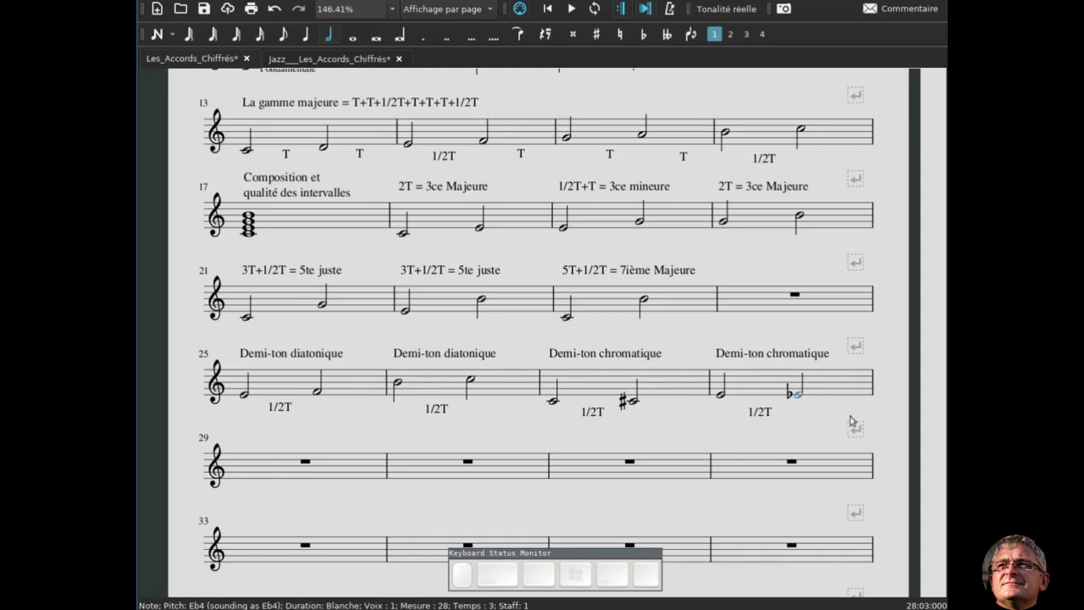
Review the selections in measures 27 and 28 and scroll back up the score
left_click(557, 400)
key("shift+Right")
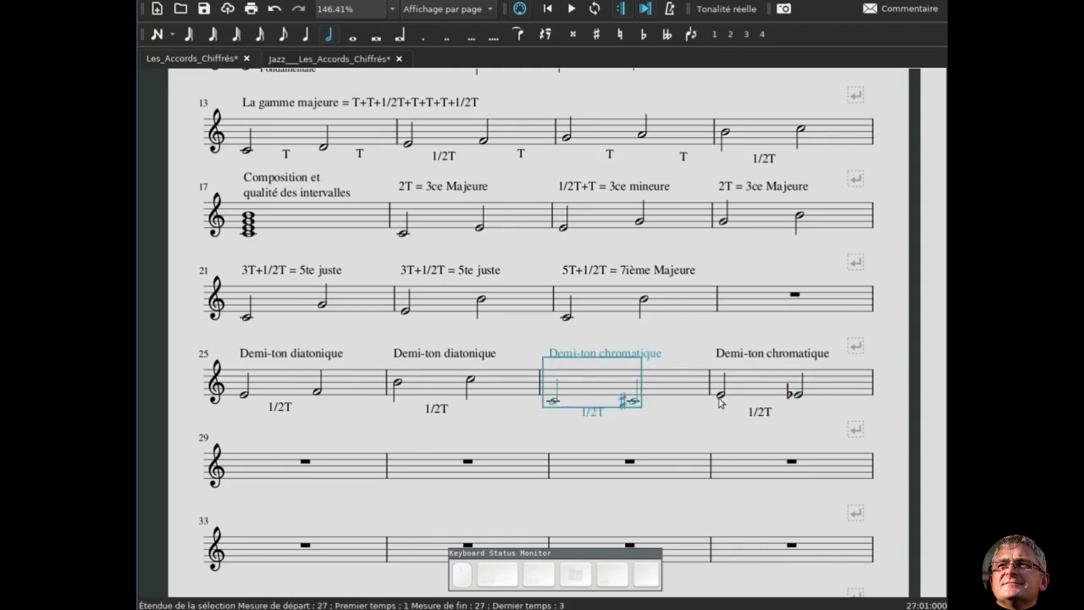
left_click(727, 397)
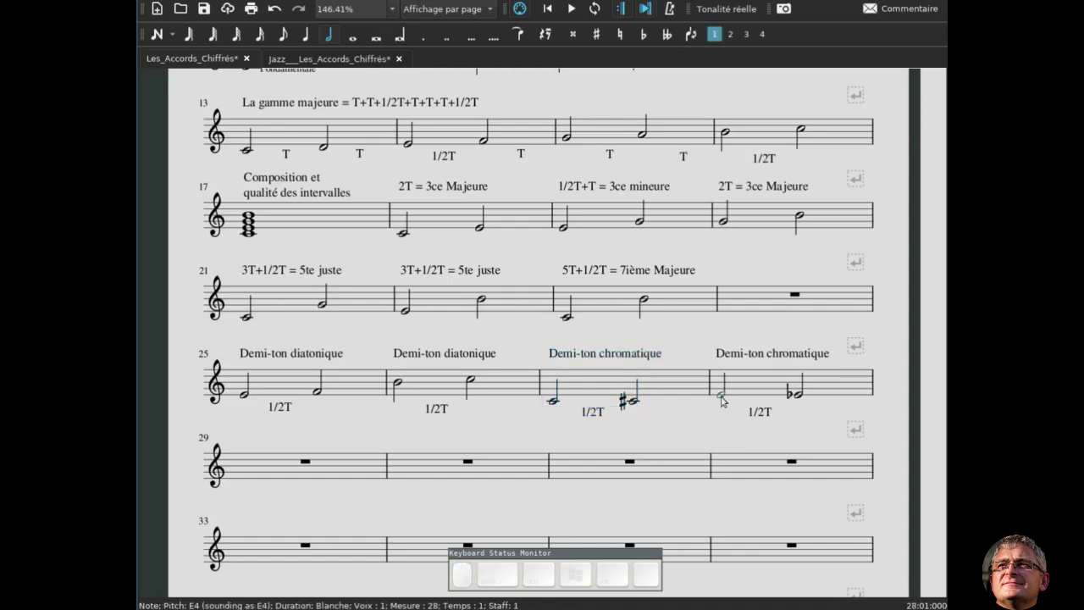
key("shift+Right")
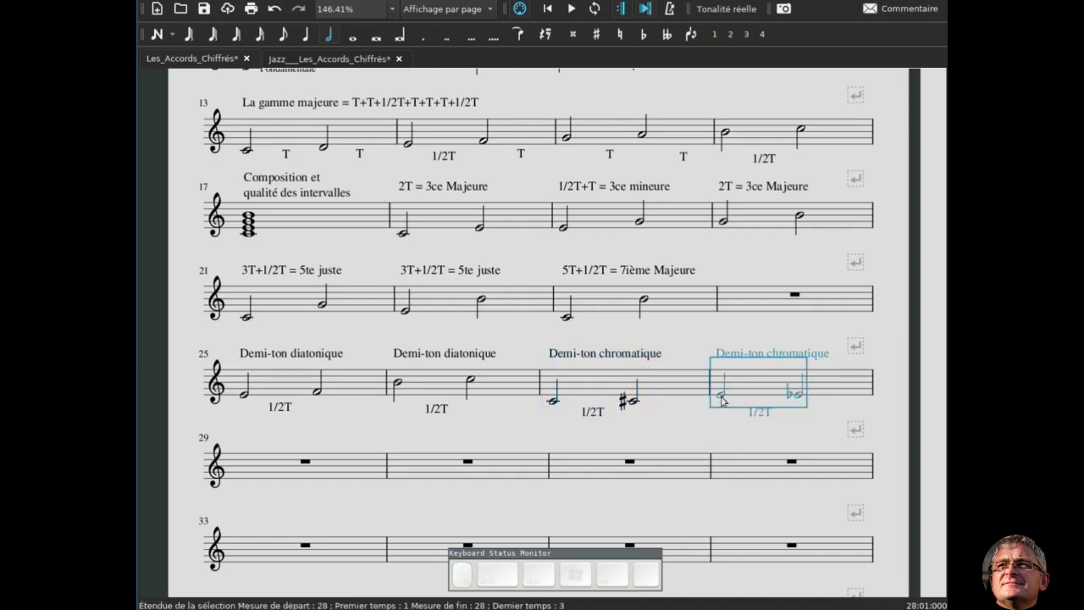
left_click(797, 433)
scroll("up", 3)
left_click(770, 420)
left_click(728, 398)
scroll("up", 3)
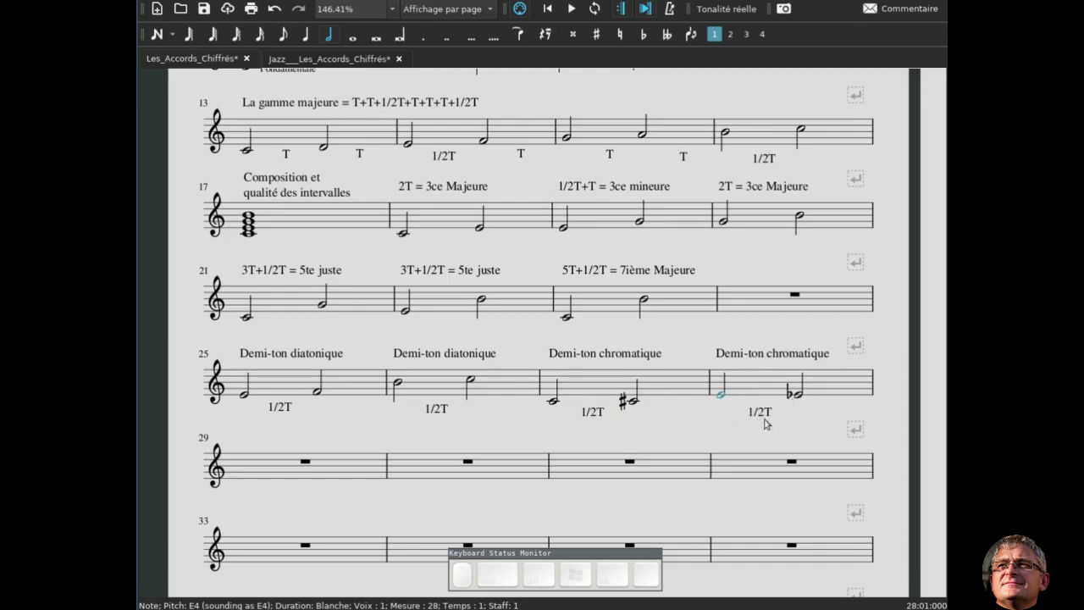
scroll("up", 3)
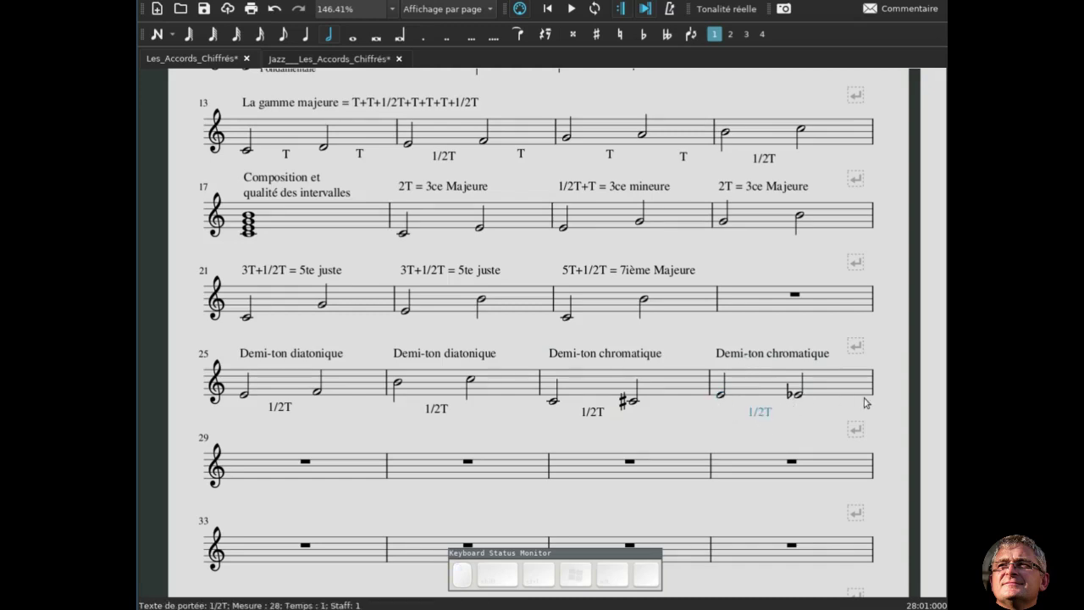